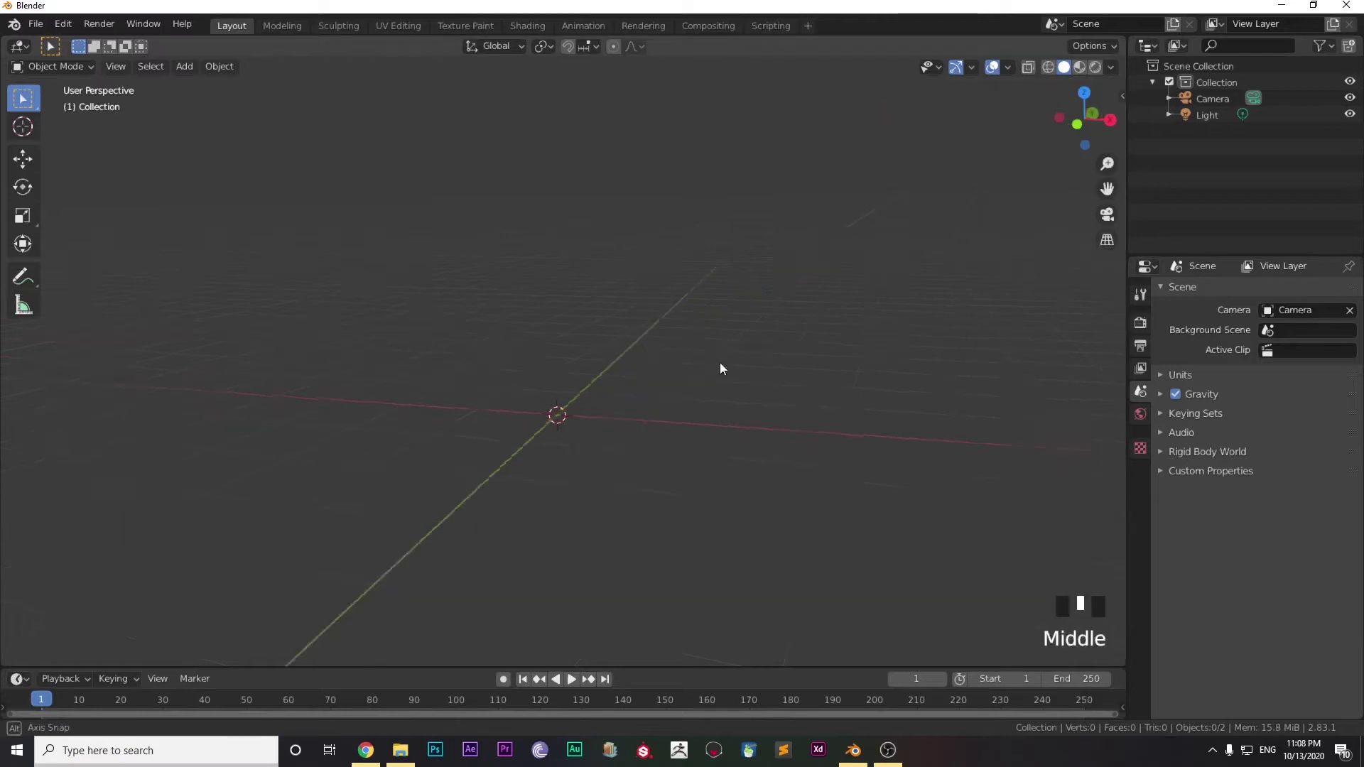
Add a UV sphere to the empty scene at the origin
{"action": "scroll", "scroll_direction": "up", "scroll_amount": 3}
{"action": "left_click_drag", "start_coordinate": [621, 418], "coordinate": [579, 439]}
{"action": "key", "text": "shift+a"}
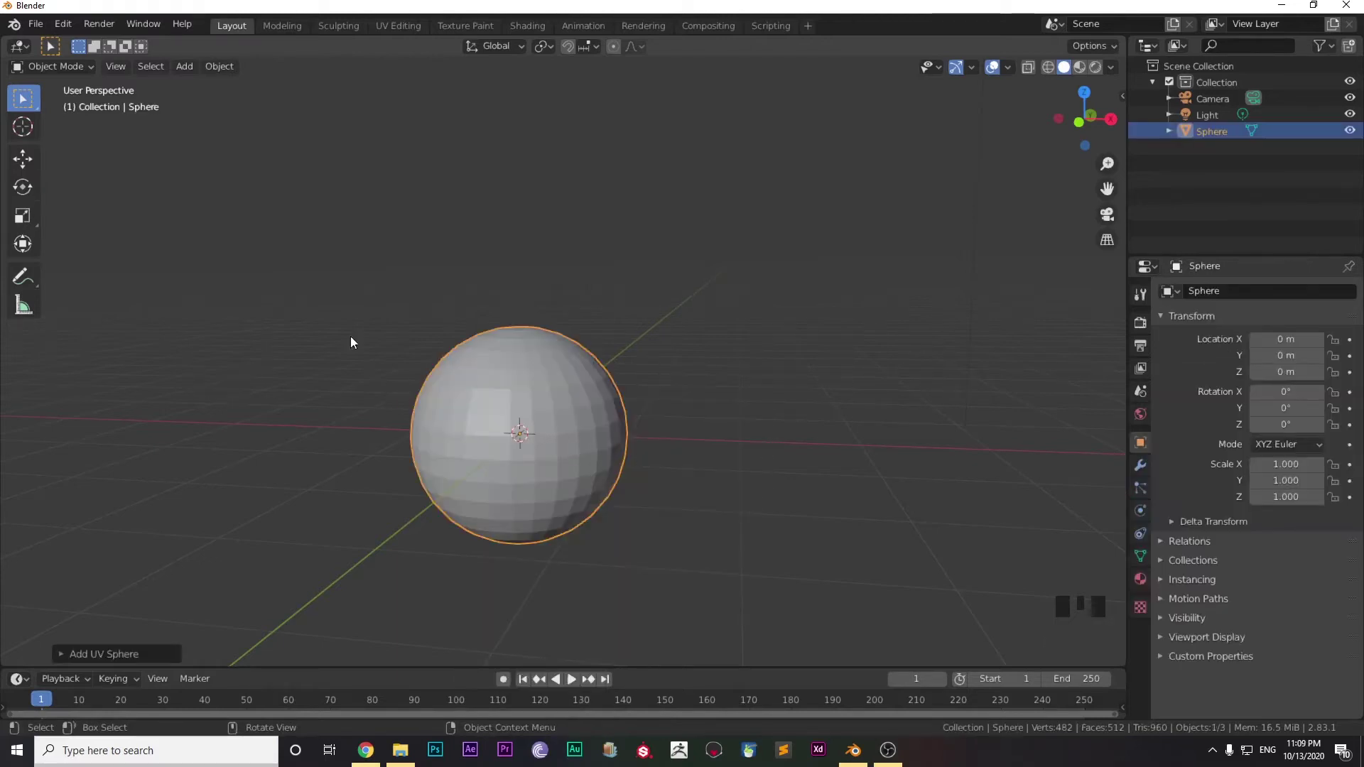
{"action": "left_click_drag", "start_coordinate": [9, 169], "coordinate": [493, 369]}
Raise the sphere about 1 m along Z so it rests on the ground grid, then return to a perspective view
{"action": "key", "text": "KP_3"}
{"action": "scroll", "scroll_direction": "up", "scroll_amount": 3}
{"action": "left_click", "coordinate": [546, 404]}
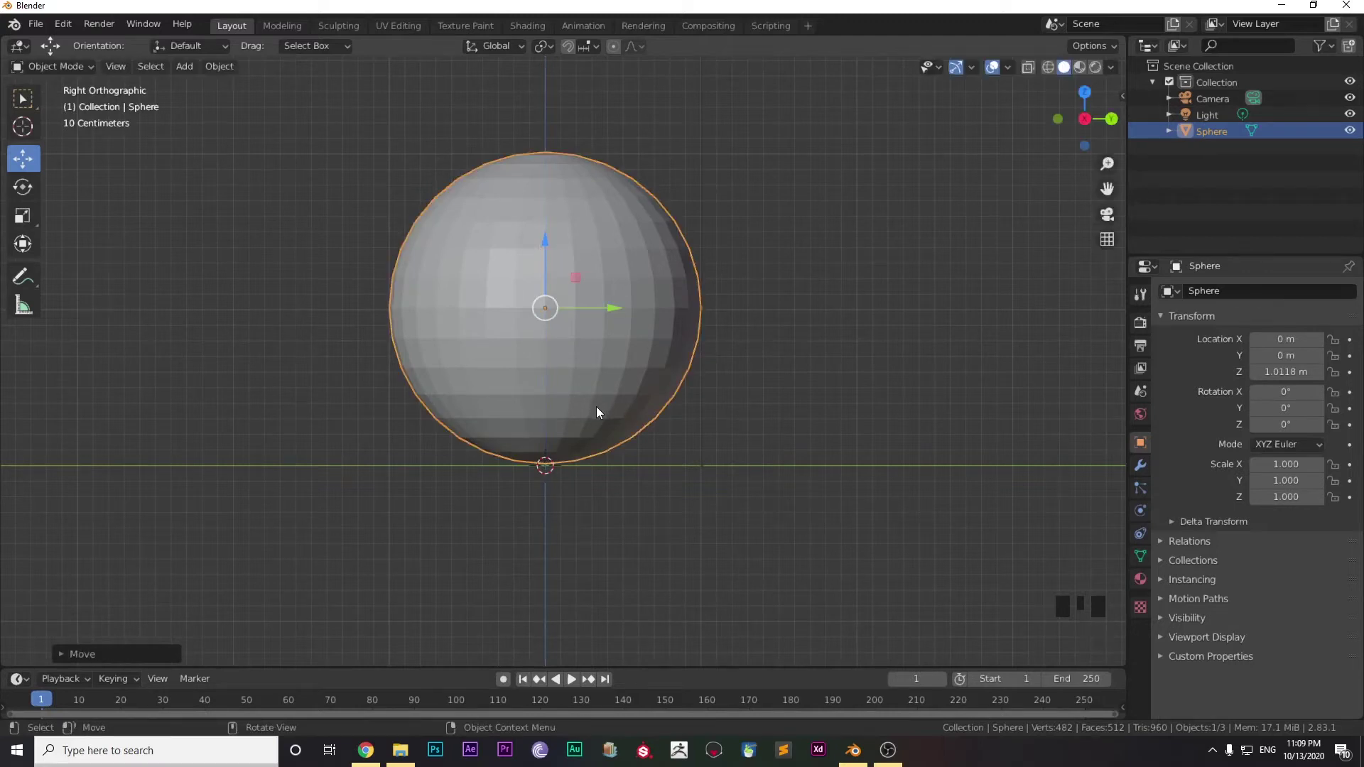
{"action": "left_click_drag", "start_coordinate": [498, 425], "coordinate": [642, 451]}
{"action": "scroll", "scroll_direction": "down", "scroll_amount": 3}
{"action": "left_click_drag", "start_coordinate": [640, 454], "coordinate": [1142, 478]}
{"action": "left_click_drag", "start_coordinate": [1142, 479], "coordinate": [1209, 303]}
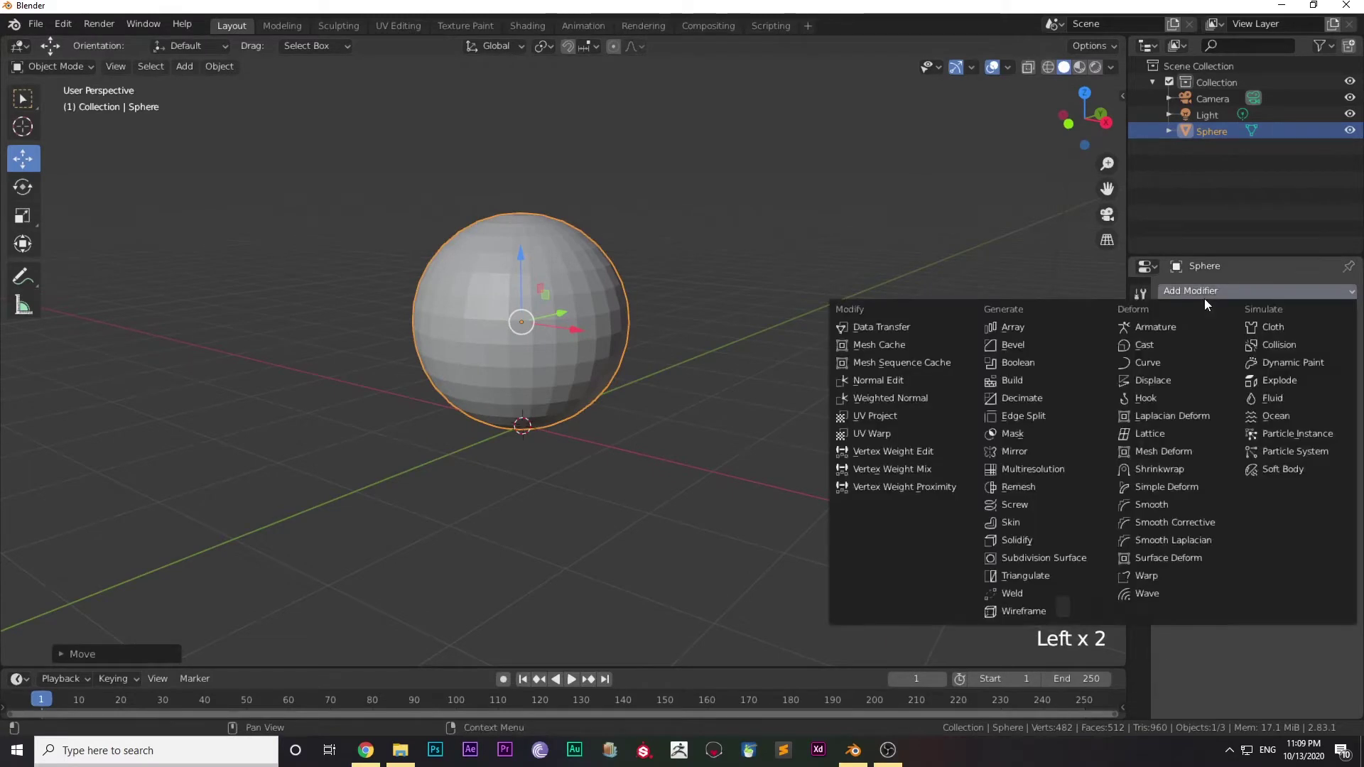
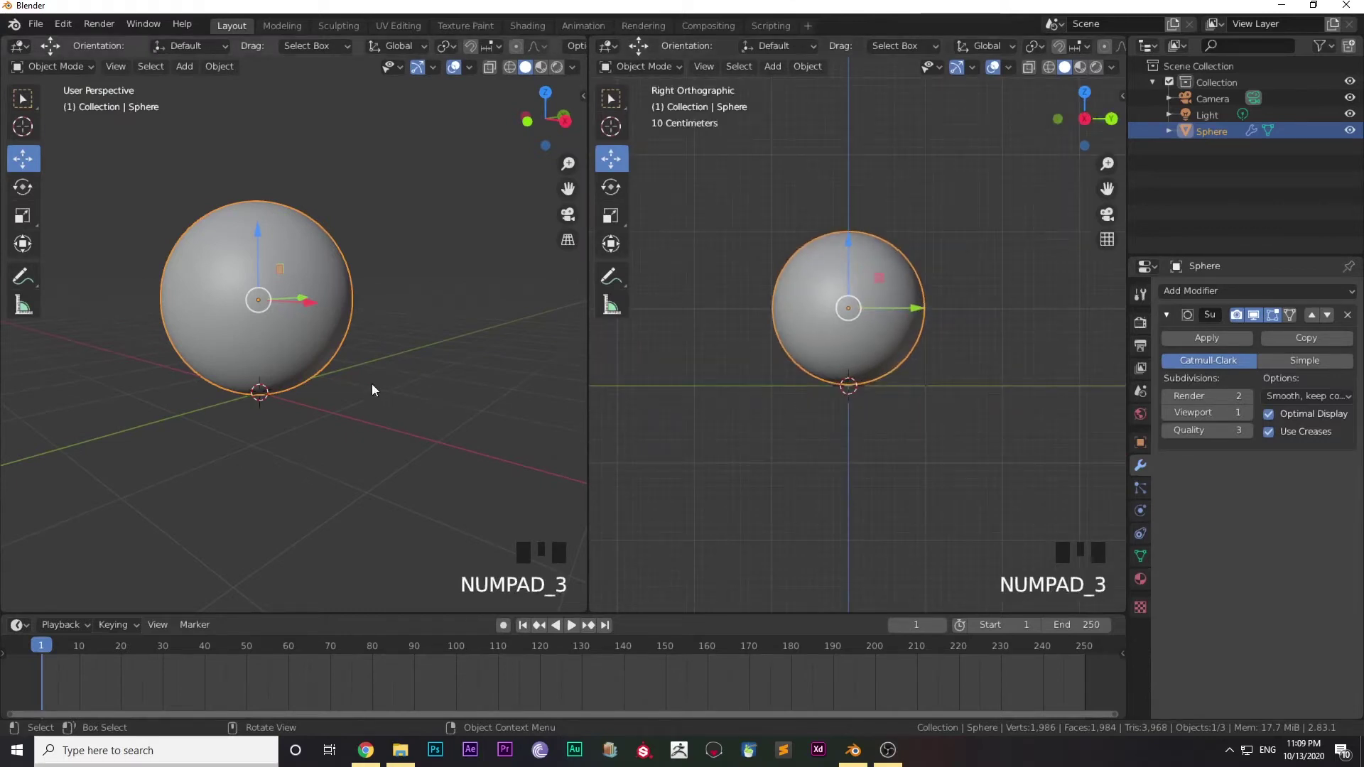
Set the left viewport to Top view looking straight down at the subdivided sphere
{"action": "key", "text": "KP_7"}
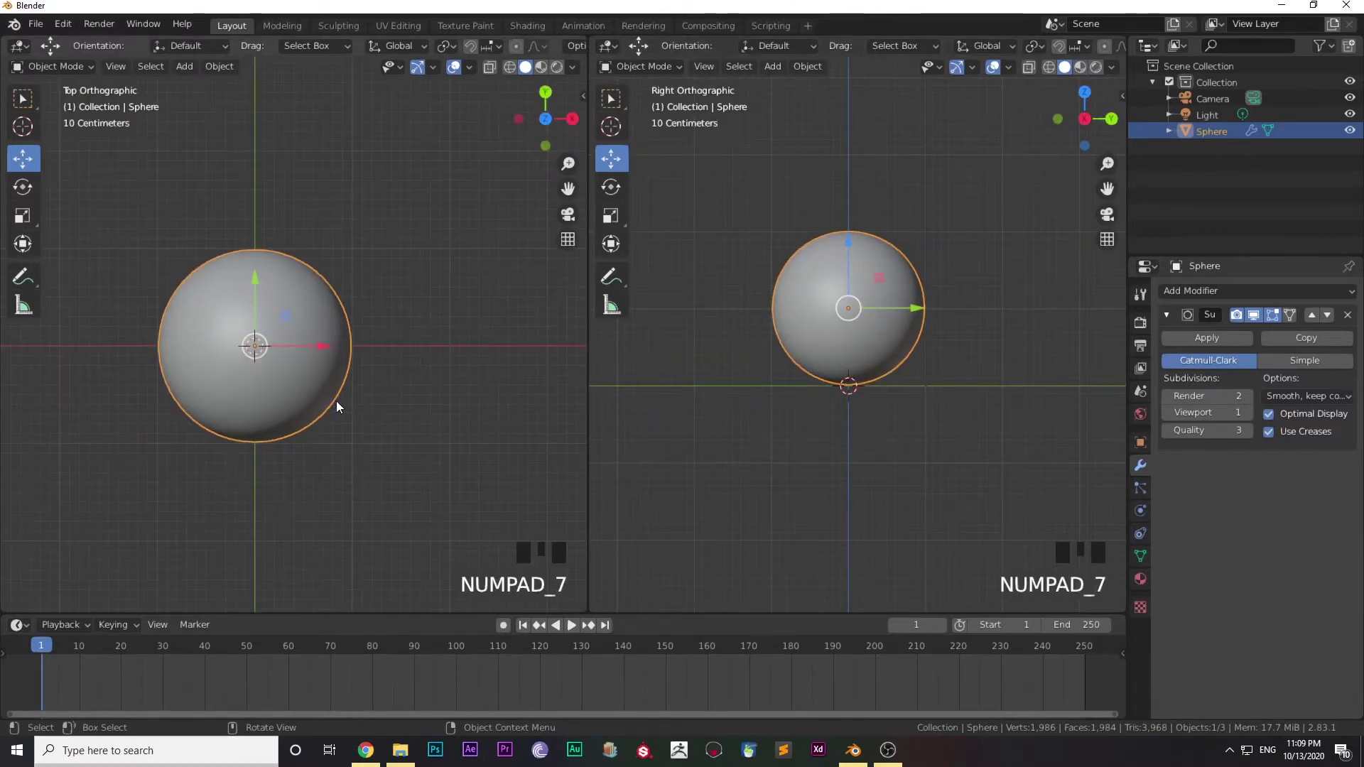
{"action": "scroll", "scroll_direction": "up", "scroll_amount": 3}
{"action": "left_click_drag", "start_coordinate": [918, 417], "coordinate": [1149, 562]}
{"action": "scroll", "scroll_direction": "up", "scroll_amount": 3}
Add the Basis and Key 1 shape keys and enter Edit Mode on the sphere's mesh
{"action": "left_click", "coordinate": [1149, 562]}
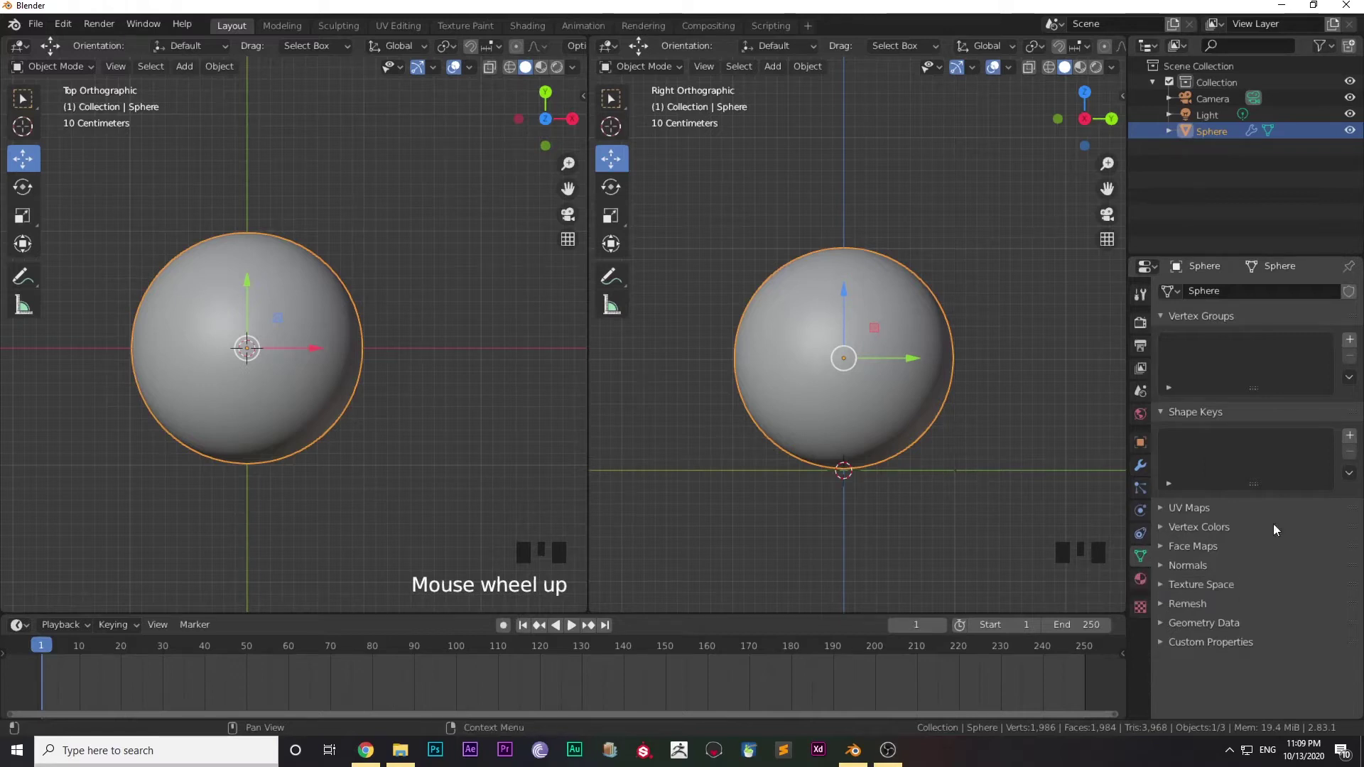
{"action": "left_click_drag", "start_coordinate": [1349, 440], "coordinate": [934, 456]}
{"action": "key", "text": "Tab"}
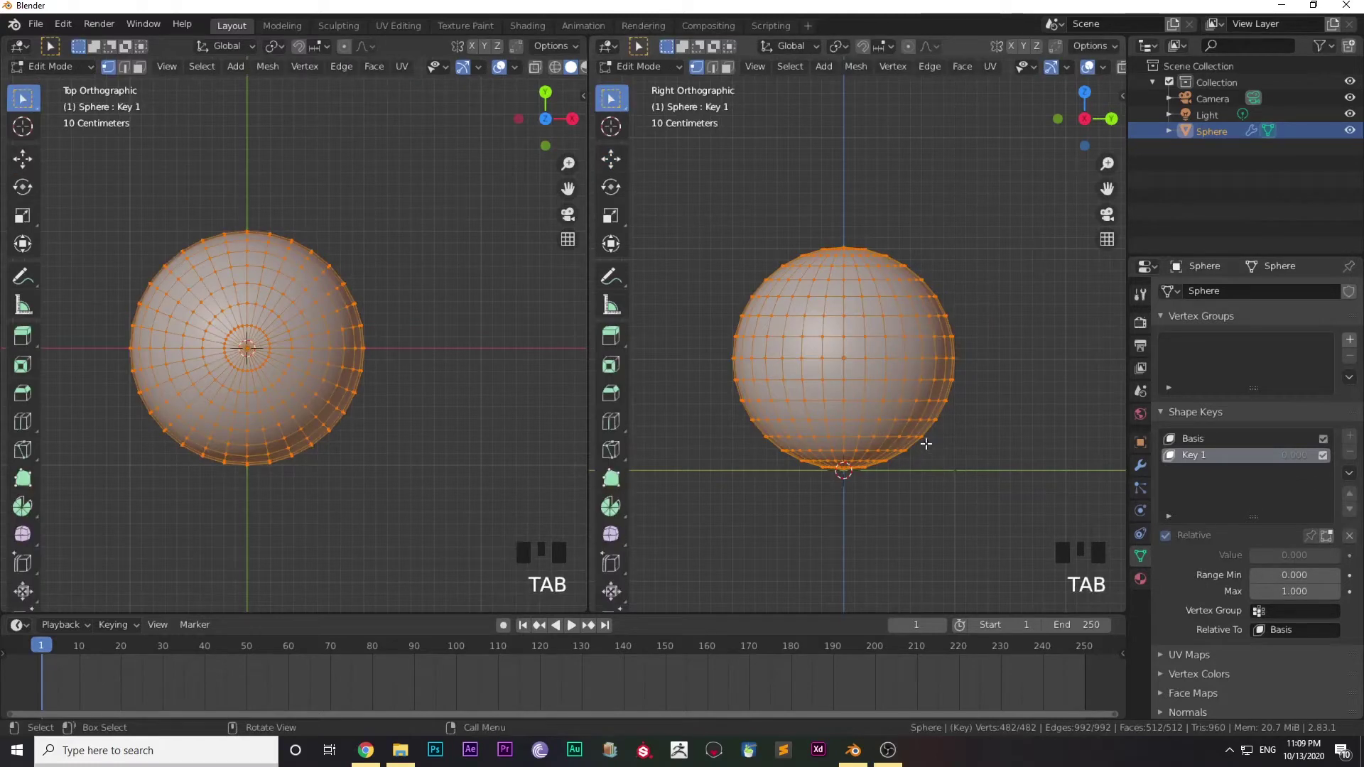
{"action": "scroll", "scroll_direction": "down", "scroll_amount": 3}
{"action": "scroll", "scroll_direction": "down", "scroll_amount": 3}
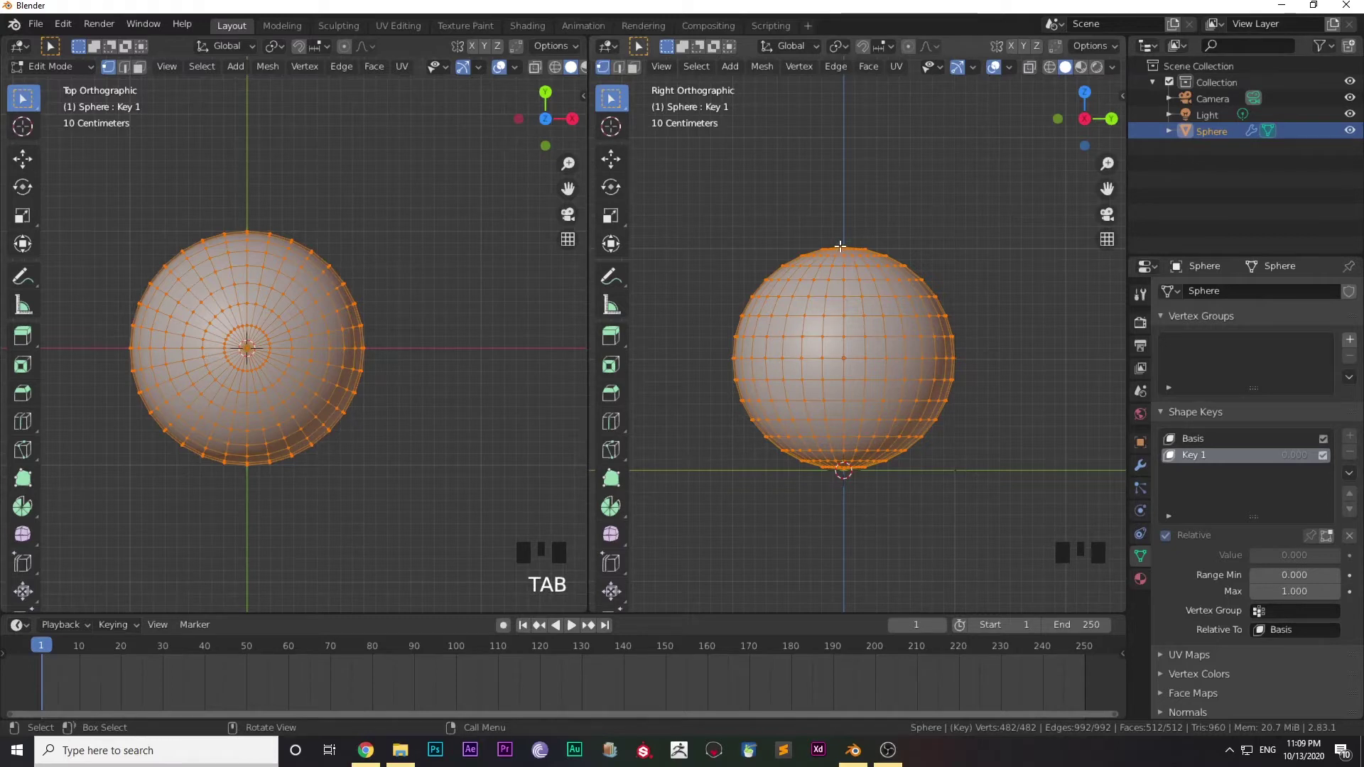
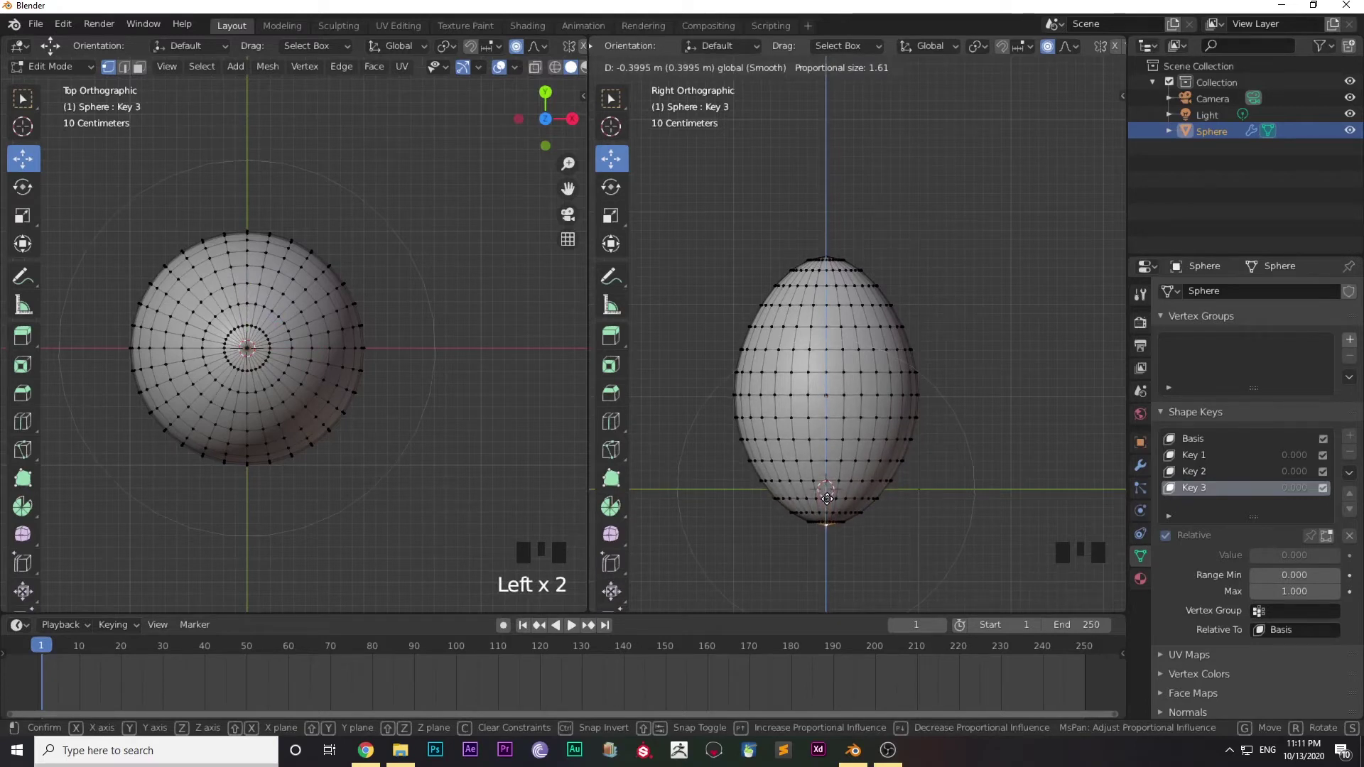
Scale the middle vertex ring of Key 3 inward to finish the tall egg shape
{"action": "key", "text": "Tab"}
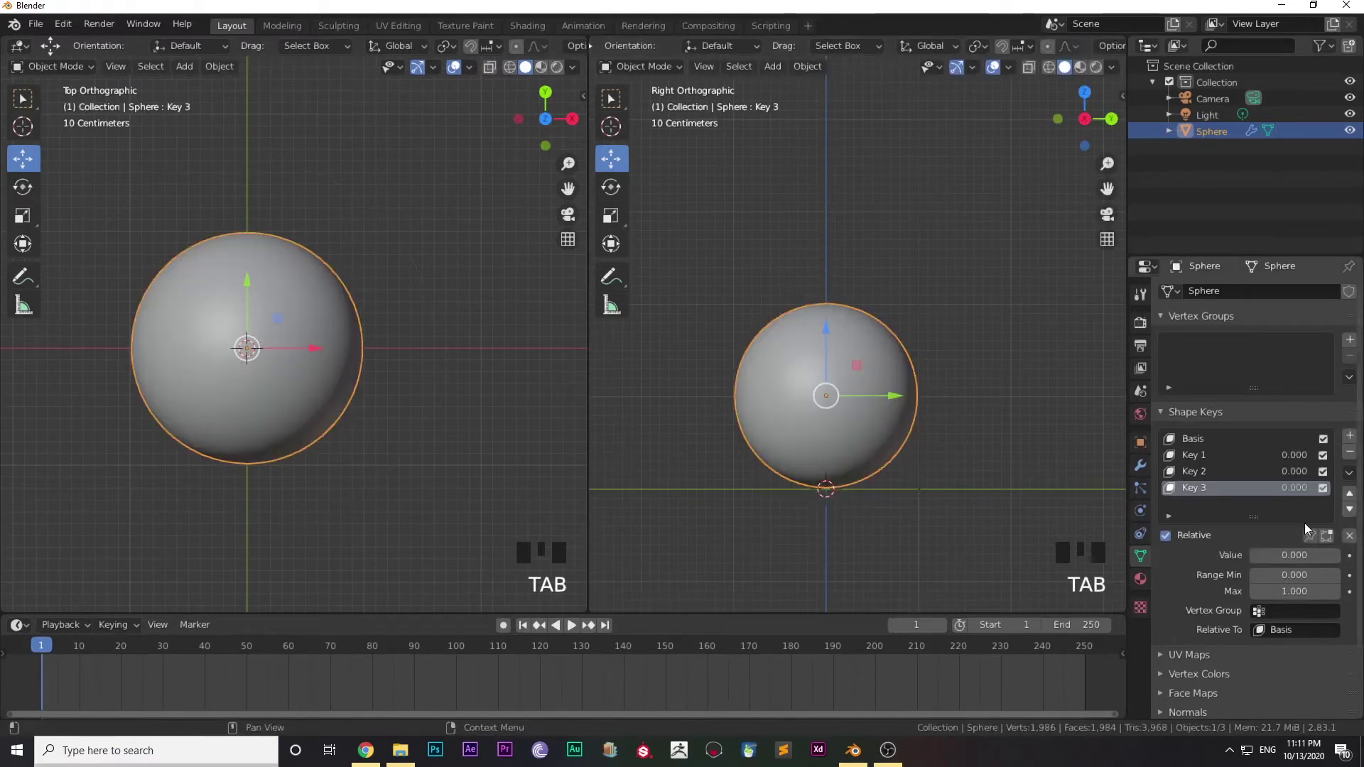
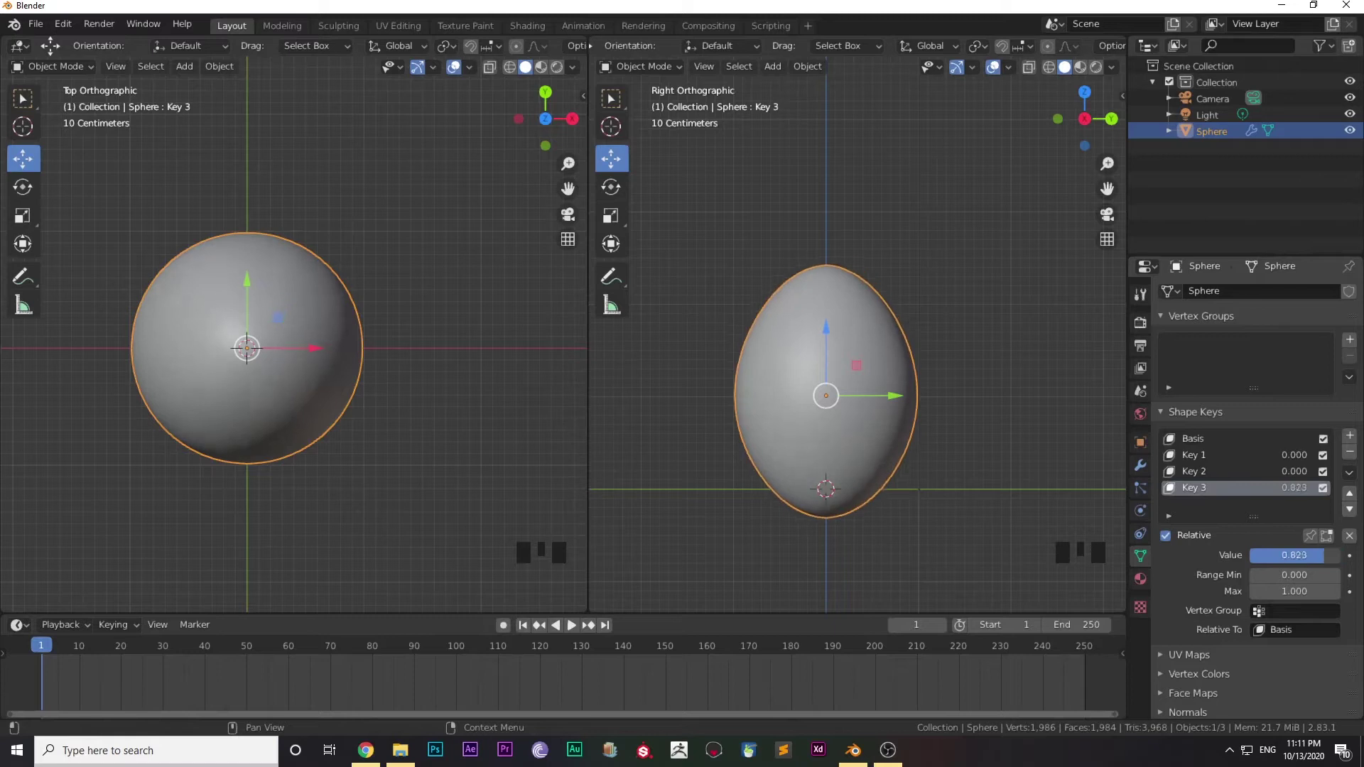
{"action": "key", "text": "Tab"}
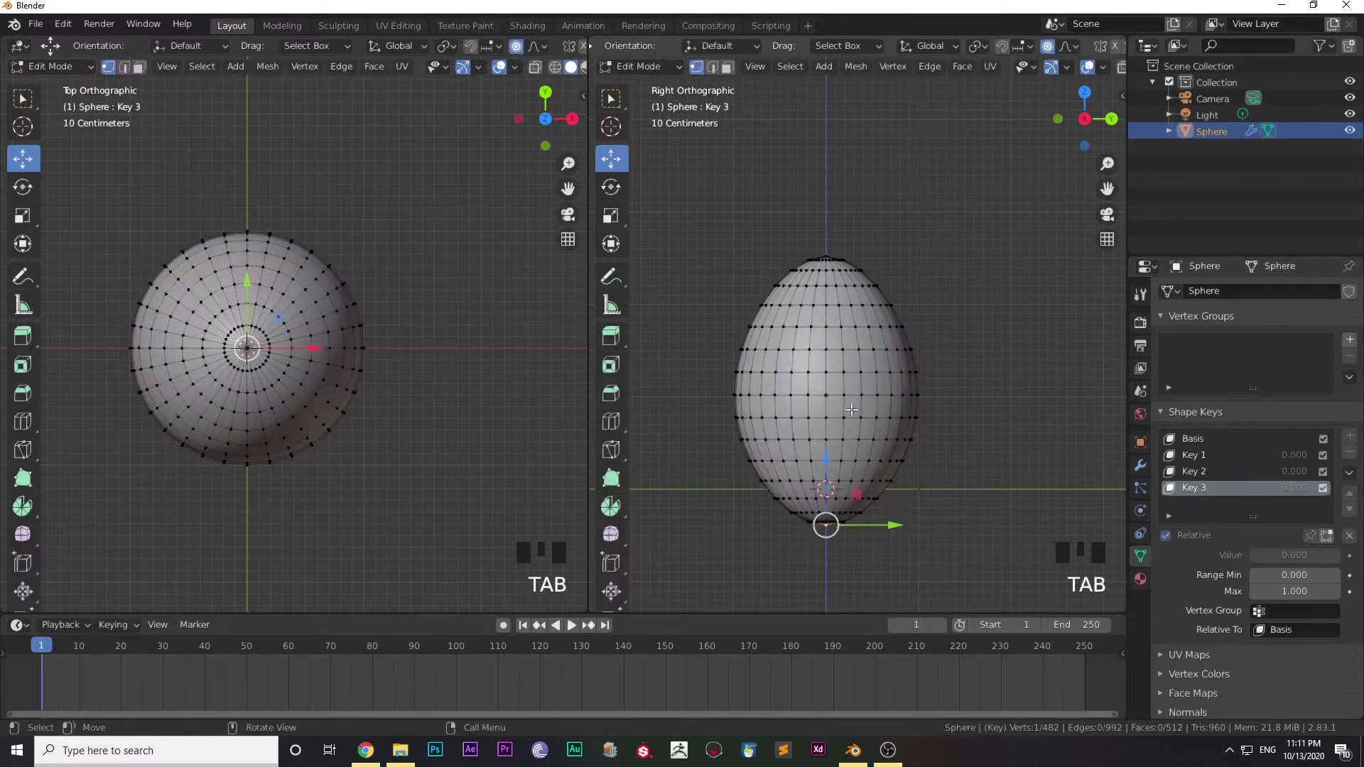
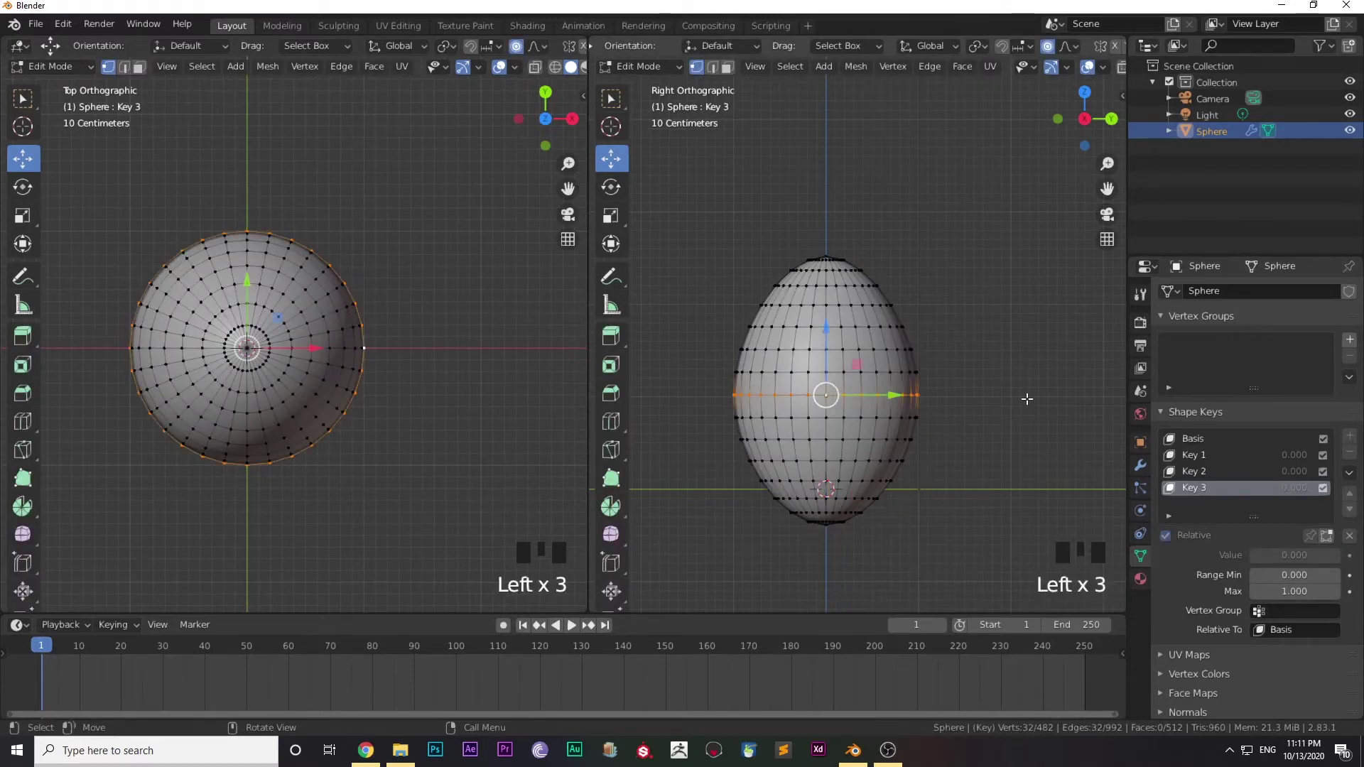
{"action": "key", "text": "s"}
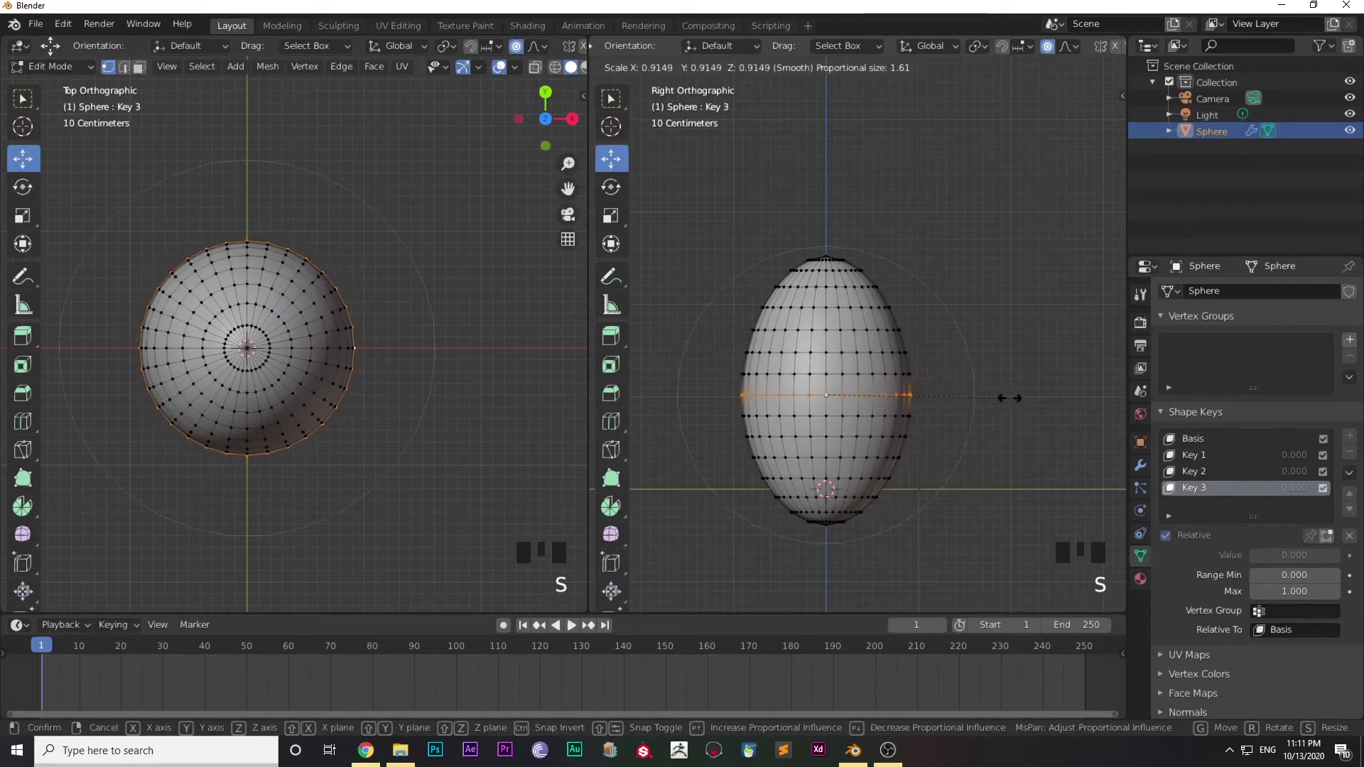
{"action": "key", "text": "Tab"}
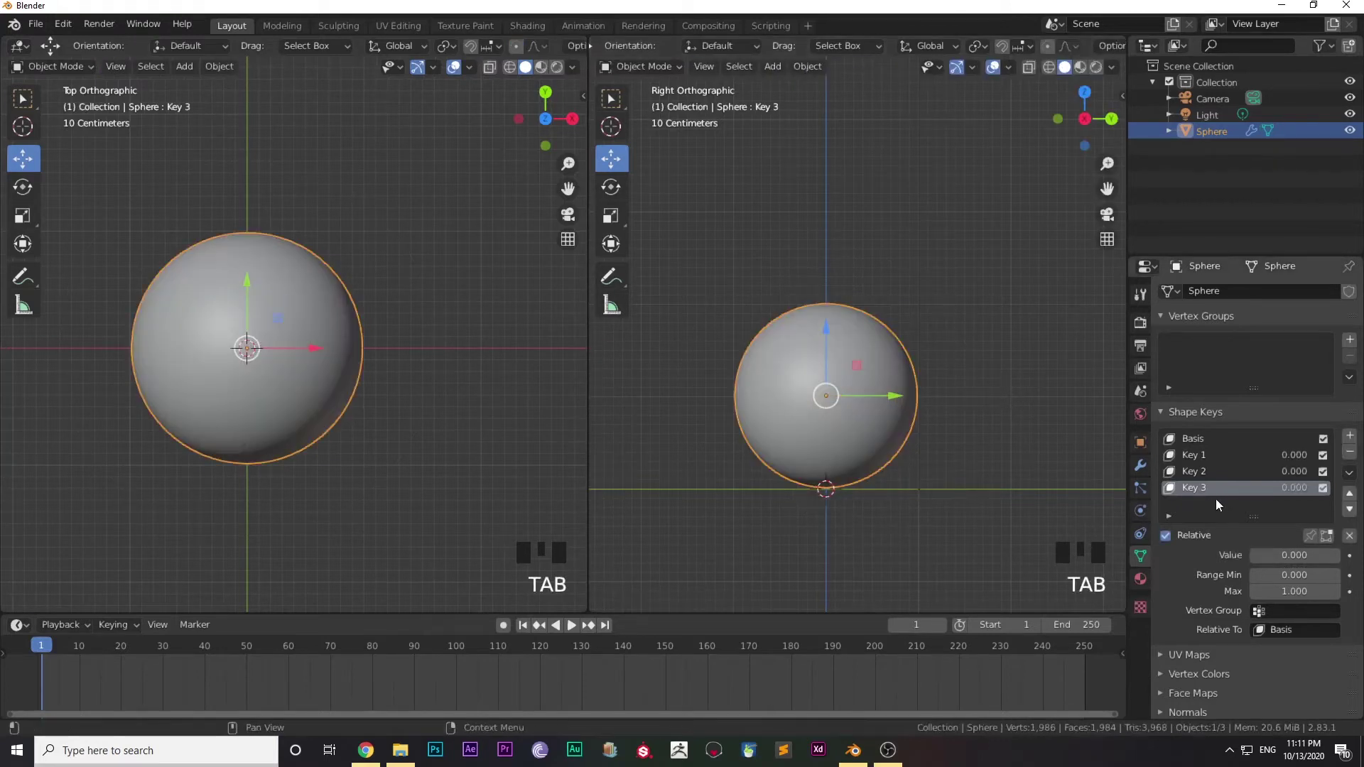
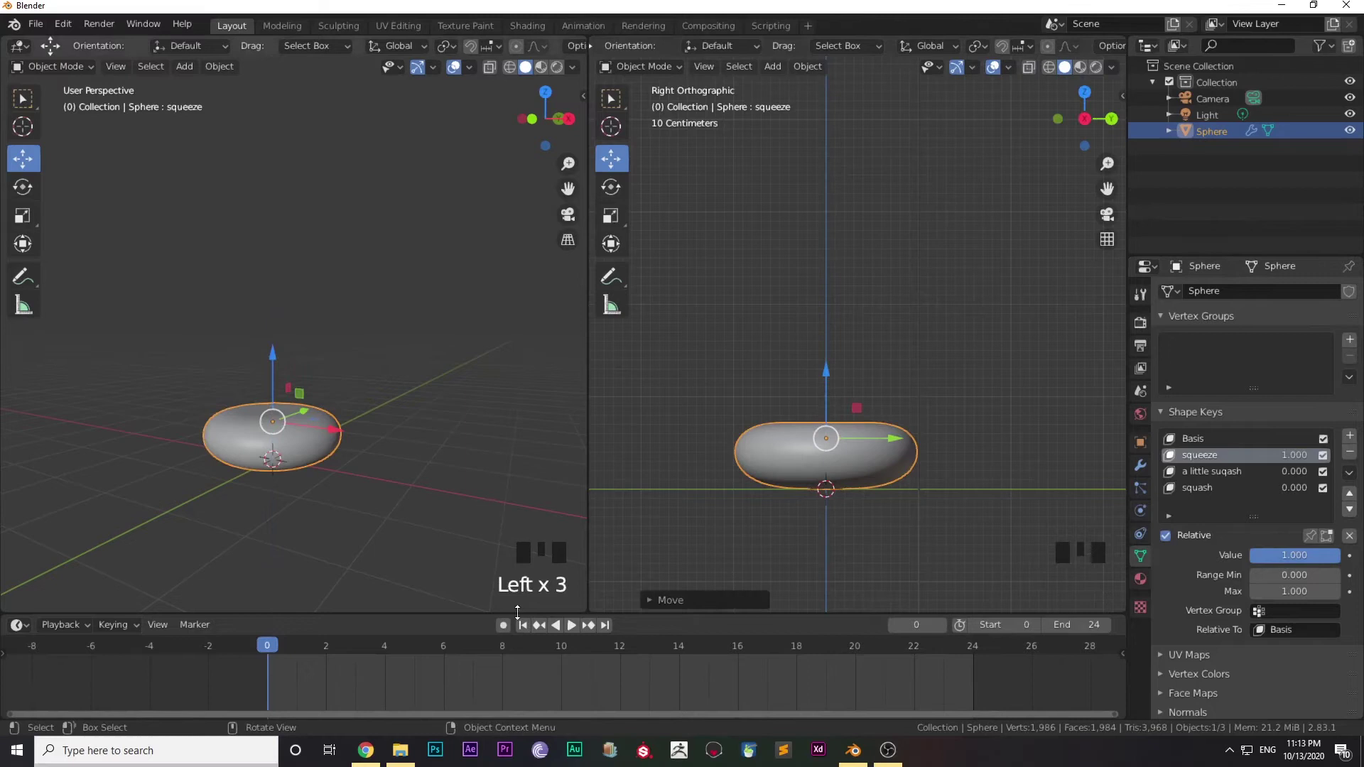
Keyframe the full squeeze value at frame 0, then move to frame 4
{"action": "left_click", "coordinate": [513, 628]}
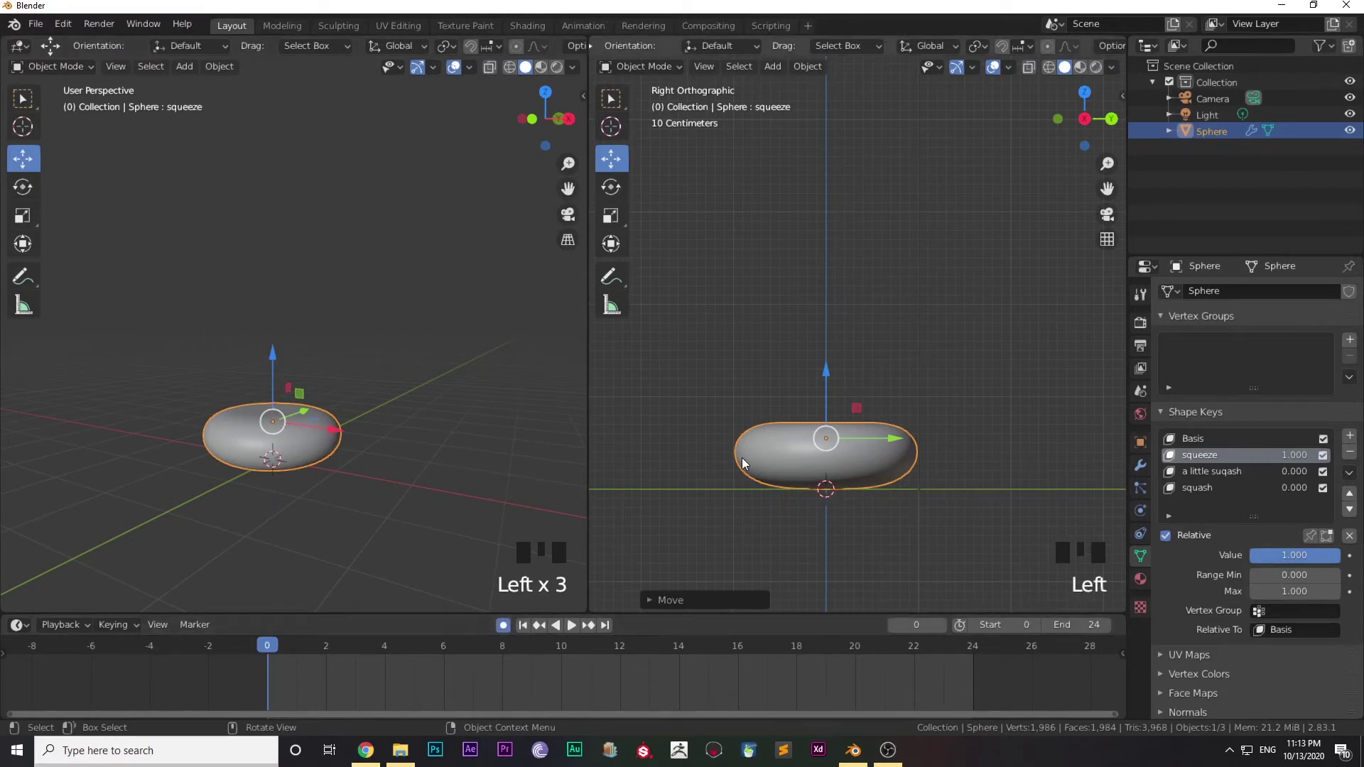
{"action": "key", "text": "i"}
{"action": "key", "text": "i"}
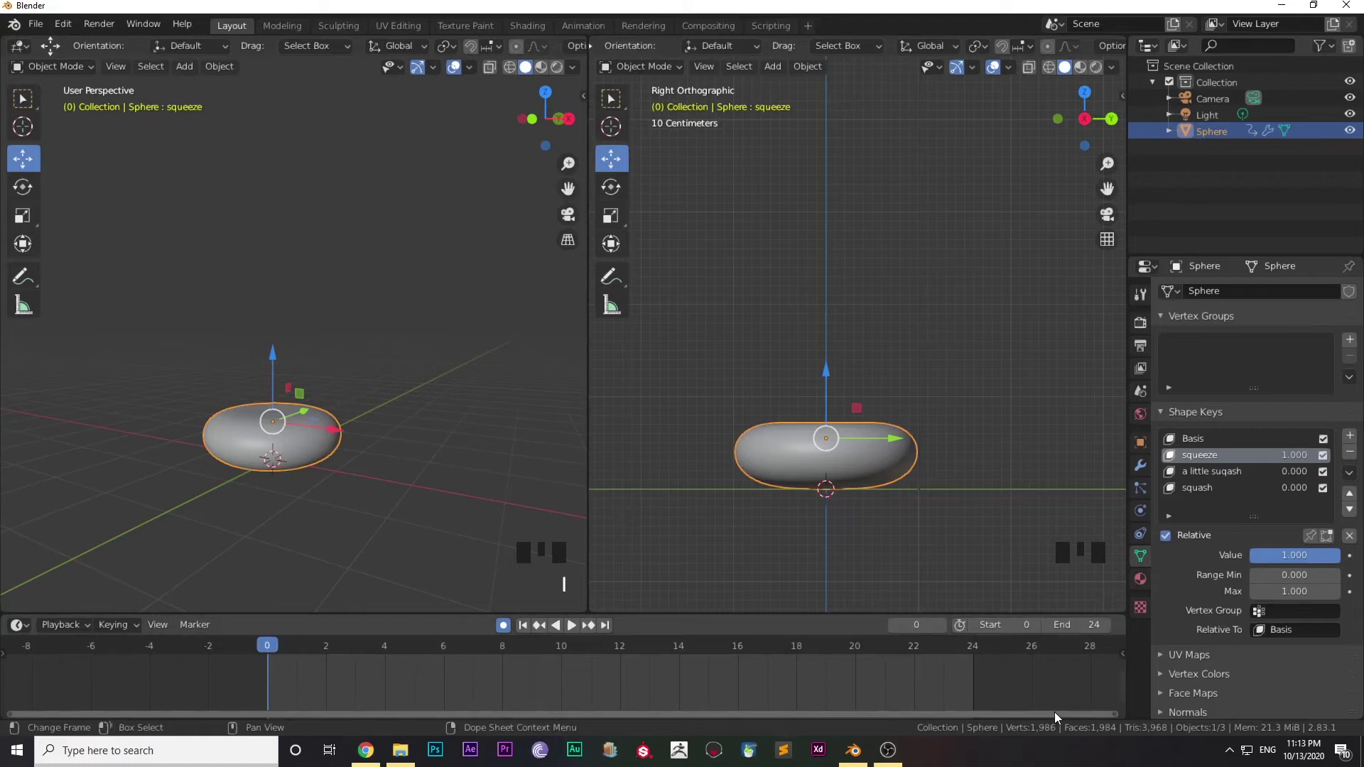
{"action": "left_click_drag", "start_coordinate": [1129, 688], "coordinate": [274, 643]}
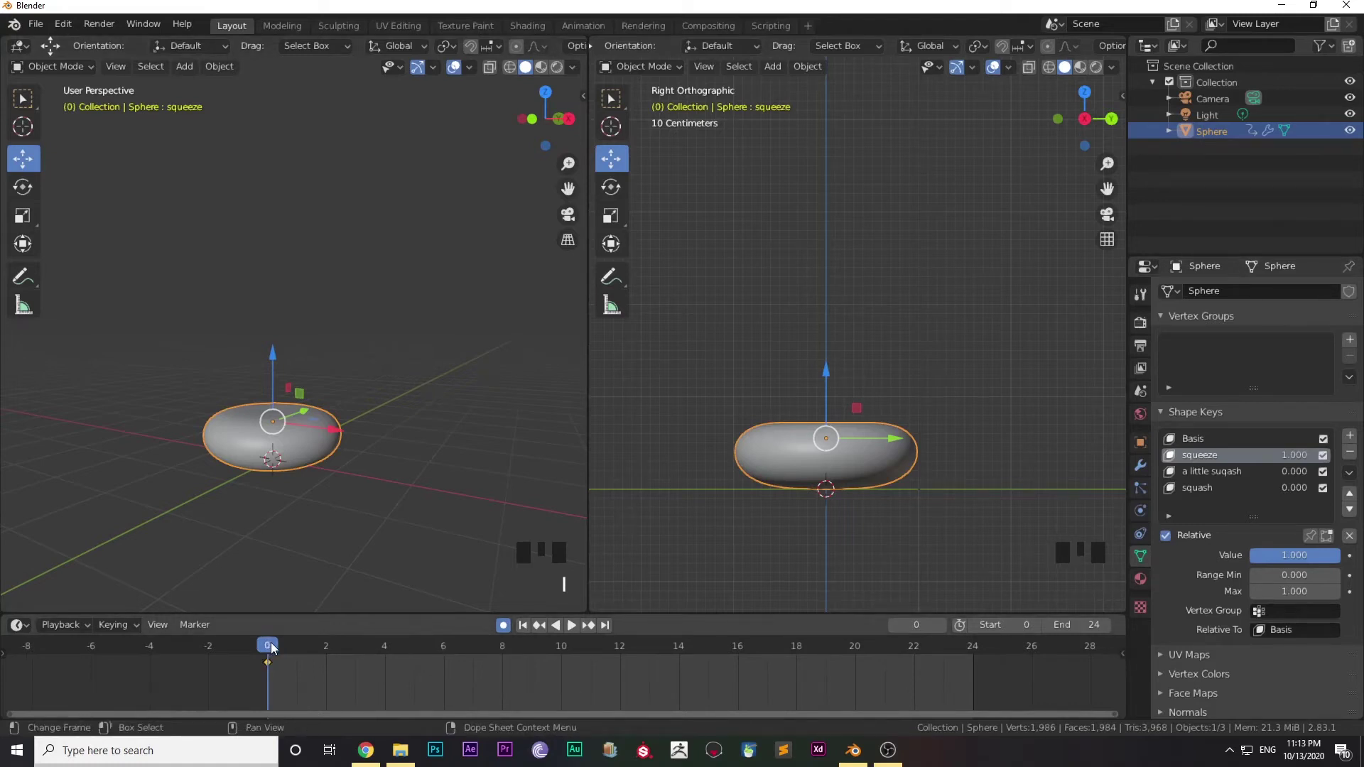
{"action": "left_click_drag", "start_coordinate": [280, 645], "coordinate": [357, 661]}
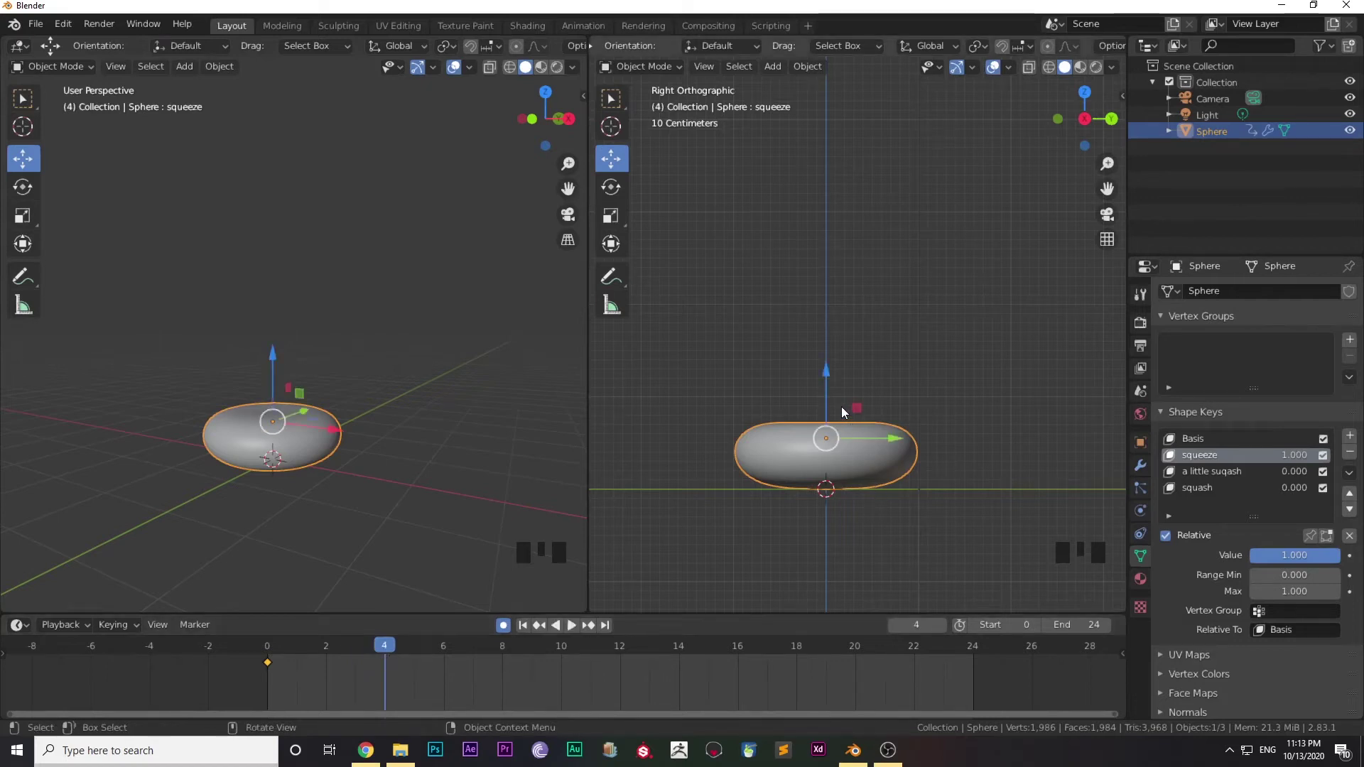
Bring the squeeze value down to zero and keyframe it at frame 4
{"action": "left_click", "coordinate": [831, 404]}
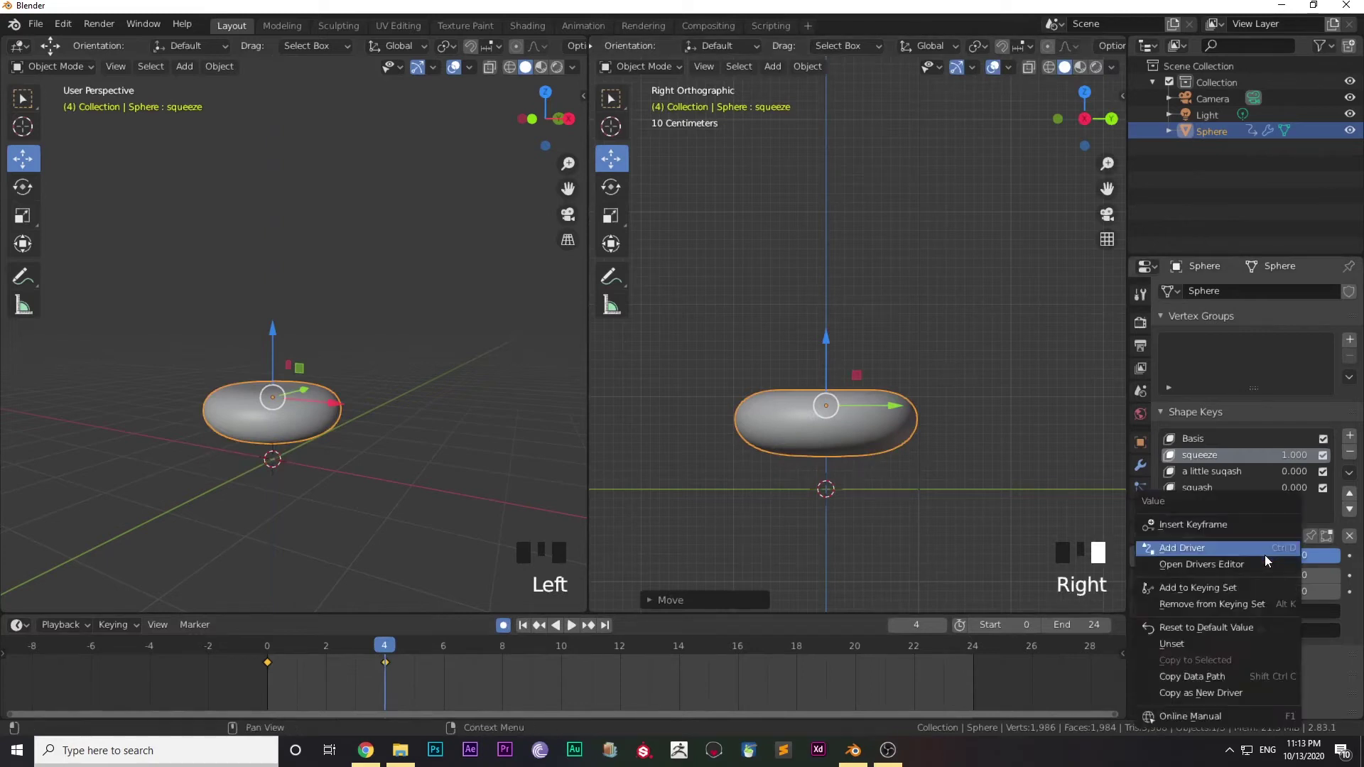
{"action": "left_click_drag", "start_coordinate": [1270, 559], "coordinate": [385, 648]}
{"action": "left_click_drag", "start_coordinate": [384, 648], "coordinate": [1275, 561]}
{"action": "left_click_drag", "start_coordinate": [1275, 561], "coordinate": [278, 647]}
{"action": "left_click_drag", "start_coordinate": [278, 647], "coordinate": [831, 363]}
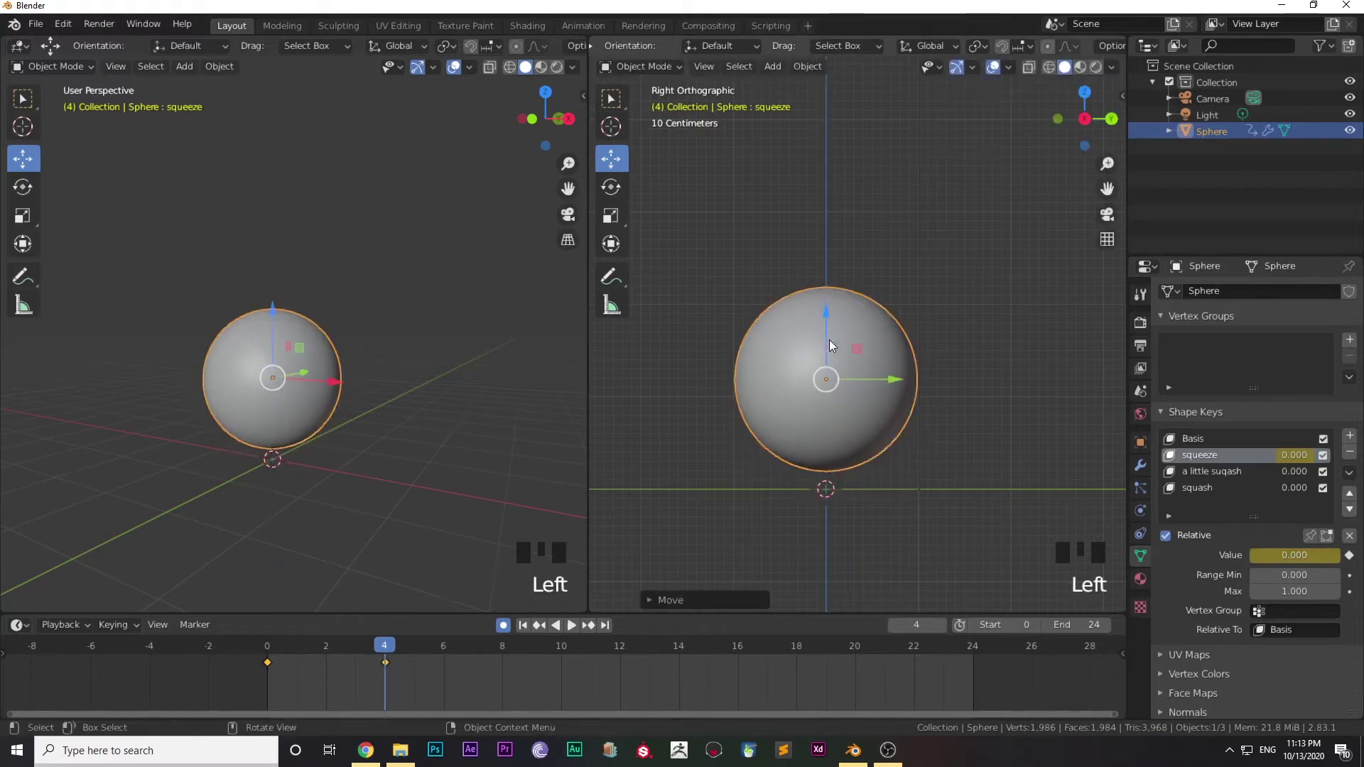
Set a little suqash to full strength and keyframe it, then select the squash key for the next frames
{"action": "left_click", "coordinate": [1241, 476]}
{"action": "left_click_drag", "start_coordinate": [1269, 560], "coordinate": [1302, 561]}
{"action": "left_click_drag", "start_coordinate": [1303, 561], "coordinate": [357, 653]}
{"action": "left_click_drag", "start_coordinate": [357, 653], "coordinate": [1276, 555]}
{"action": "left_click_drag", "start_coordinate": [1277, 555], "coordinate": [1283, 488]}
{"action": "left_click", "coordinate": [1282, 488]}
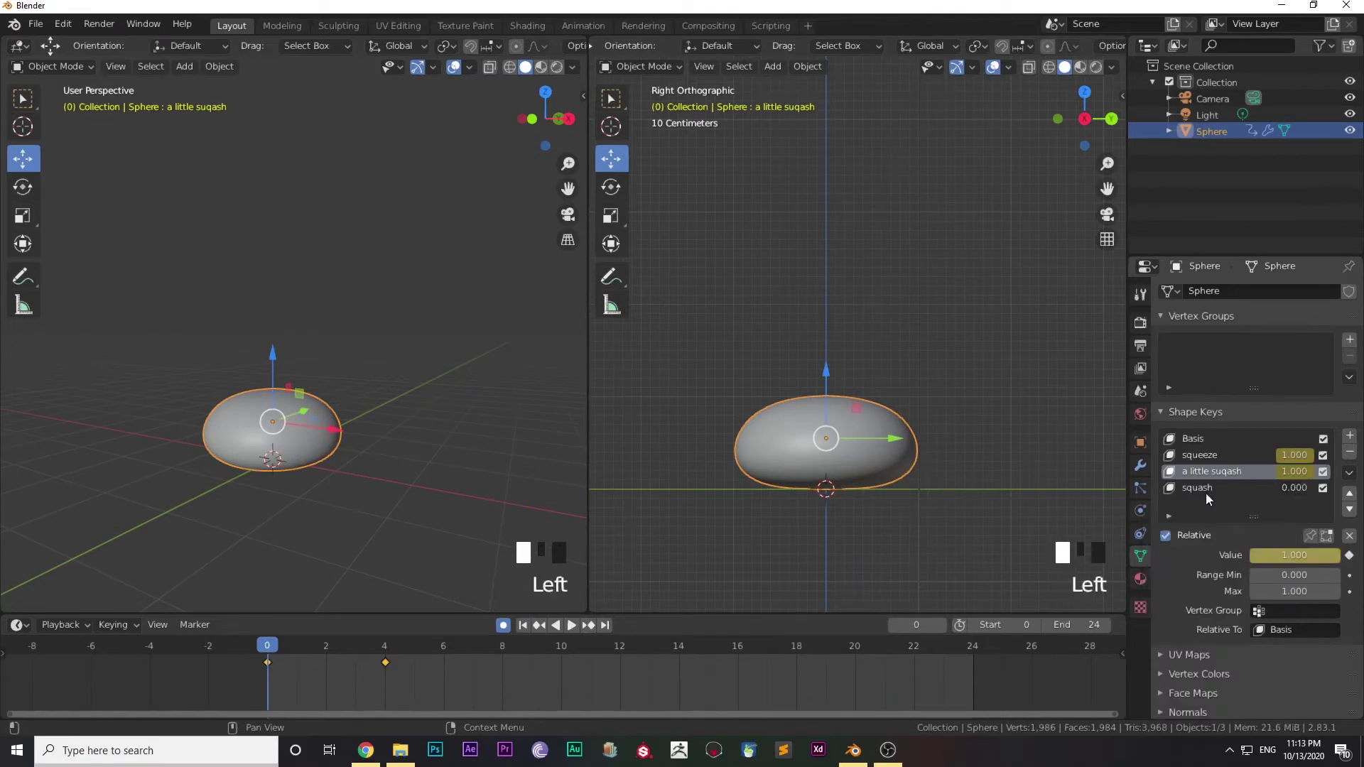
{"action": "left_click", "coordinate": [1209, 489]}
{"action": "left_click_drag", "start_coordinate": [1298, 564], "coordinate": [274, 650]}
{"action": "left_click_drag", "start_coordinate": [274, 650], "coordinate": [324, 672]}
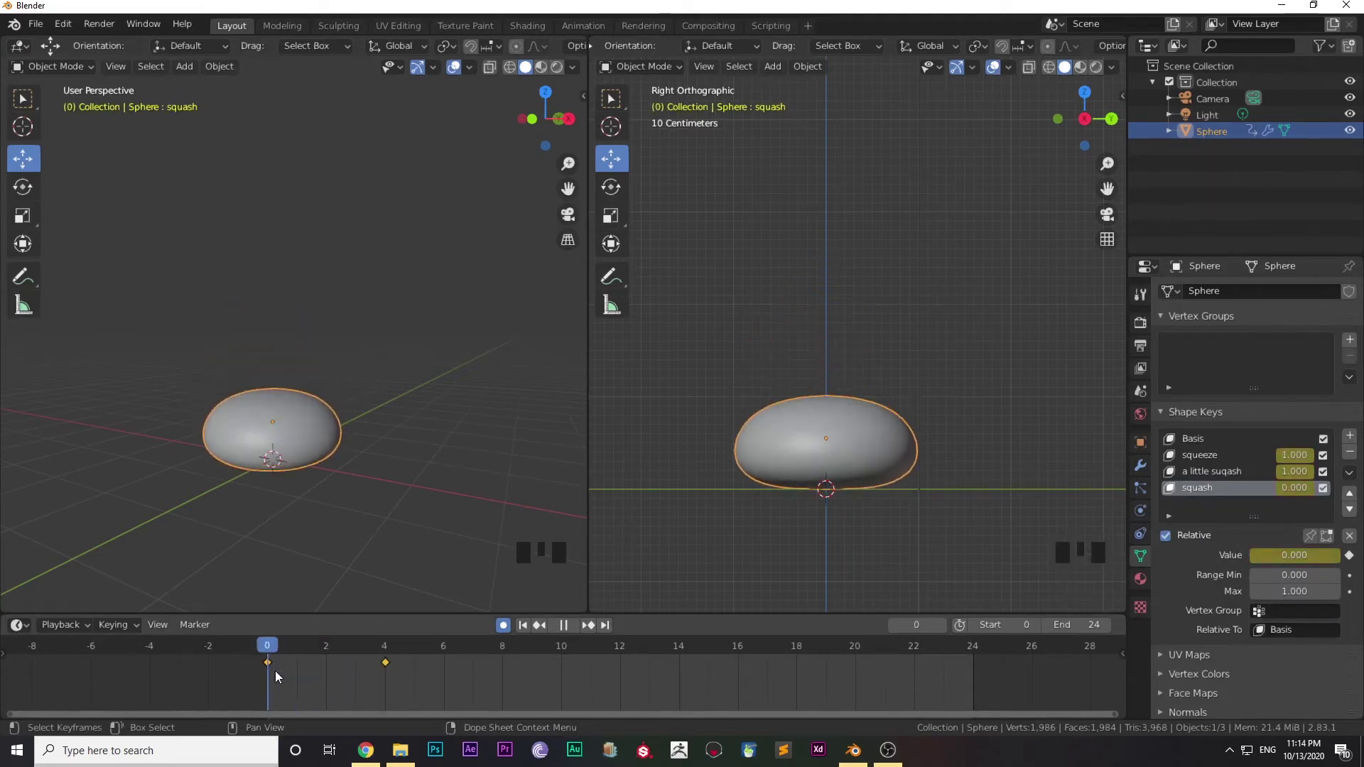
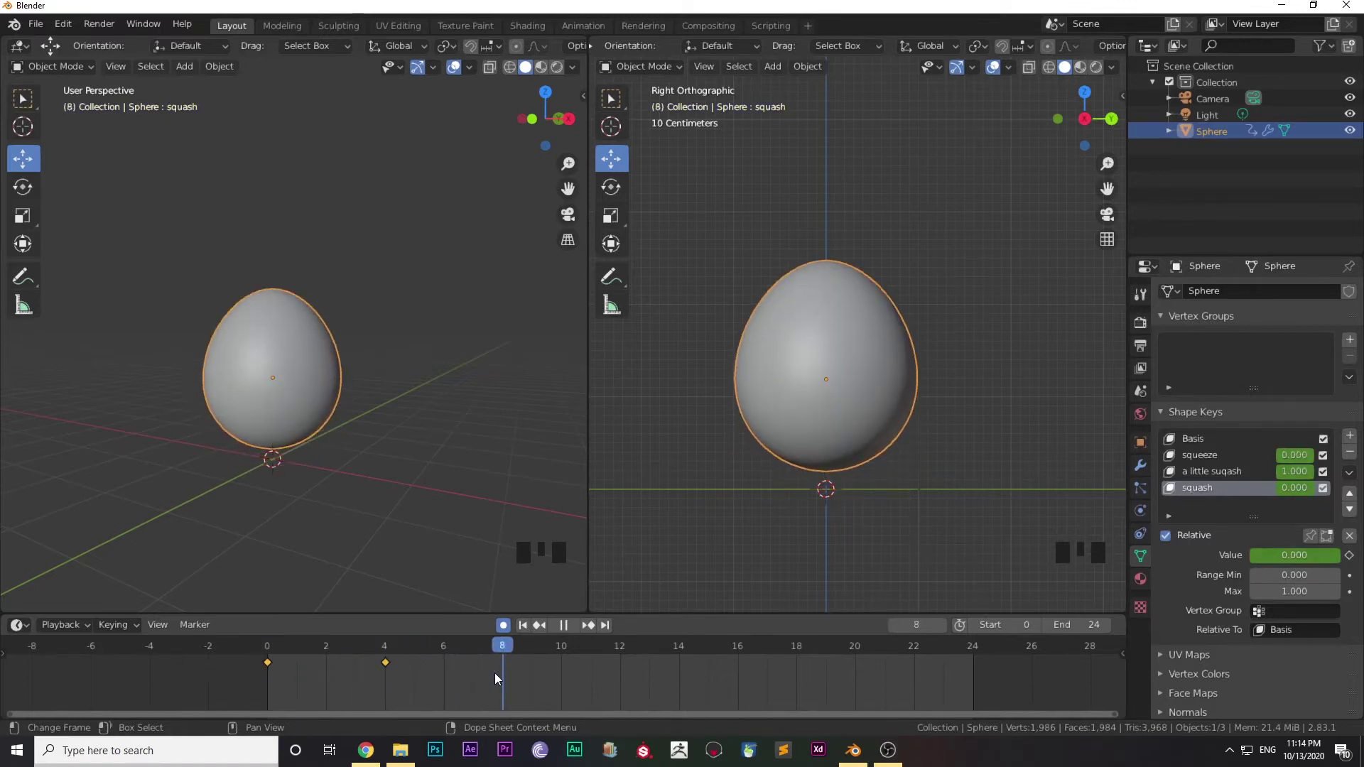
Select the frame-0 keyframe and lift the egg-shaped ball higher off the ground
{"action": "left_click_drag", "start_coordinate": [391, 662], "coordinate": [364, 667]}
{"action": "key", "text": "ctrl+z"}
{"action": "left_click", "coordinate": [382, 671]}
{"action": "left_click", "coordinate": [386, 671]}
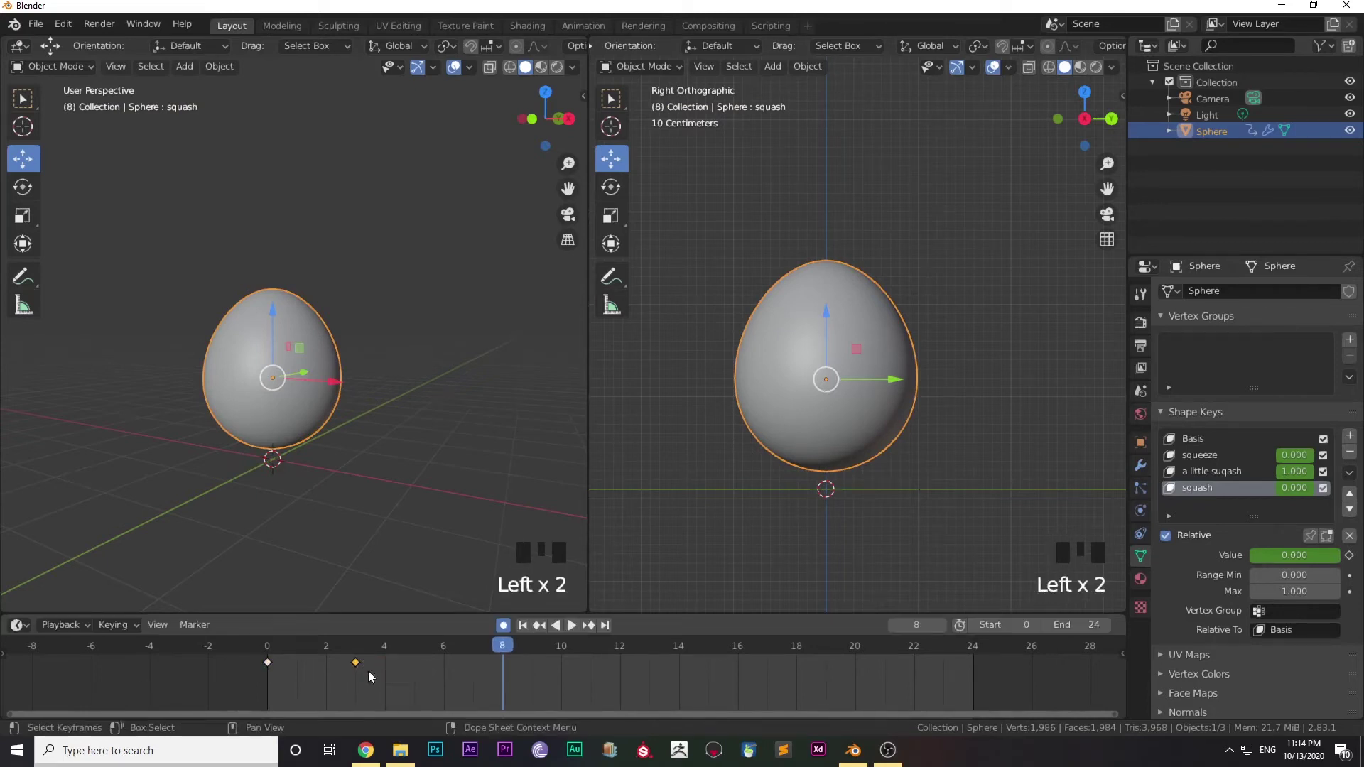
{"action": "left_click_drag", "start_coordinate": [495, 648], "coordinate": [761, 495]}
{"action": "scroll", "scroll_direction": "down", "scroll_amount": 3}
{"action": "left_click_drag", "start_coordinate": [762, 480], "coordinate": [757, 387]}
{"action": "left_click", "coordinate": [757, 386]}
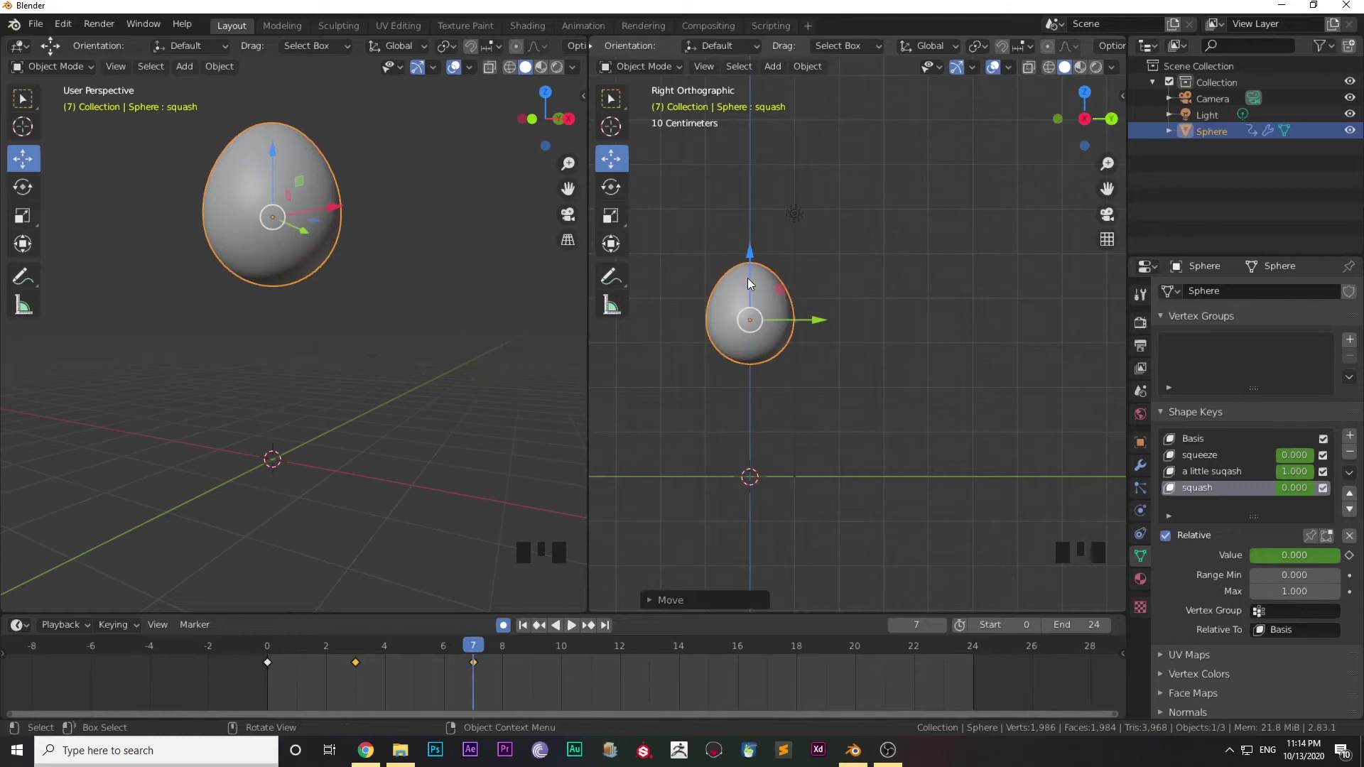
Zero a little squash and keyframe squash at full strength to stretch the ball tall
{"action": "left_click", "coordinate": [751, 279]}
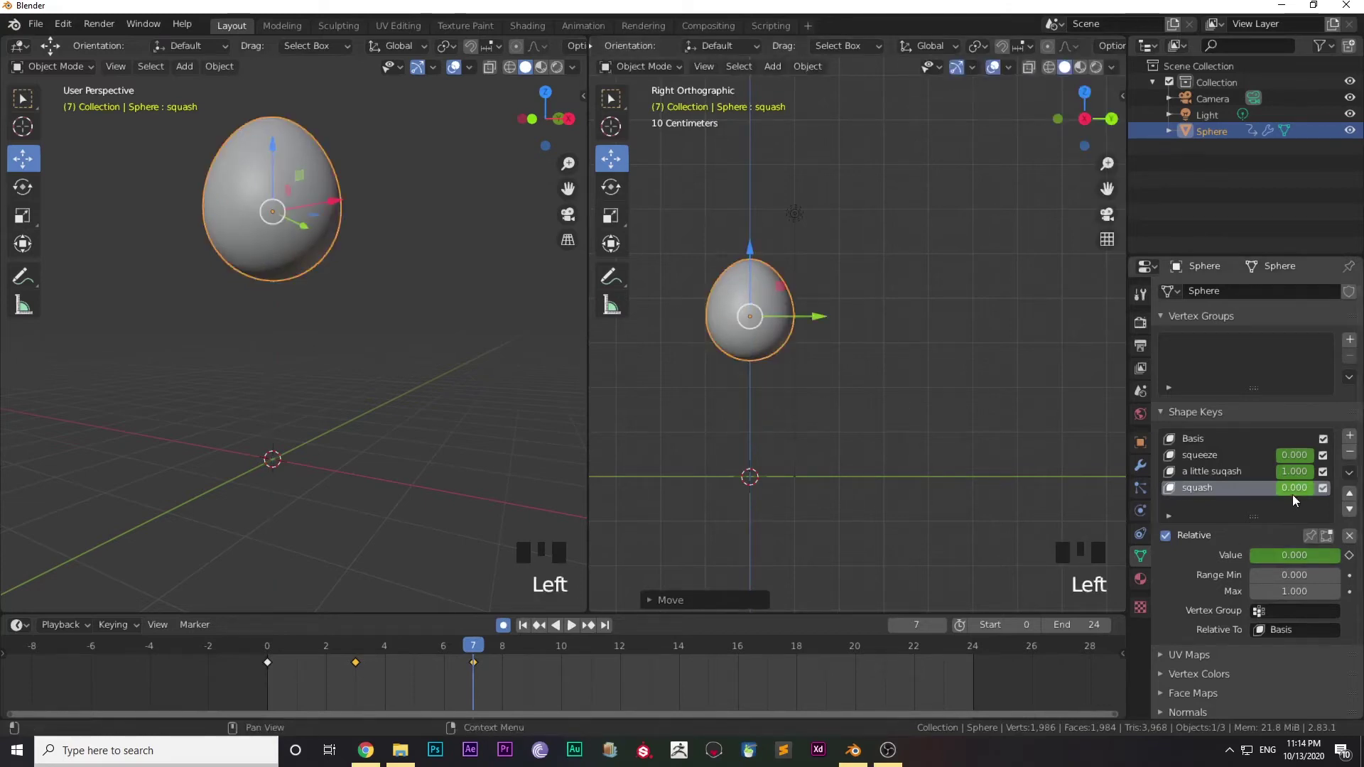
{"action": "left_click_drag", "start_coordinate": [1301, 495], "coordinate": [1230, 544]}
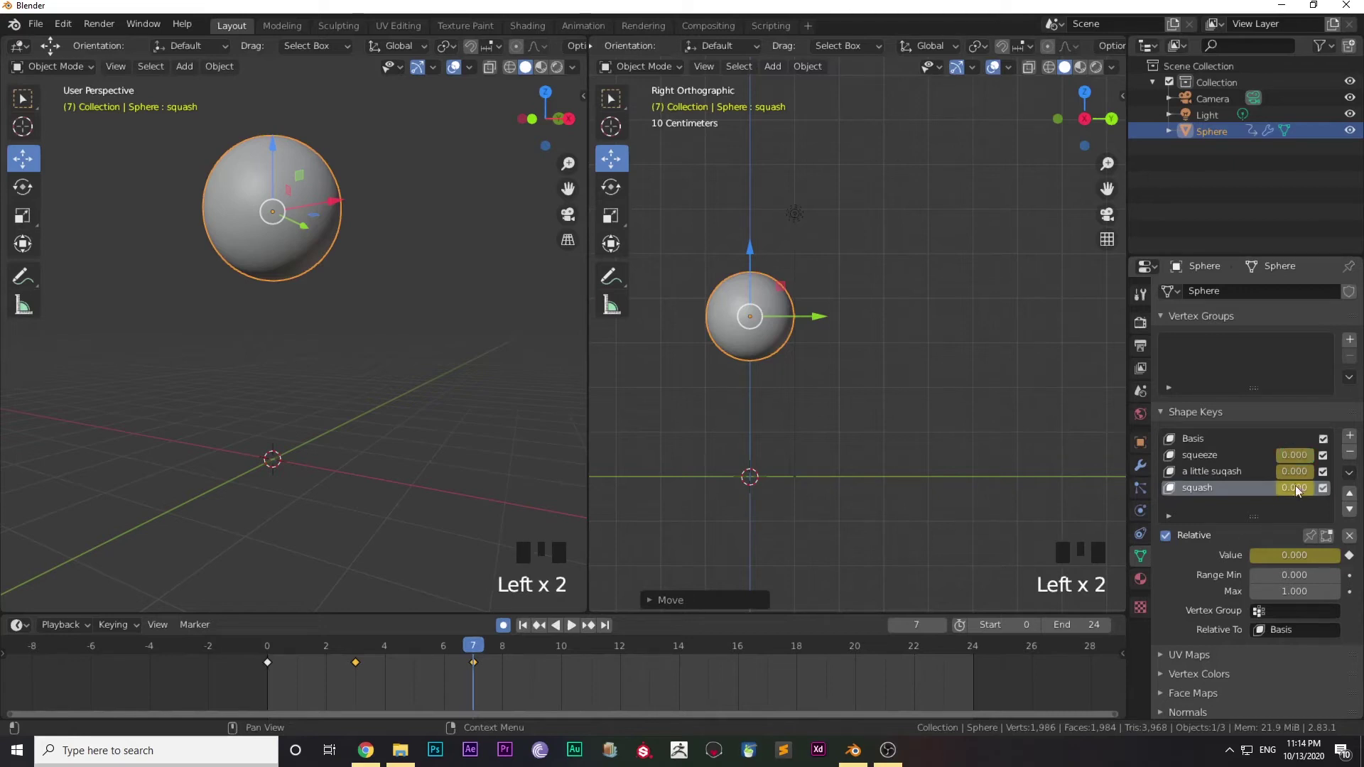
{"action": "left_click_drag", "start_coordinate": [1297, 497], "coordinate": [358, 670]}
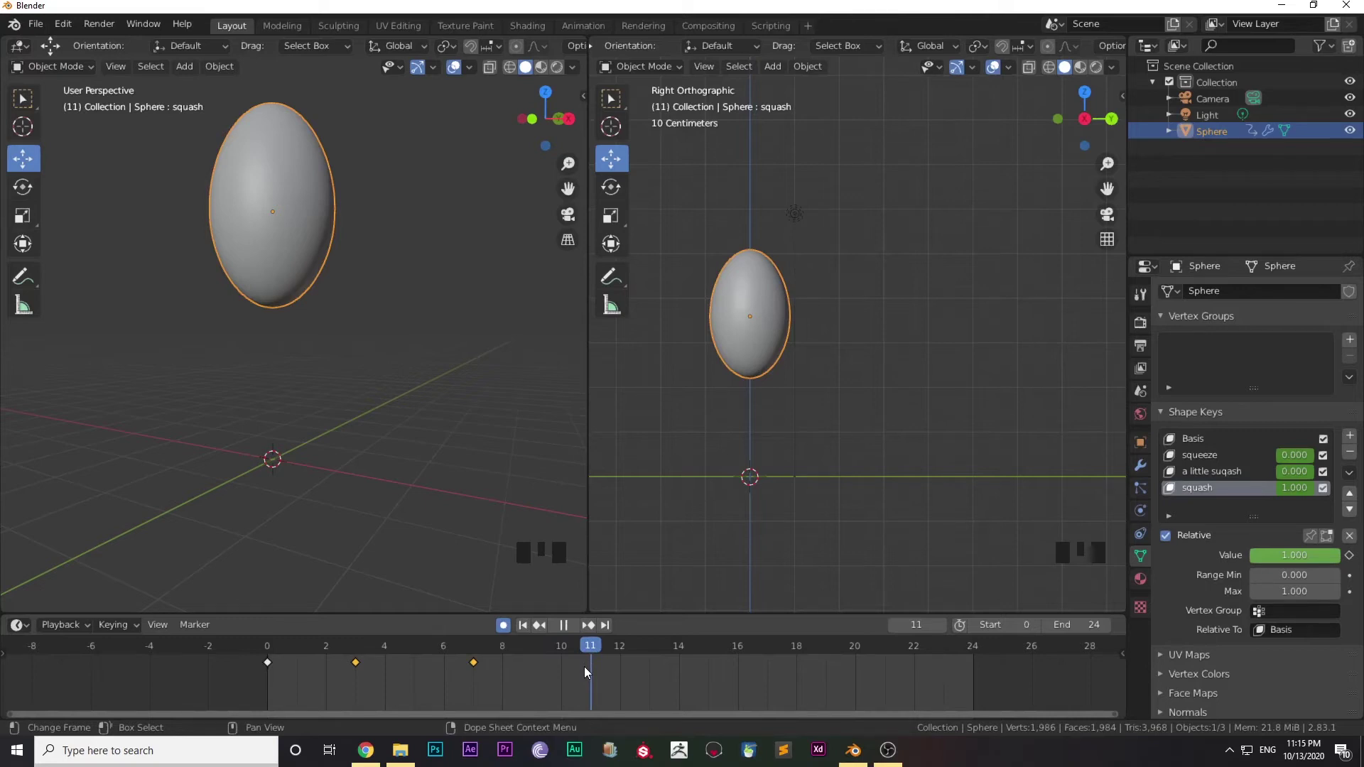
{"action": "left_click", "coordinate": [476, 665]}
Advance a frame and keyframe the shape keys back at zero so the ball is round at frame 12
{"action": "key", "text": "ctrl+z"}
{"action": "left_click", "coordinate": [497, 676]}
{"action": "left_click", "coordinate": [477, 664]}
{"action": "left_click", "coordinate": [507, 663]}
{"action": "middle_click", "coordinate": [744, 441]}
{"action": "left_click", "coordinate": [1308, 488]}
{"action": "left_click", "coordinate": [1305, 453]}
{"action": "left_click", "coordinate": [523, 655]}
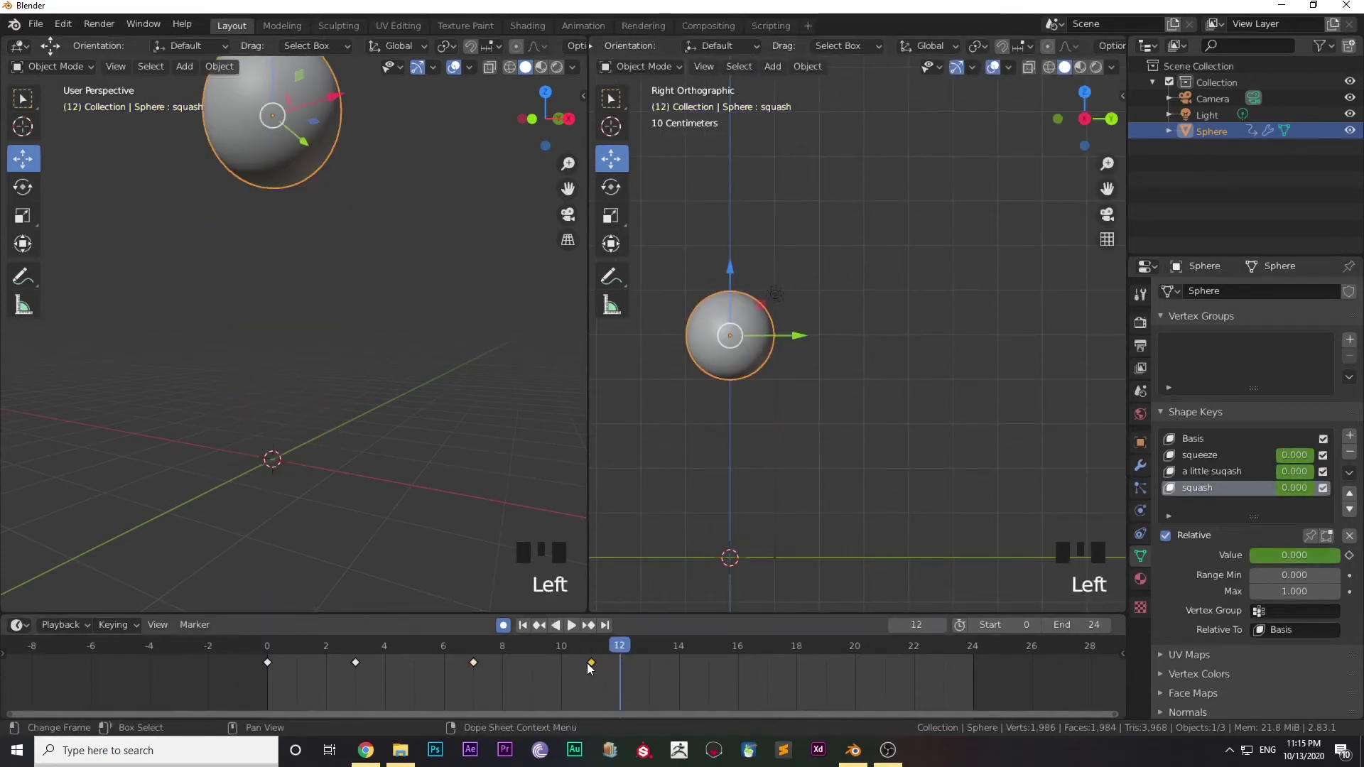
Shift the selected shape-key keyframes eight frames later so the stretch lands near frame 15
{"action": "key", "text": "shift+d"}
{"action": "left_click_drag", "start_coordinate": [627, 652], "coordinate": [474, 669]}
{"action": "key", "text": "shift+d"}
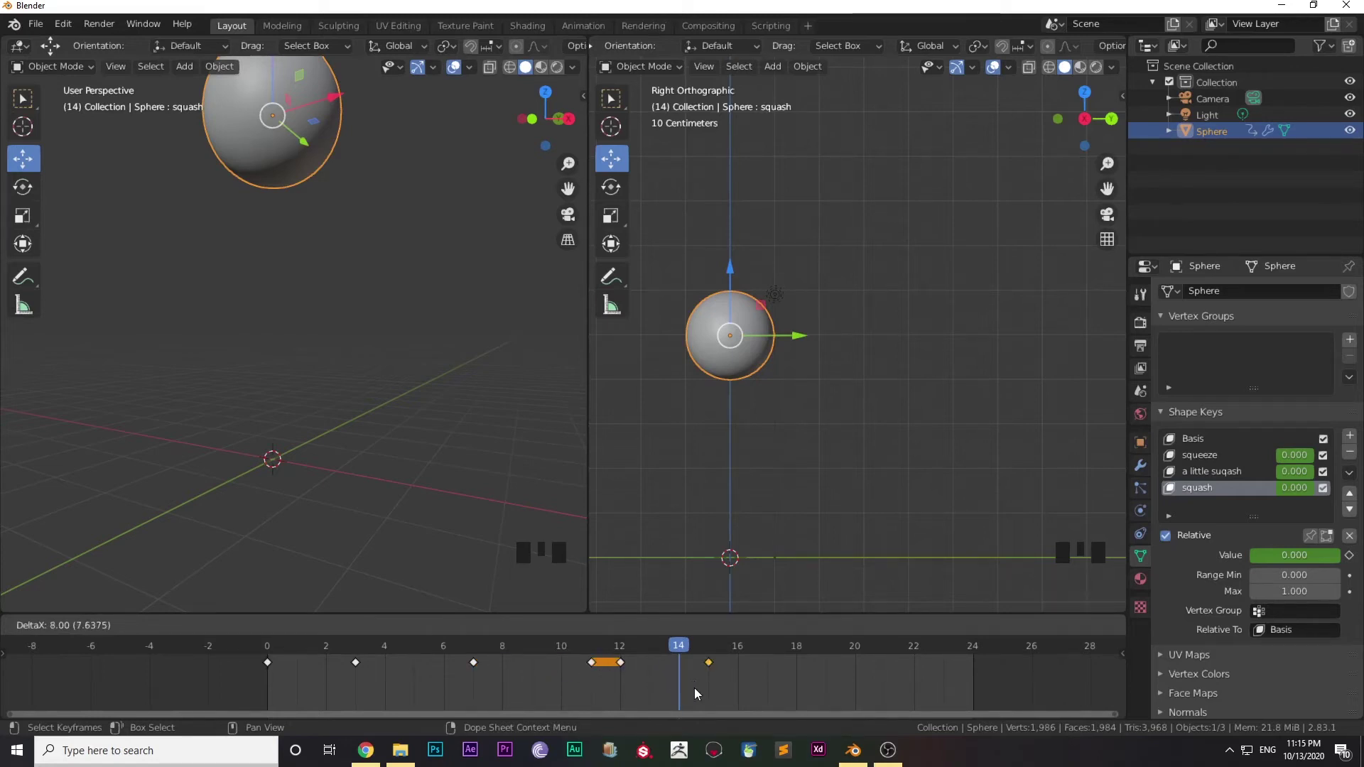
{"action": "left_click_drag", "start_coordinate": [681, 652], "coordinate": [363, 668]}
{"action": "key", "text": "shift+d"}
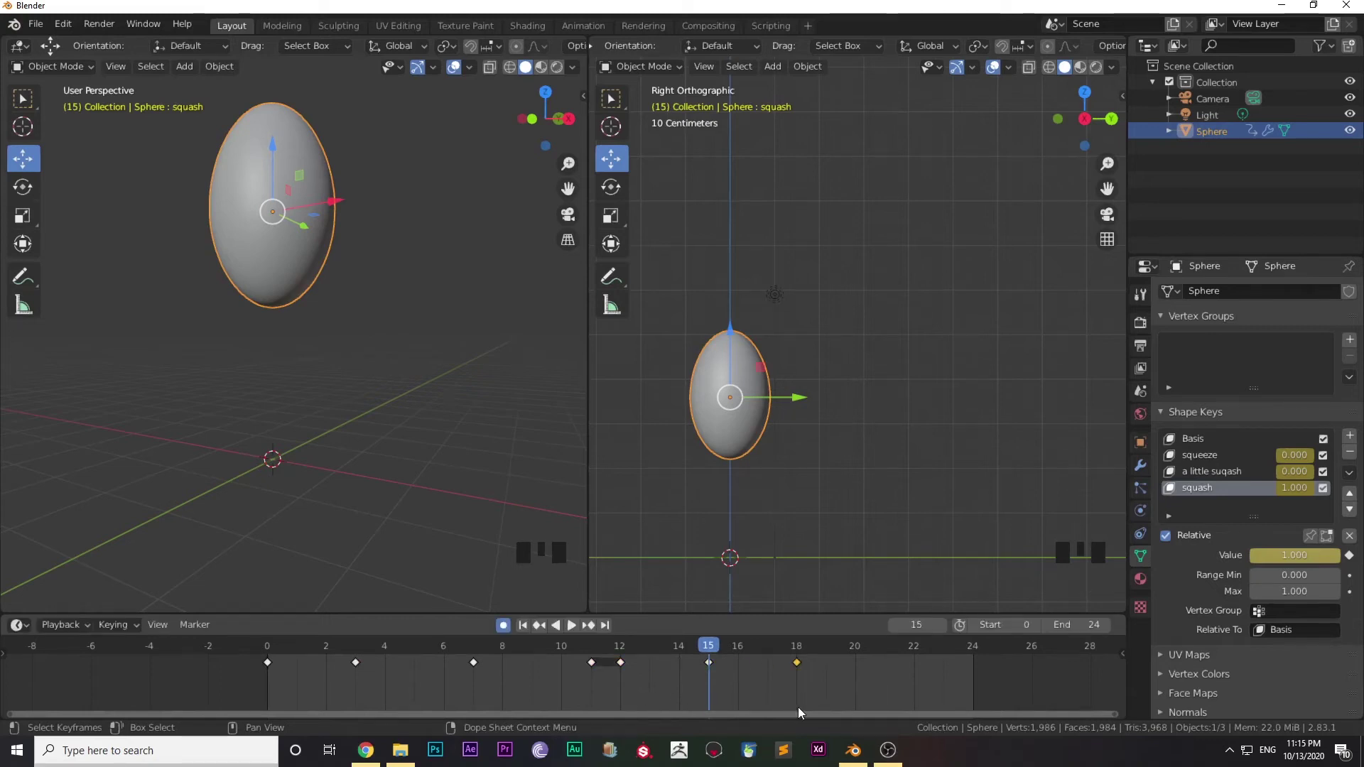
Jump back to frame 0 and play the bounce animation
{"action": "left_click", "coordinate": [268, 664]}
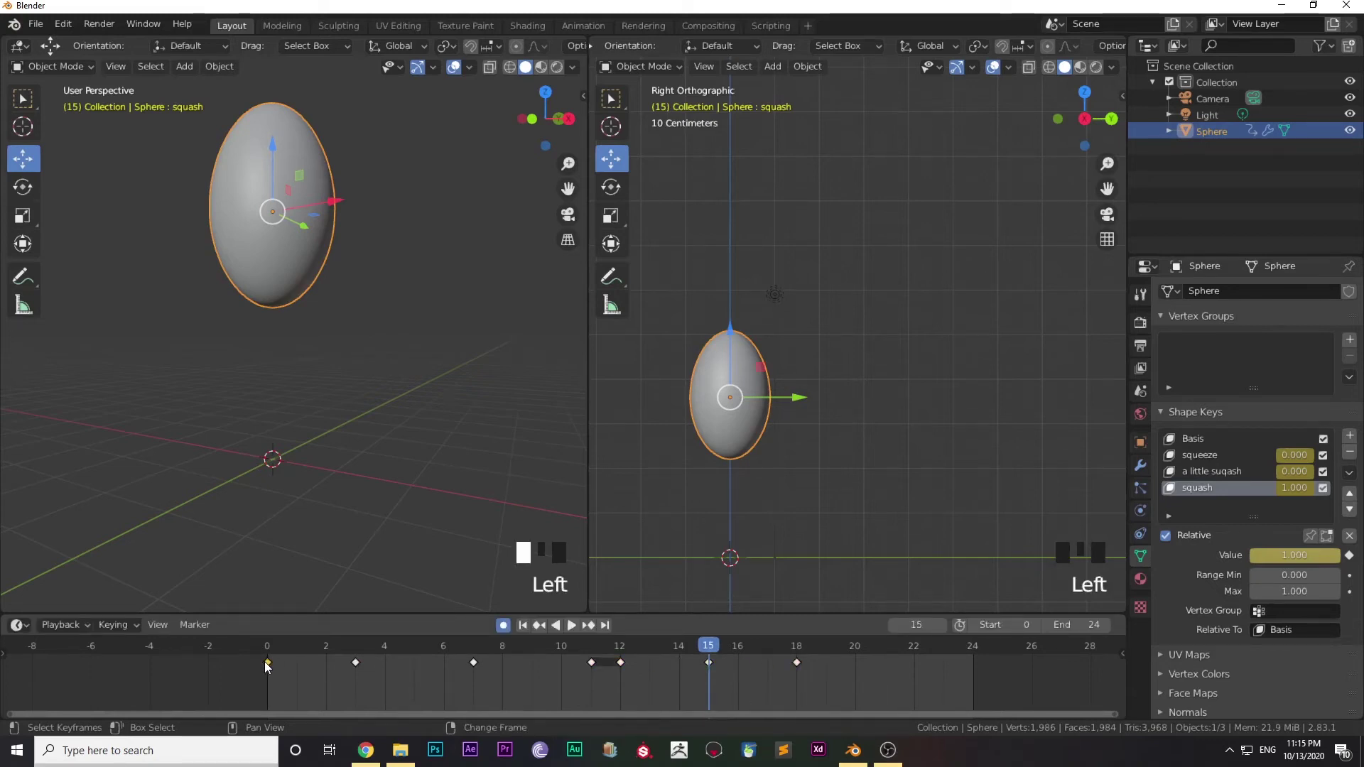
{"action": "key", "text": "shift+d"}
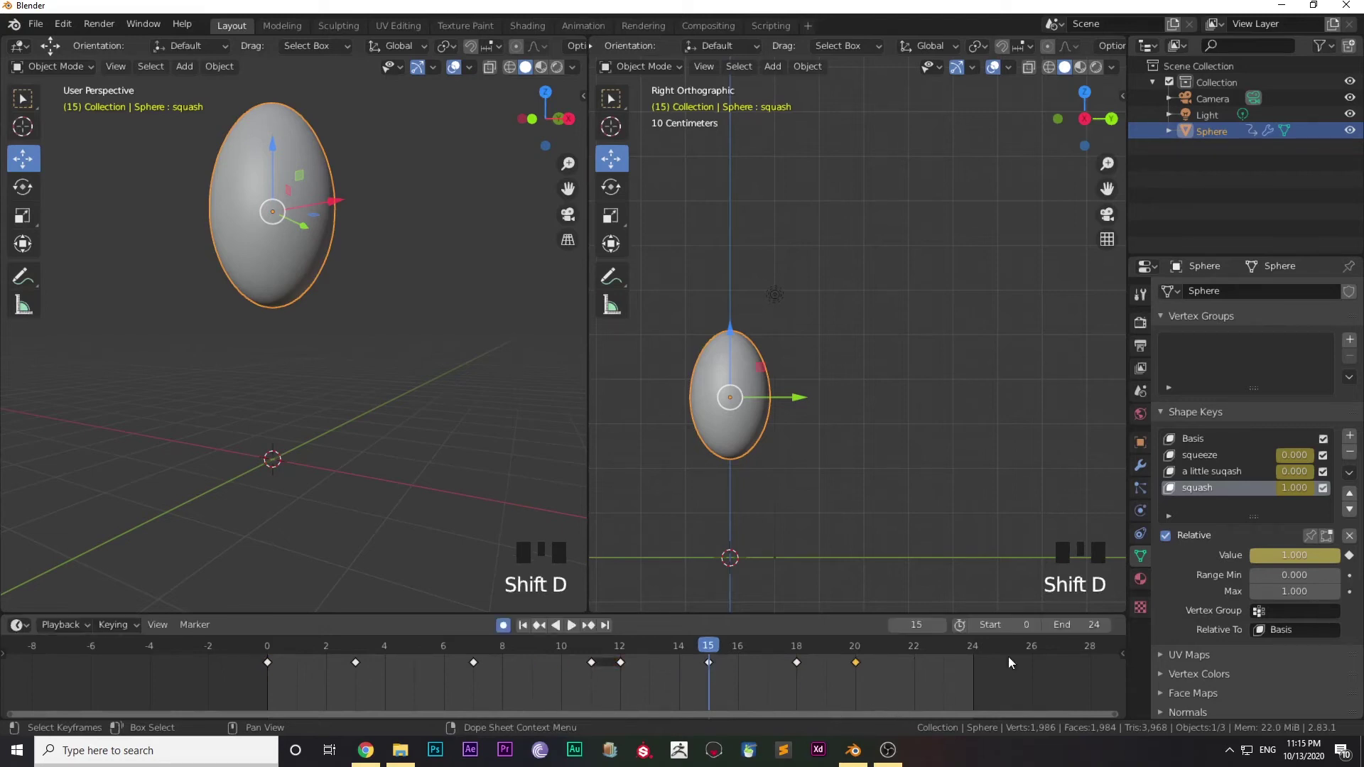
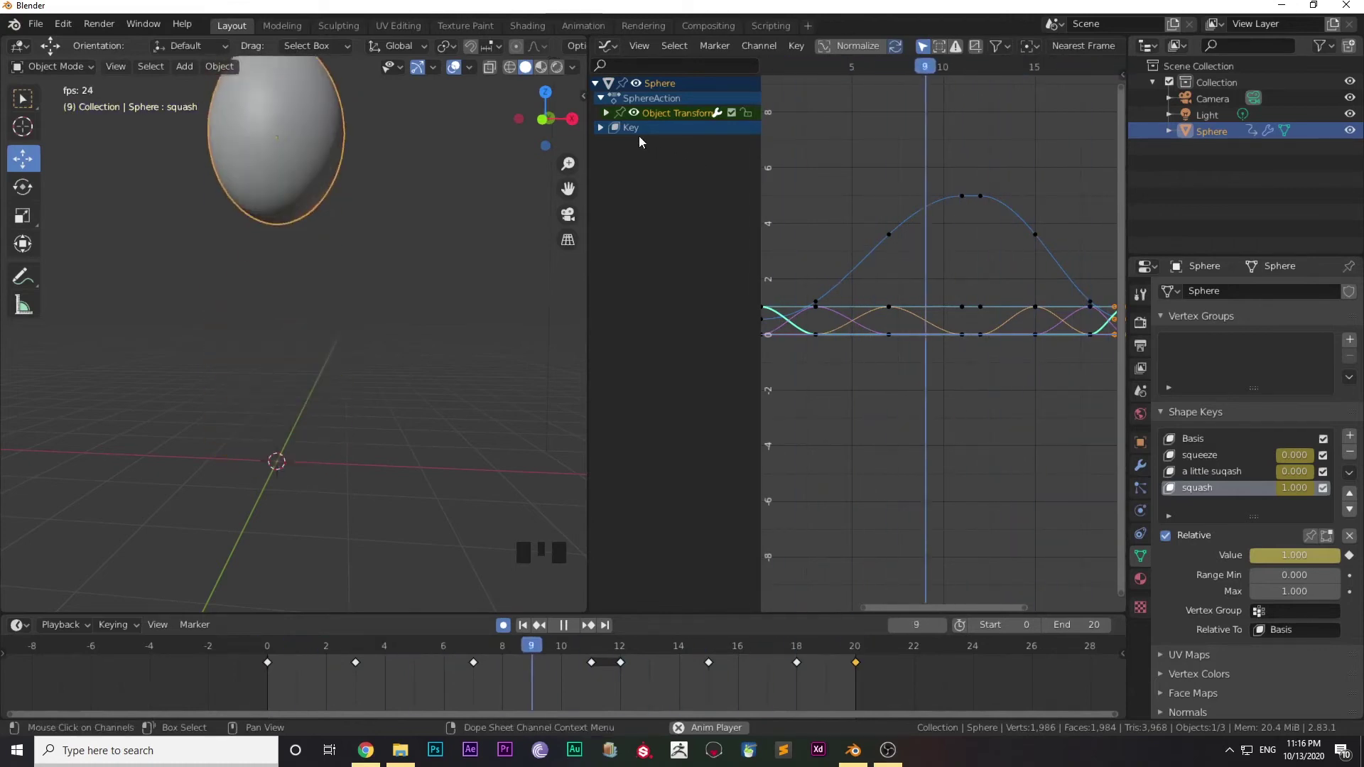
Expand Object Transforms in the Graph Editor and hide every channel except Z Location
{"action": "left_click", "coordinate": [602, 133]}
{"action": "left_click", "coordinate": [606, 132]}
{"action": "left_click", "coordinate": [611, 120]}
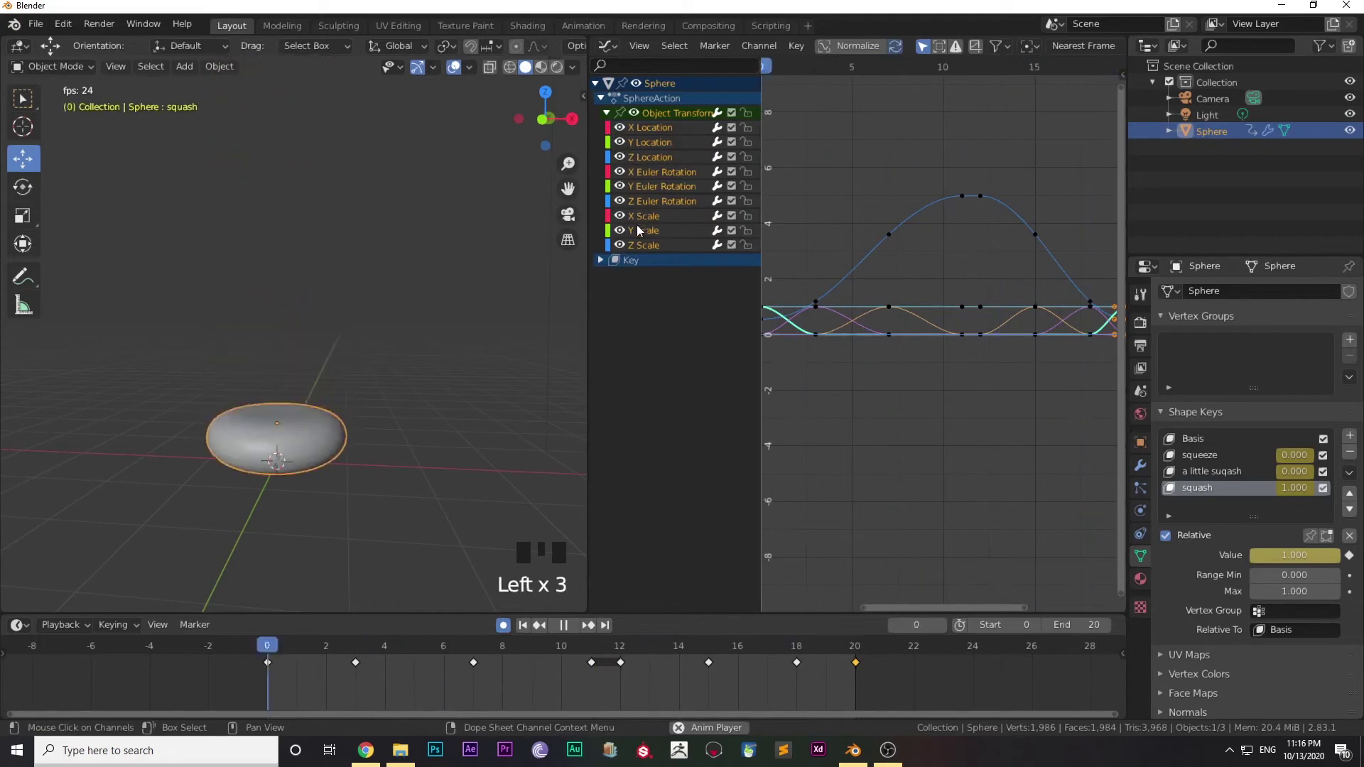
{"action": "left_click", "coordinate": [645, 250]}
{"action": "key", "text": "Delete"}
{"action": "left_click", "coordinate": [649, 237]}
{"action": "key", "text": "Delete"}
{"action": "left_click", "coordinate": [652, 225]}
{"action": "key", "text": "Delete"}
{"action": "left_click", "coordinate": [658, 204]}
{"action": "key", "text": "Delete"}
{"action": "left_click", "coordinate": [660, 193]}
{"action": "key", "text": "Delete"}
{"action": "left_click", "coordinate": [668, 179]}
{"action": "key", "text": "Delete"}
{"action": "left_click", "coordinate": [668, 149]}
{"action": "key", "text": "Delete"}
{"action": "left_click", "coordinate": [668, 134]}
{"action": "key", "text": "Delete"}
{"action": "left_click", "coordinate": [630, 133]}
{"action": "double_click", "coordinate": [627, 134]}
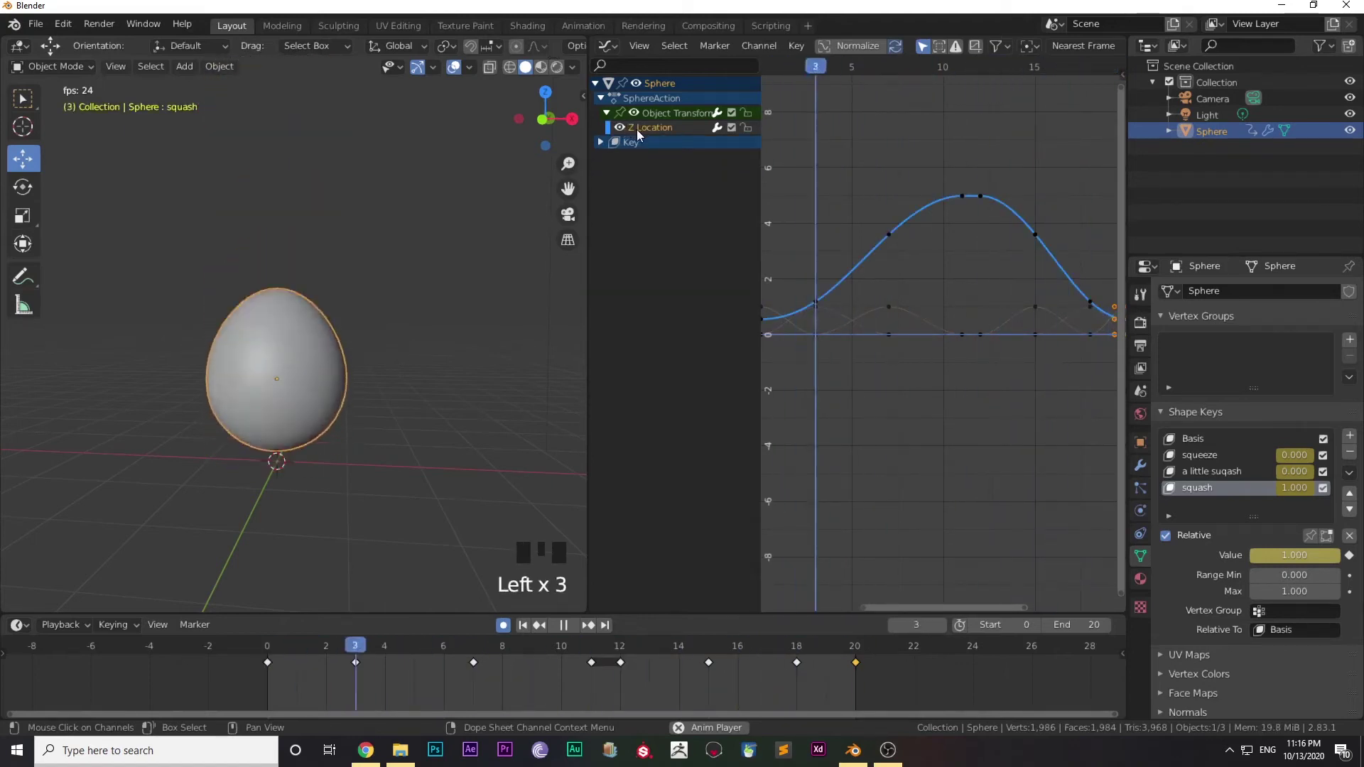
Move the peak keyframes of the height curve so it tops out near 5 between frames 11 and 12
{"action": "left_click", "coordinate": [986, 200]}
{"action": "left_click", "coordinate": [1002, 199]}
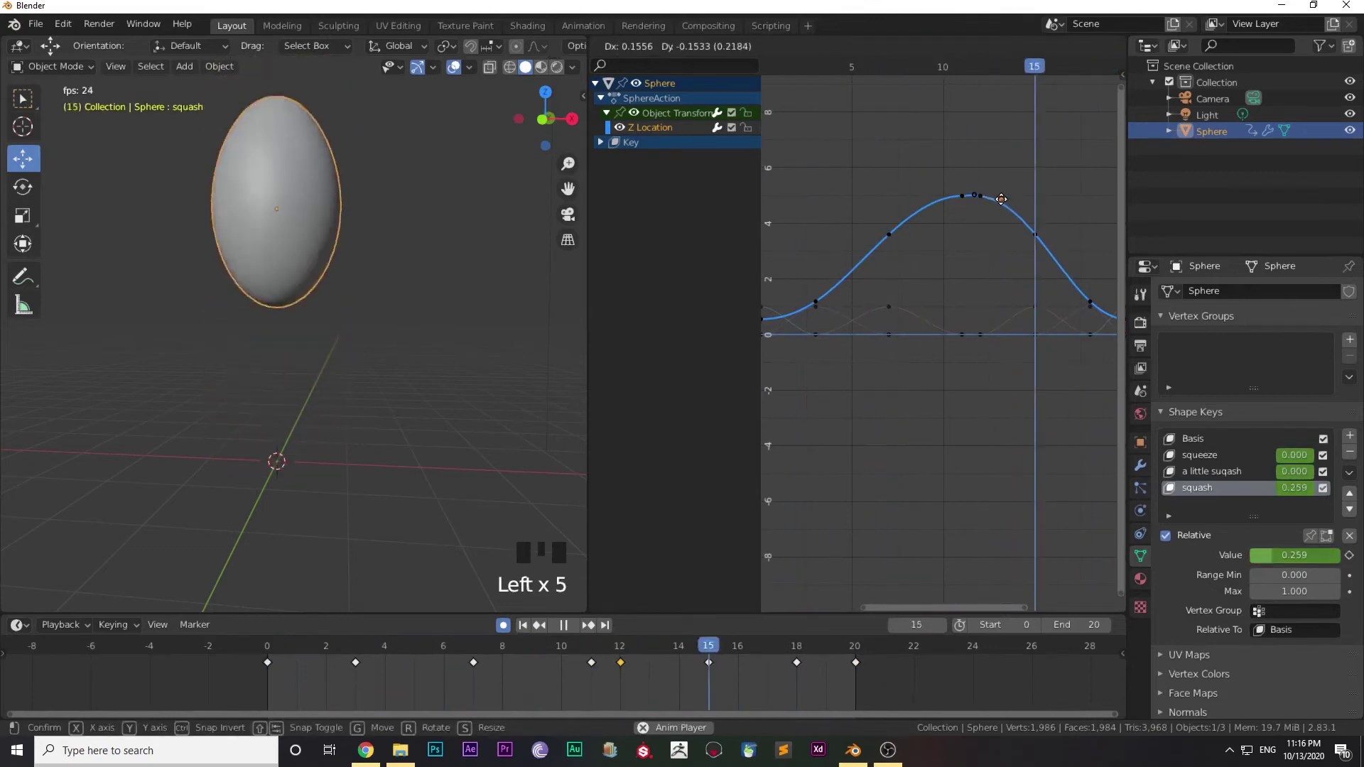
{"action": "left_click", "coordinate": [968, 202]}
{"action": "left_click", "coordinate": [966, 202]}
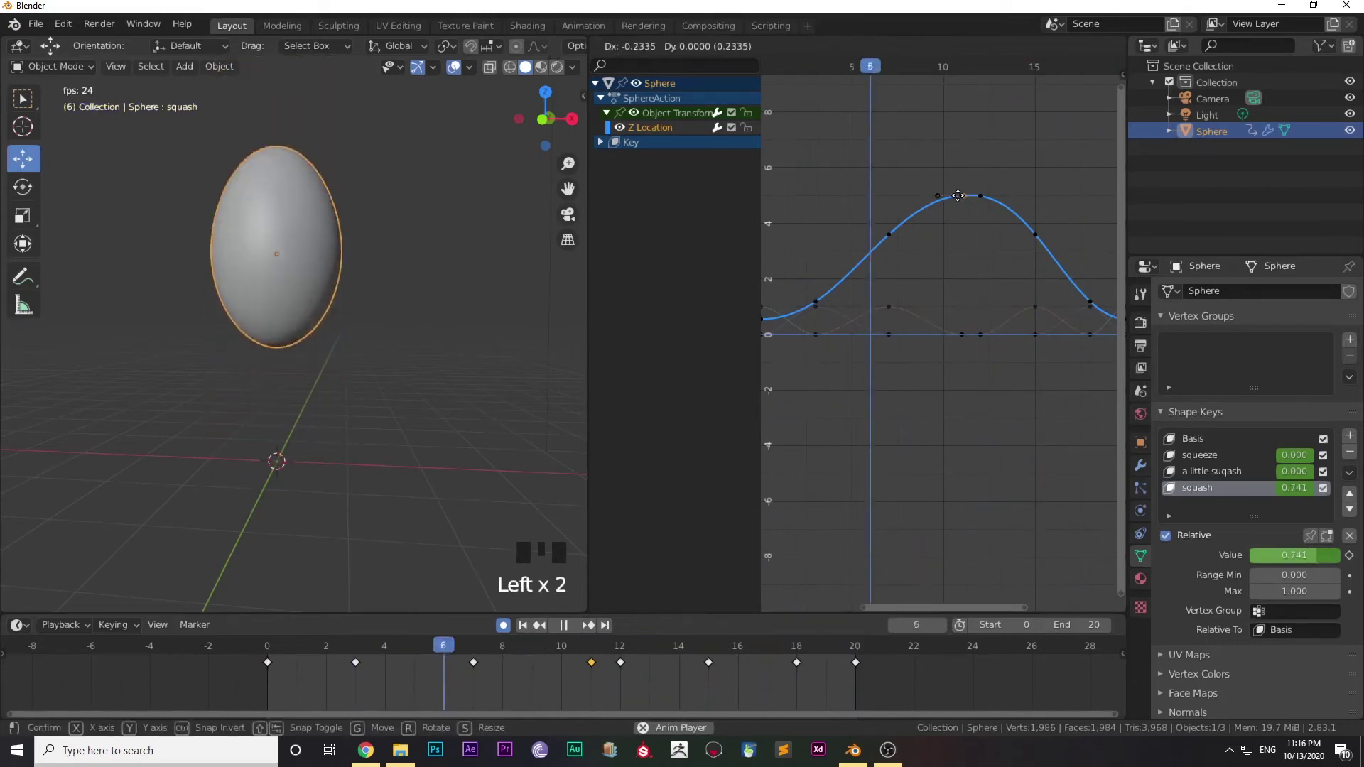
{"action": "left_click", "coordinate": [970, 202]}
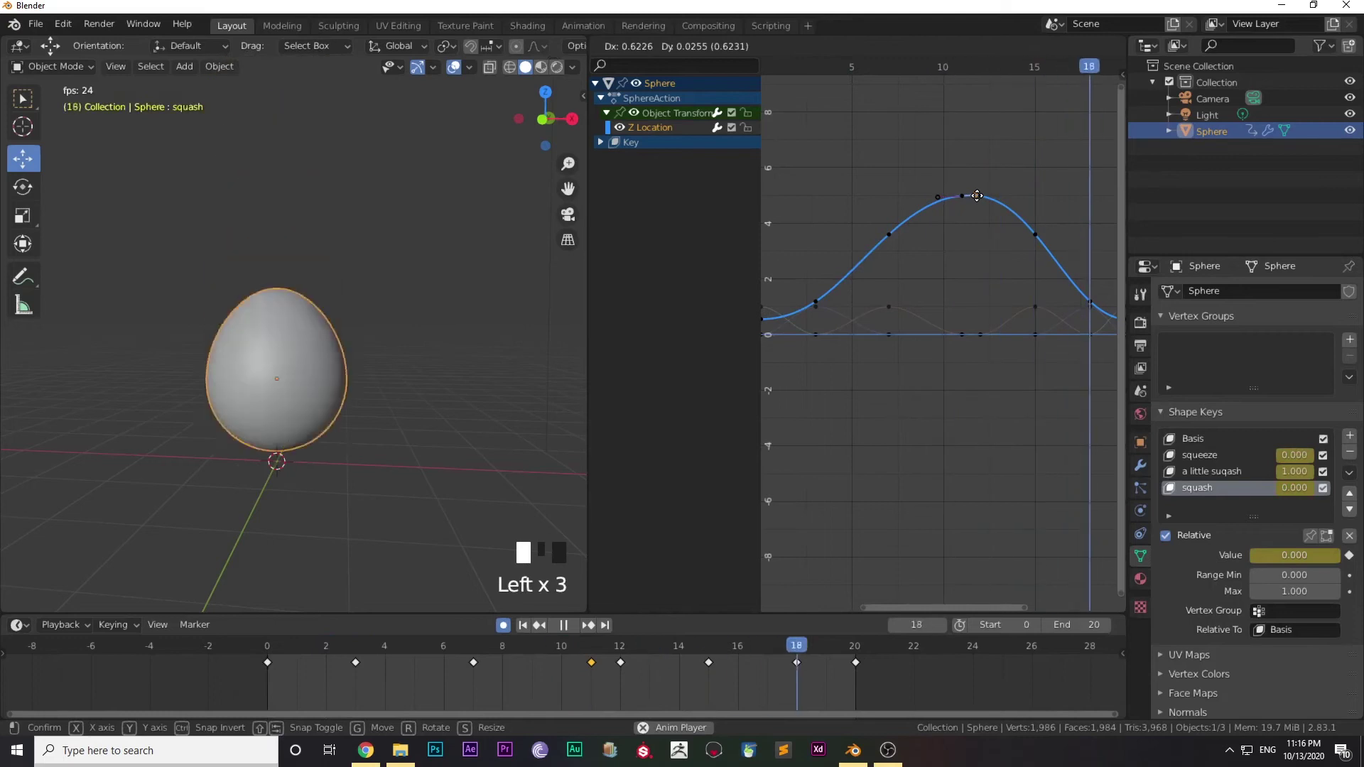
{"action": "scroll", "scroll_direction": "up", "scroll_amount": 3}
Adjust the peak keyframe's handles to flatten the top of the Z Location curve
{"action": "left_click_drag", "start_coordinate": [992, 184], "coordinate": [960, 319]}
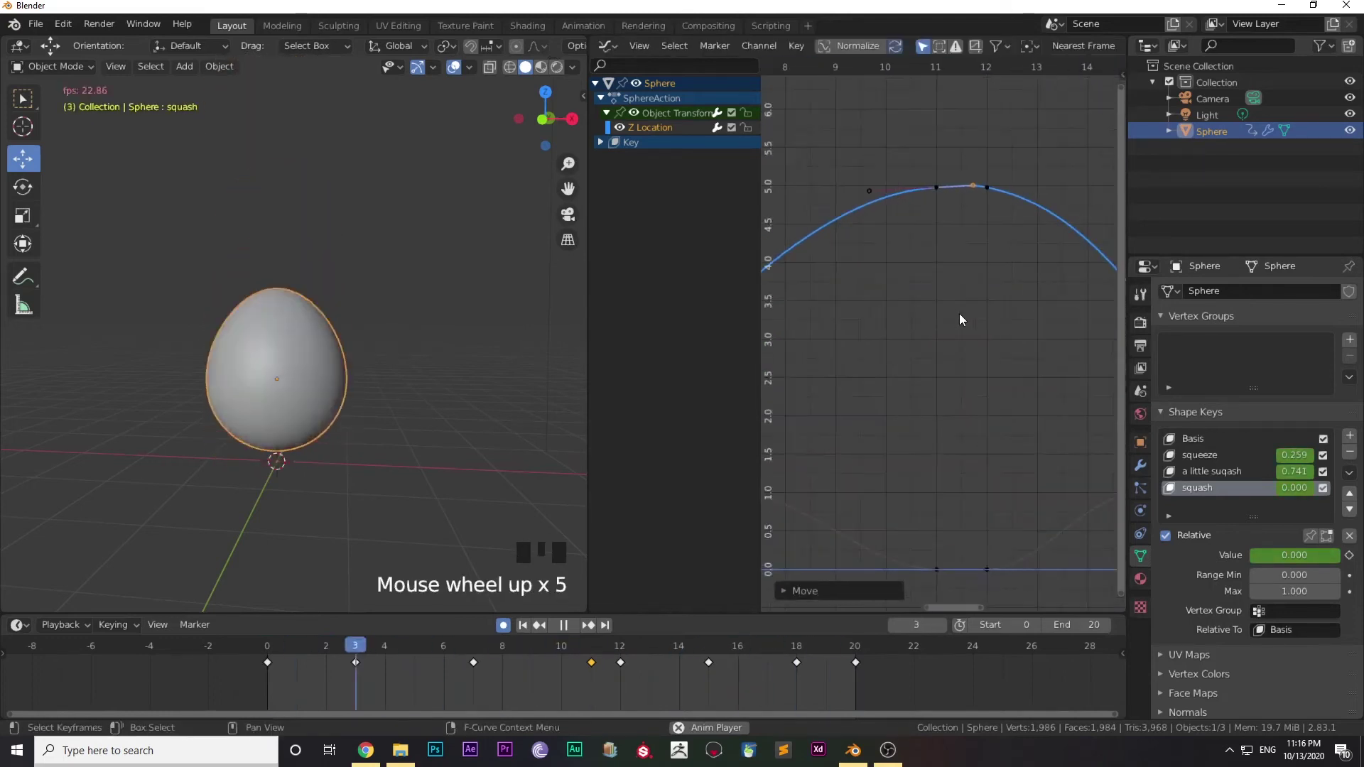
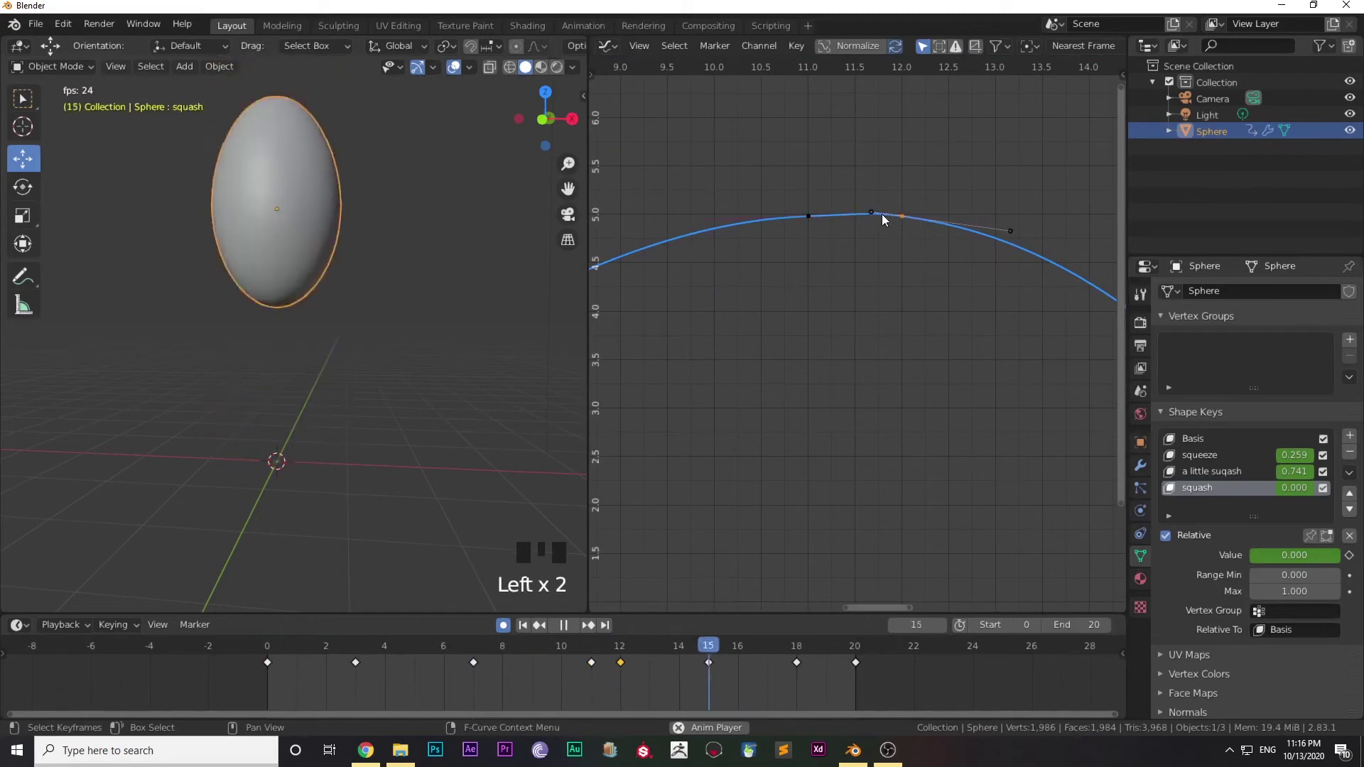
{"action": "left_click", "coordinate": [873, 214]}
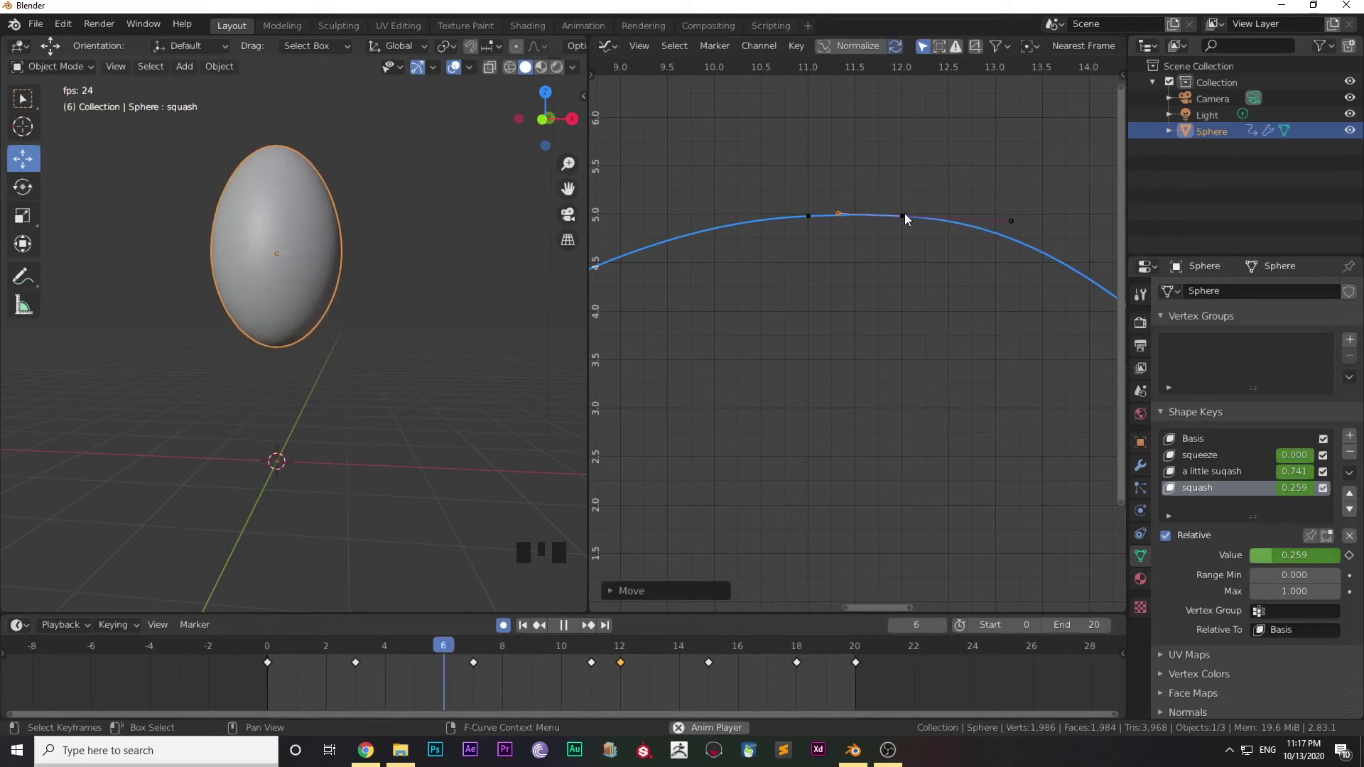
{"action": "left_click", "coordinate": [909, 219]}
{"action": "scroll", "scroll_direction": "down", "scroll_amount": 3}
{"action": "scroll", "scroll_direction": "down", "scroll_amount": 3}
{"action": "scroll", "scroll_direction": "down", "scroll_amount": 3}
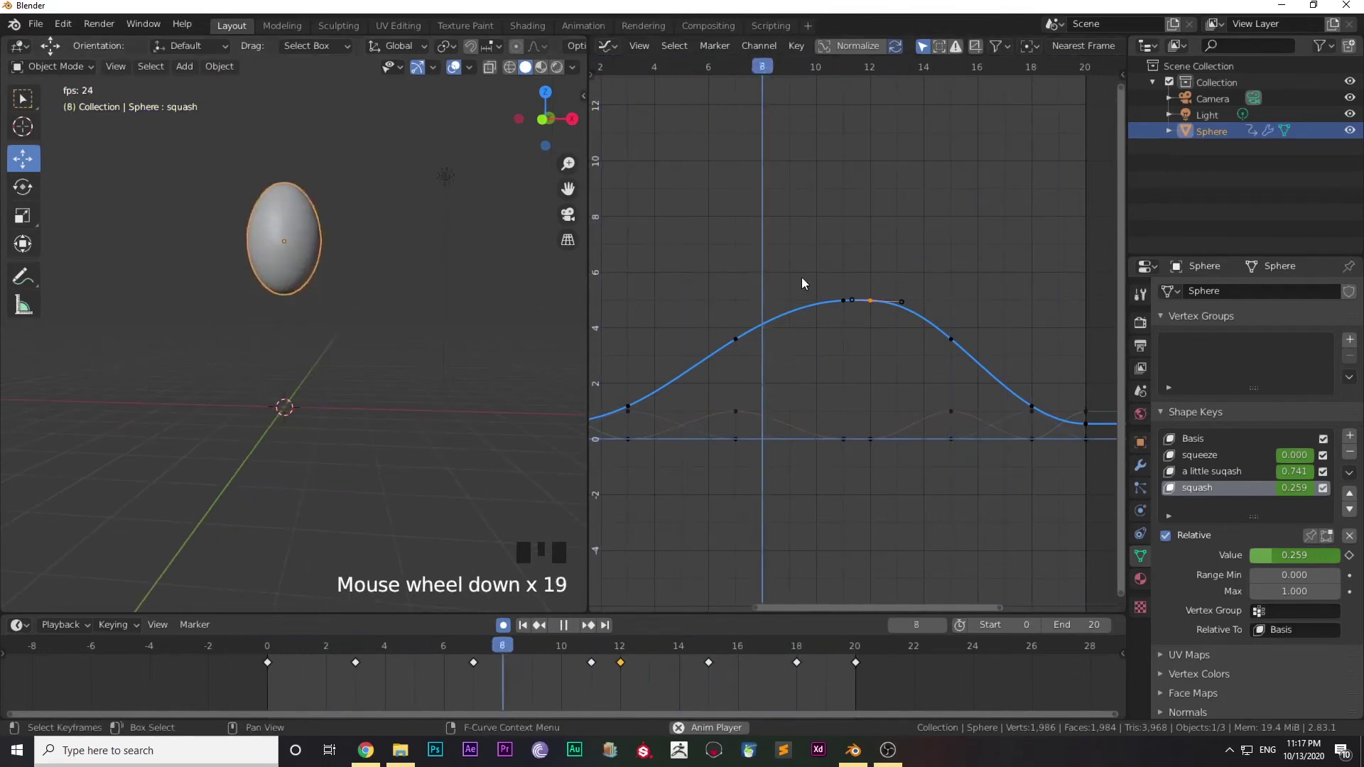
Grab the top keyframes to broaden the peak over frames 10 to 13 and play back the bounce
{"action": "left_click", "coordinate": [809, 282]}
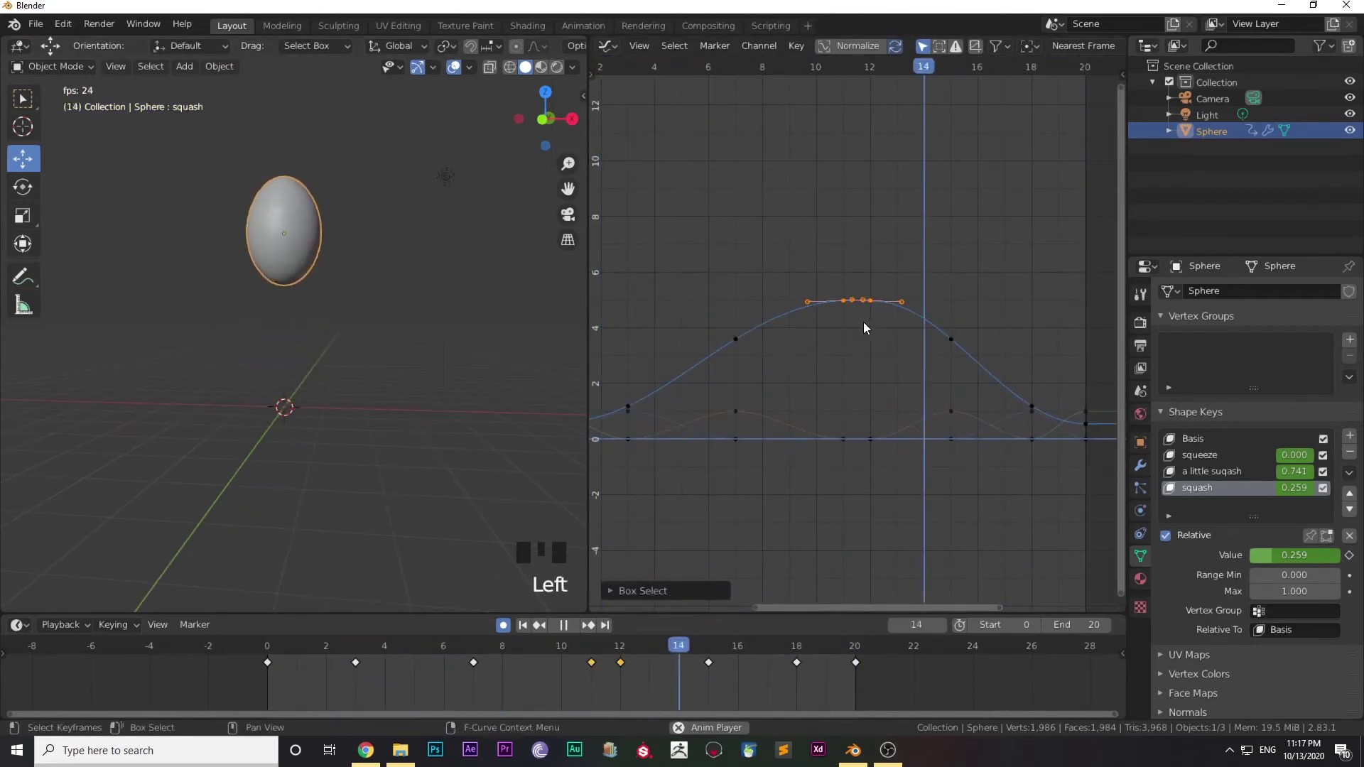
{"action": "key", "text": "g"}
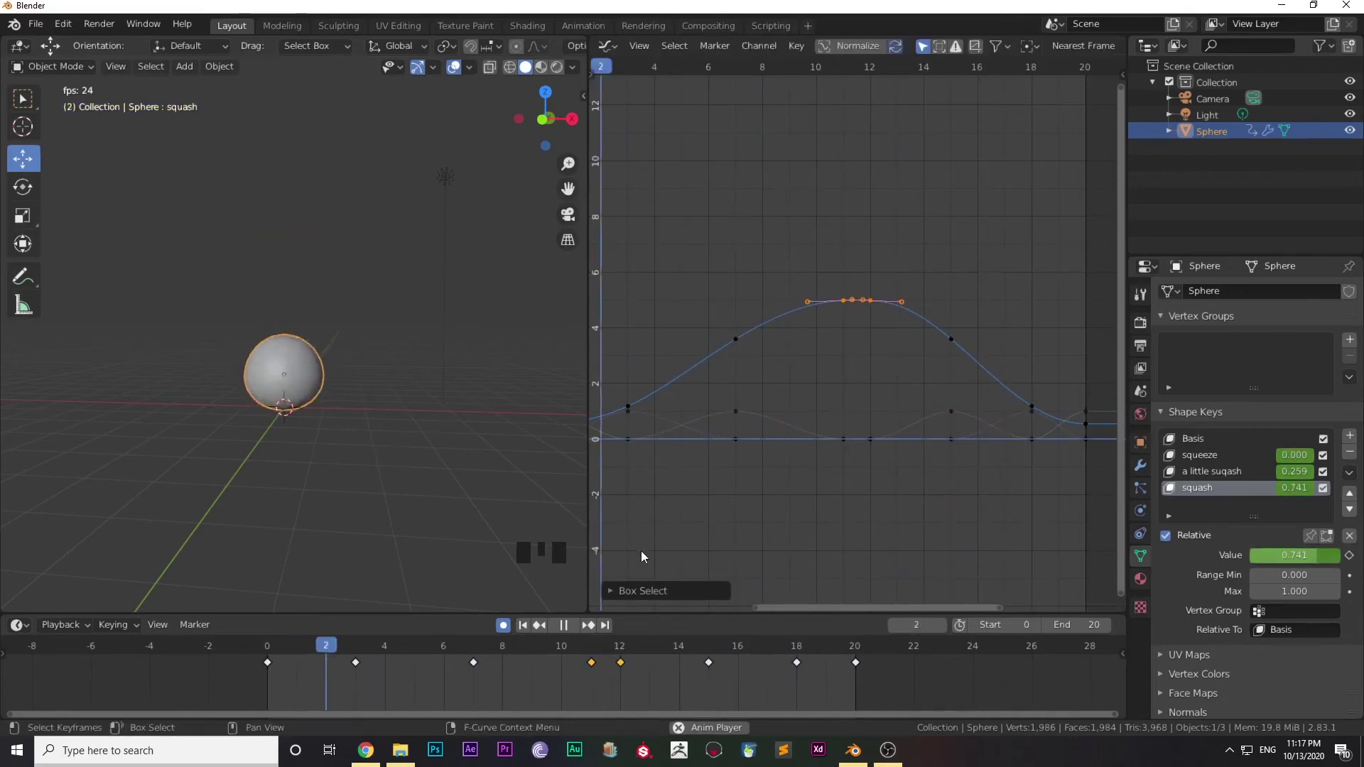
{"action": "left_click", "coordinate": [506, 634]}
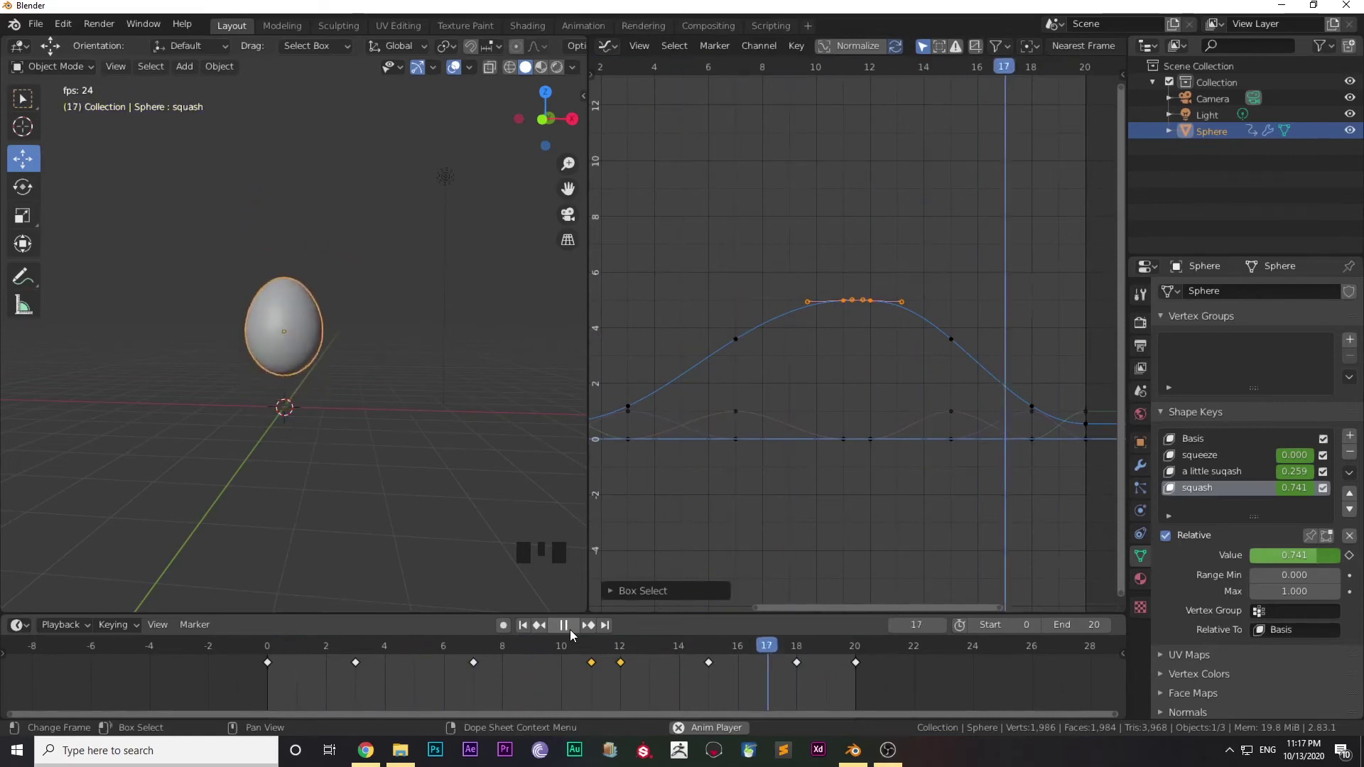
Add a mesh plane beneath the ball and start scaling it
{"action": "left_click_drag", "start_coordinate": [574, 635], "coordinate": [345, 655]}
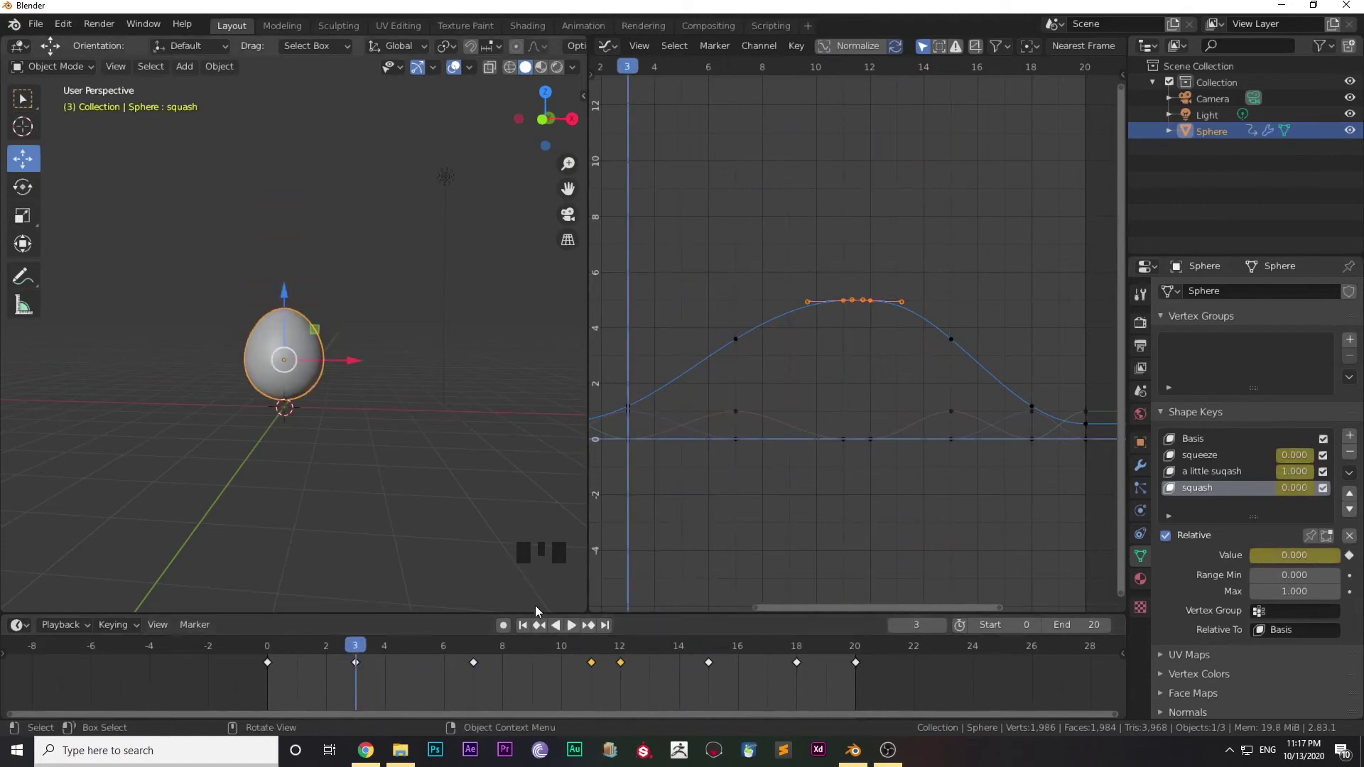
{"action": "scroll", "scroll_direction": "down", "scroll_amount": 3}
{"action": "left_click_drag", "start_coordinate": [371, 437], "coordinate": [329, 488]}
{"action": "scroll", "scroll_direction": "up", "scroll_amount": 3}
{"action": "left_click_drag", "start_coordinate": [354, 493], "coordinate": [370, 413]}
{"action": "key", "text": "shift+a"}
{"action": "key", "text": "s"}
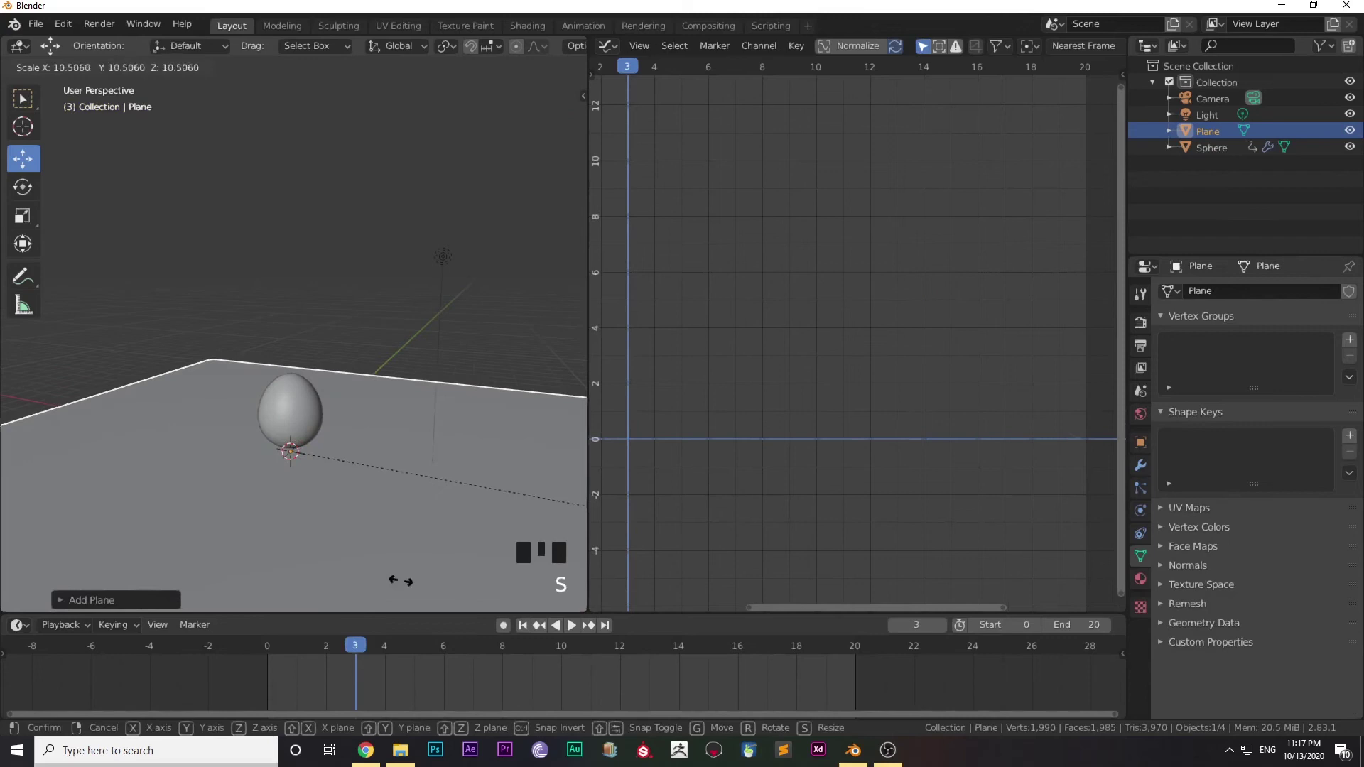
Enlarge the plane into a wide floor under the ball and enter Edit Mode
{"action": "scroll", "scroll_direction": "up", "scroll_amount": 3}
{"action": "left_click_drag", "start_coordinate": [336, 571], "coordinate": [302, 546]}
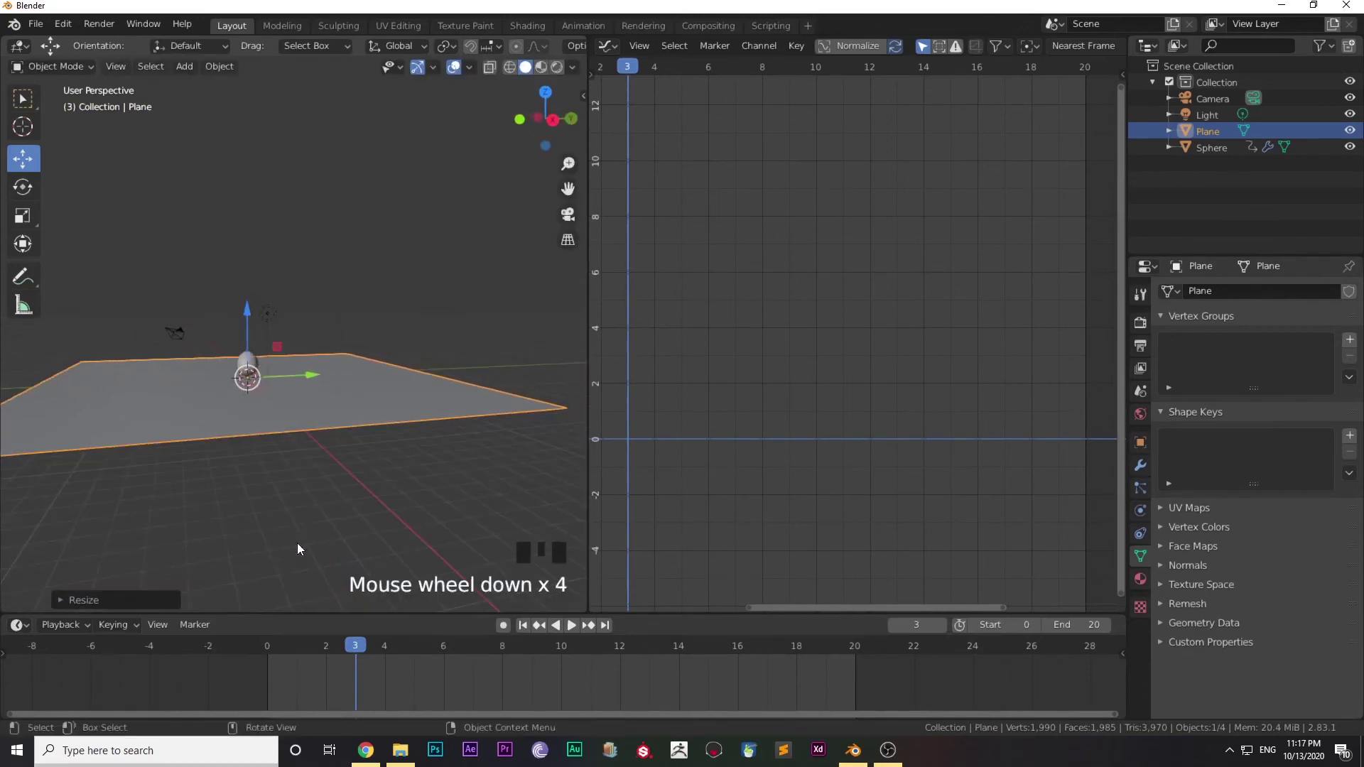
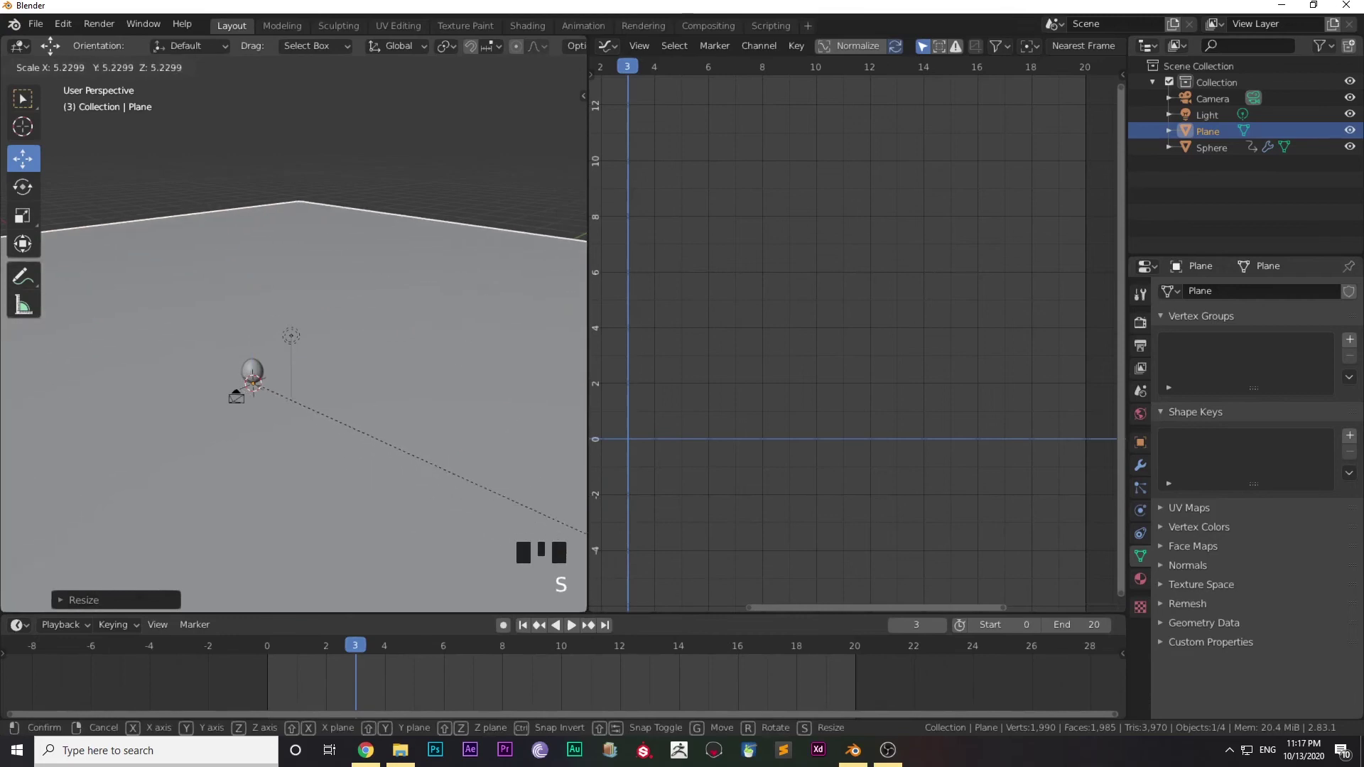
{"action": "scroll", "scroll_direction": "down", "scroll_amount": 3}
{"action": "left_click_drag", "start_coordinate": [312, 532], "coordinate": [291, 505]}
{"action": "scroll", "scroll_direction": "down", "scroll_amount": 3}
{"action": "left_click_drag", "start_coordinate": [292, 499], "coordinate": [304, 518]}
Extrude the floor's back edge upward and bevel the corner into a smooth curved backdrop
{"action": "key", "text": "Tab"}
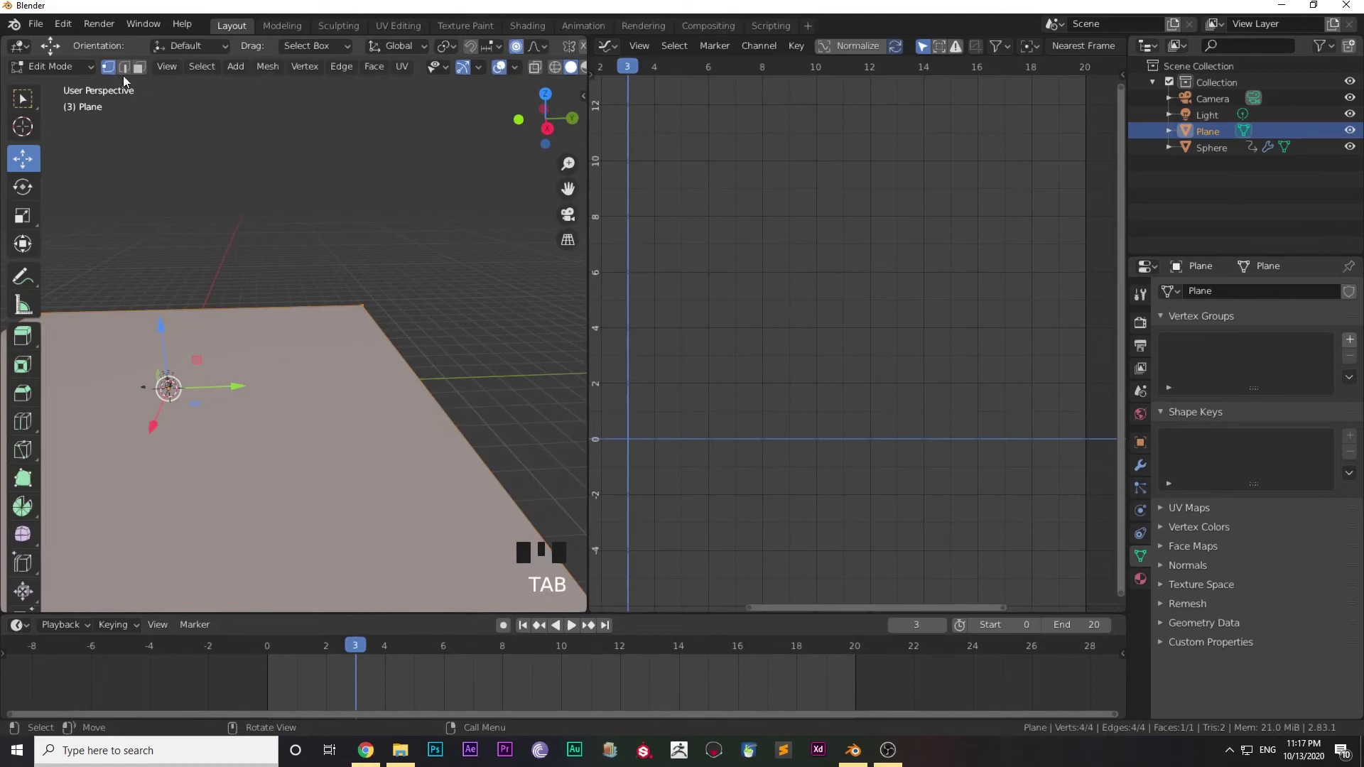
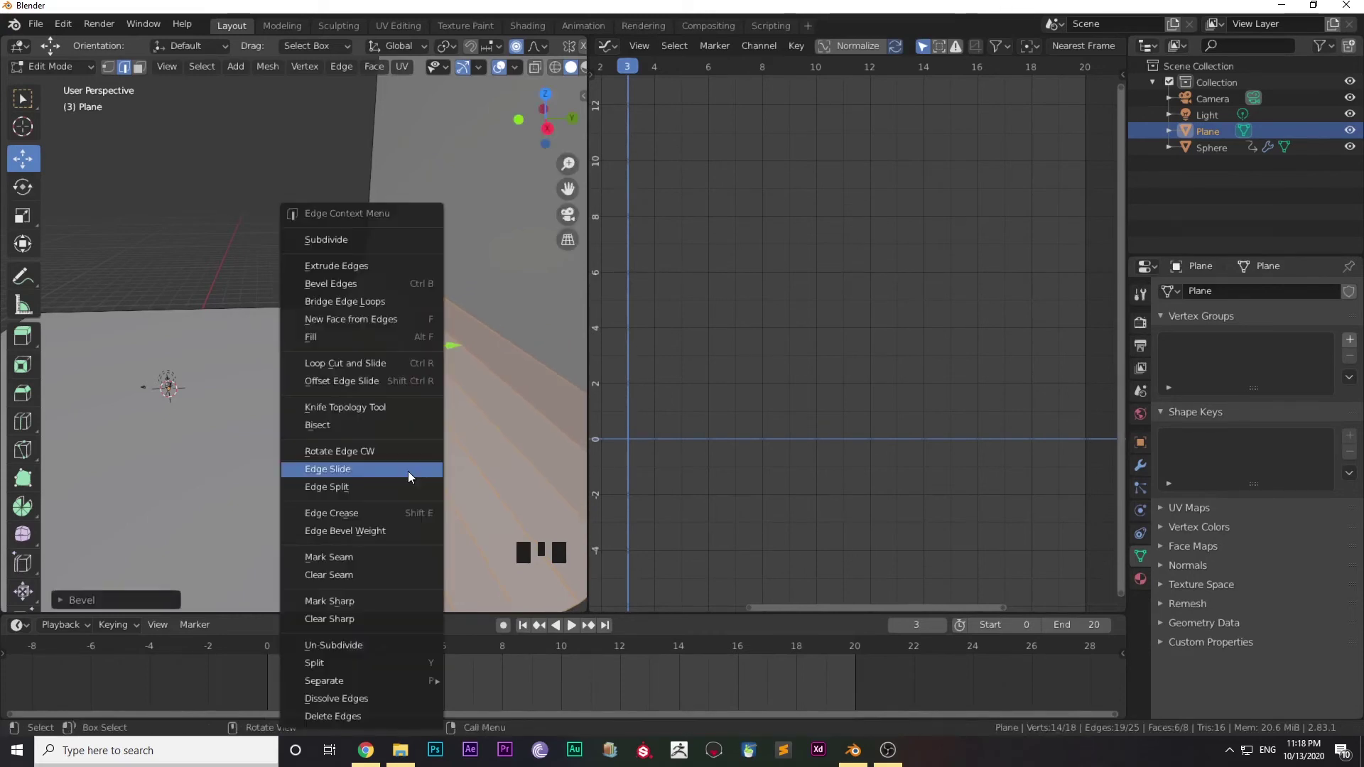
{"action": "key", "text": "Tab"}
Zoom and pan the viewport, then look through the scene camera
{"action": "left_click_drag", "start_coordinate": [451, 453], "coordinate": [356, 486]}
{"action": "left_click_drag", "start_coordinate": [356, 486], "coordinate": [345, 501]}
{"action": "scroll", "scroll_direction": "up", "scroll_amount": 3}
{"action": "left_click_drag", "start_coordinate": [357, 476], "coordinate": [355, 485]}
{"action": "scroll", "scroll_direction": "up", "scroll_amount": 3}
{"action": "left_click_drag", "start_coordinate": [346, 493], "coordinate": [382, 460]}
{"action": "key", "text": "KP_0"}
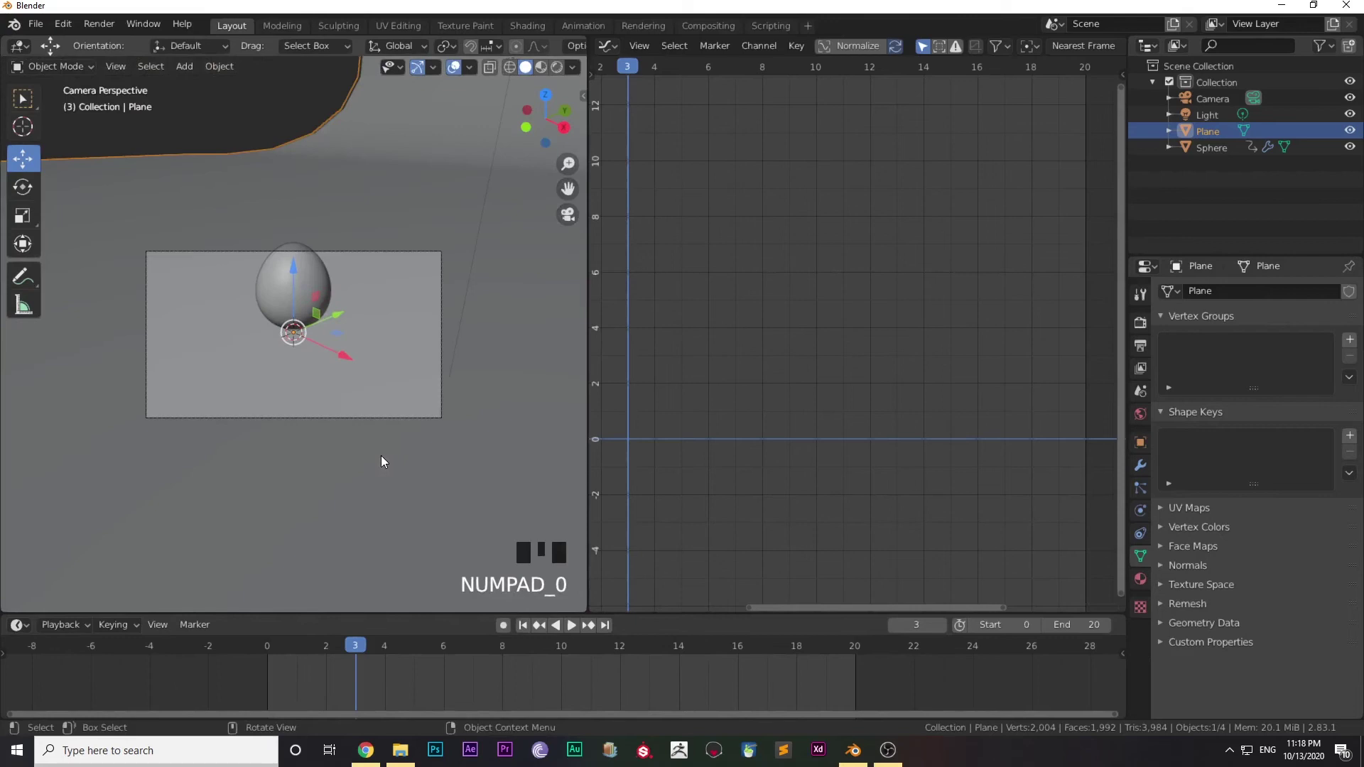
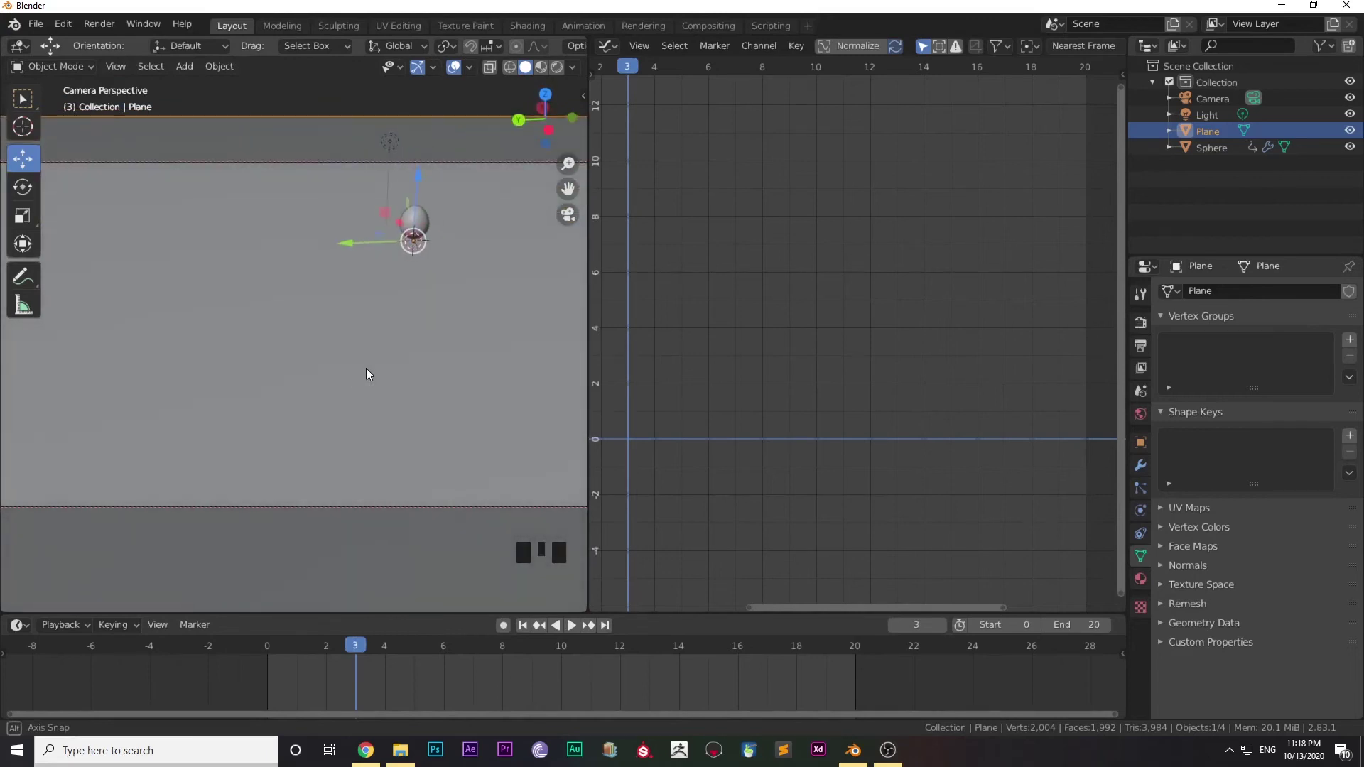
Adjust the camera view framing so the ball sits centred against the backdrop
{"action": "scroll", "scroll_direction": "down", "scroll_amount": 3}
{"action": "scroll", "scroll_direction": "up", "scroll_amount": 3}
{"action": "left_click_drag", "start_coordinate": [405, 346], "coordinate": [337, 392]}
{"action": "scroll", "scroll_direction": "up", "scroll_amount": 3}
{"action": "middle_click", "coordinate": [358, 406]}
{"action": "scroll", "scroll_direction": "down", "scroll_amount": 3}
{"action": "left_click_drag", "start_coordinate": [344, 443], "coordinate": [348, 417]}
{"action": "scroll", "scroll_direction": "down", "scroll_amount": 3}
{"action": "left_click_drag", "start_coordinate": [348, 417], "coordinate": [577, 630]}
{"action": "left_click_drag", "start_coordinate": [577, 631], "coordinate": [423, 439]}
{"action": "scroll", "scroll_direction": "up", "scroll_amount": 3}
{"action": "scroll", "scroll_direction": "up", "scroll_amount": 3}
{"action": "left_click_drag", "start_coordinate": [414, 435], "coordinate": [413, 522]}
Start the bounce playback and change the Graph Editor area into a Shader Editor
{"action": "left_click", "coordinate": [413, 522]}
{"action": "scroll", "scroll_direction": "down", "scroll_amount": 3}
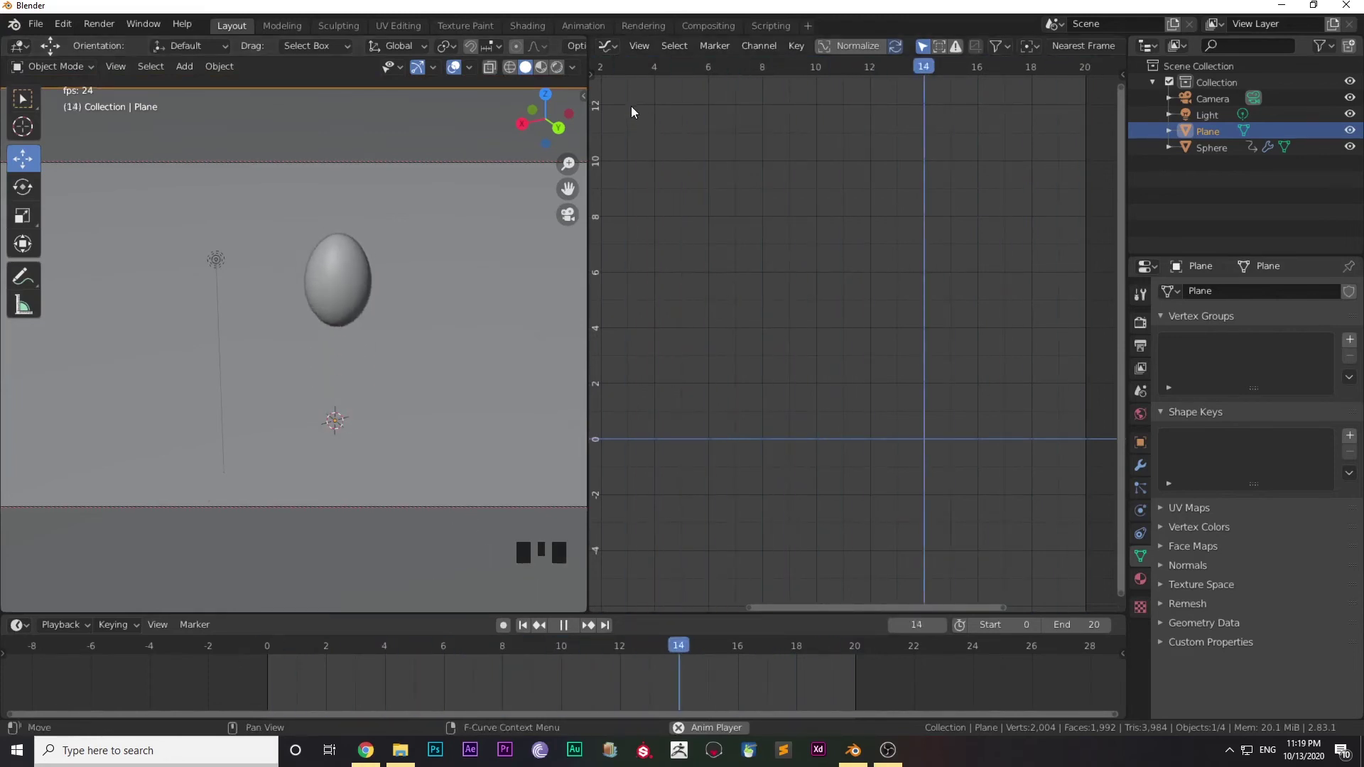
{"action": "scroll", "scroll_direction": "down", "scroll_amount": 3}
{"action": "scroll", "scroll_direction": "down", "scroll_amount": 3}
{"action": "scroll", "scroll_direction": "down", "scroll_amount": 3}
{"action": "scroll", "scroll_direction": "up", "scroll_amount": 3}
{"action": "left_click_drag", "start_coordinate": [615, 51], "coordinate": [504, 237]}
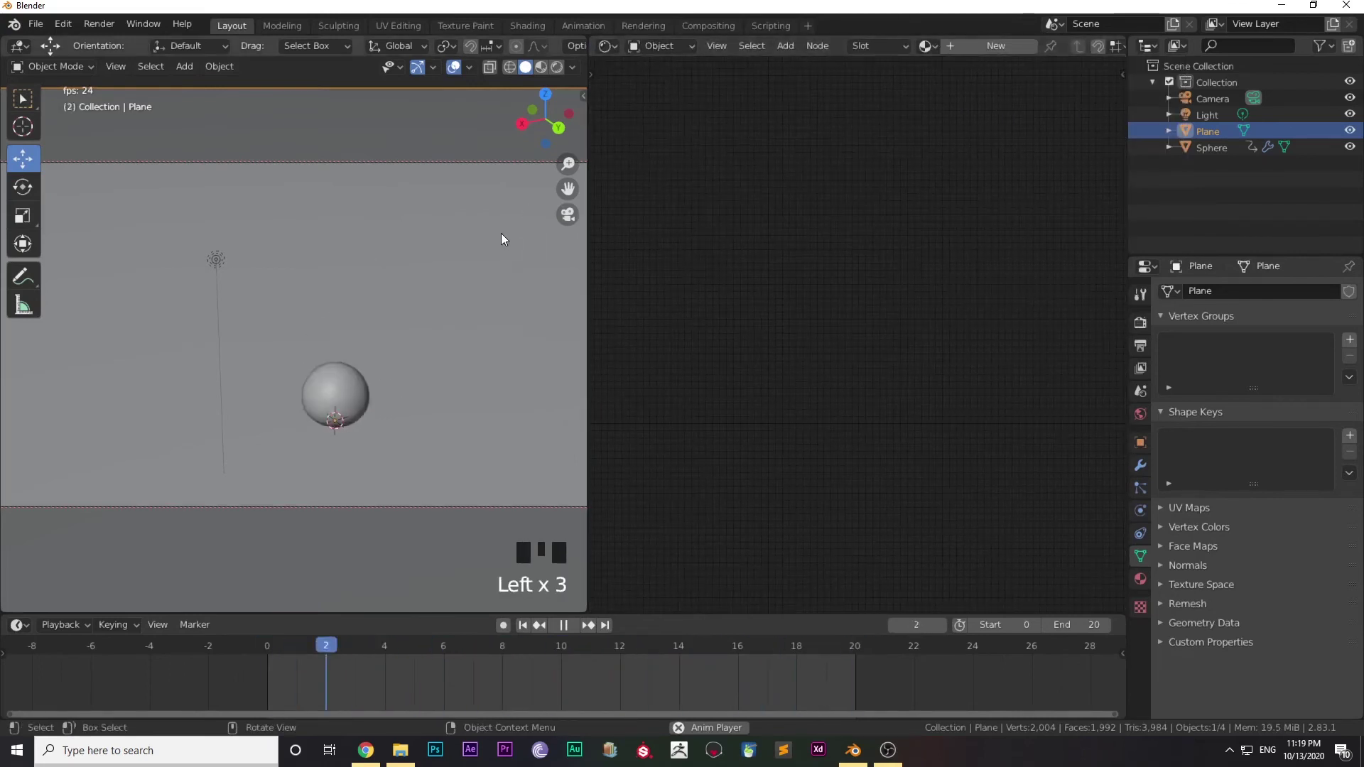
Switch to Material Preview shading and delete the point light
{"action": "left_click", "coordinate": [563, 74]}
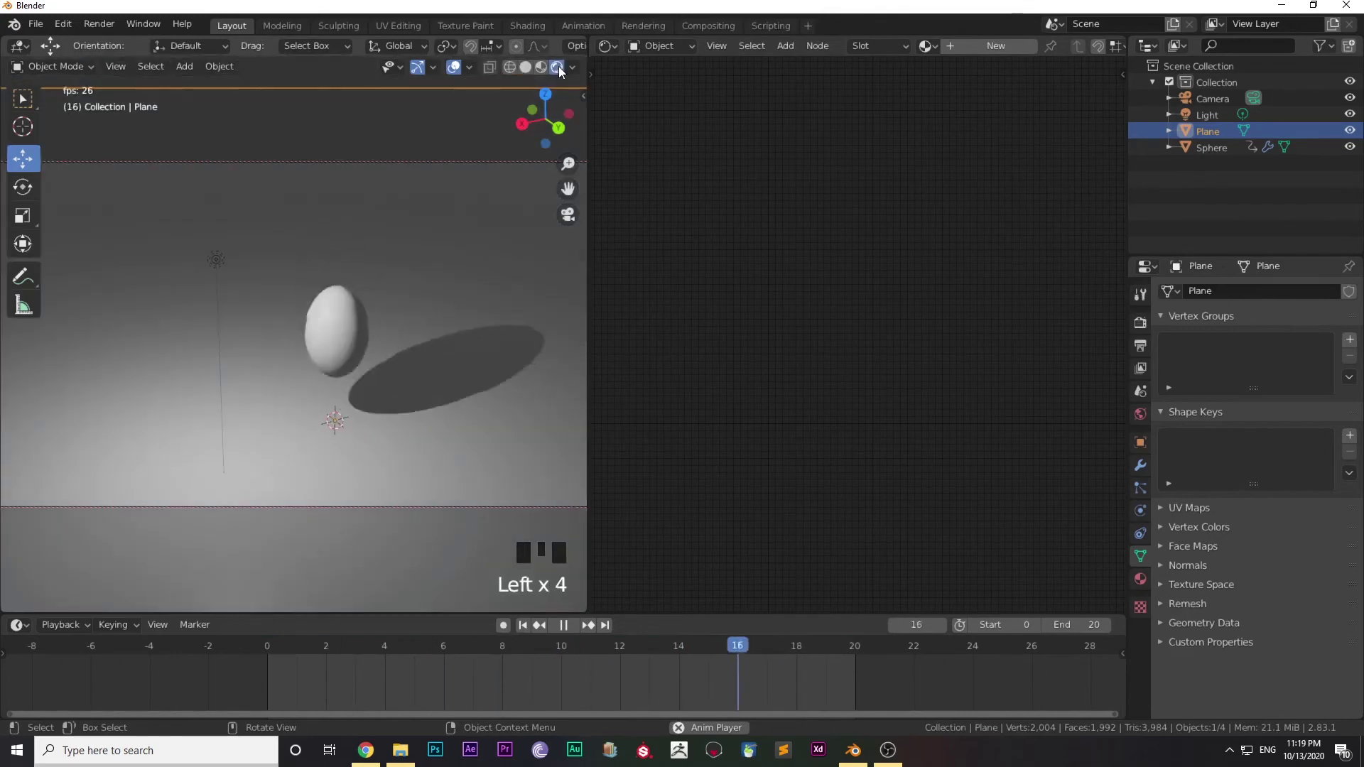
{"action": "left_click", "coordinate": [221, 270]}
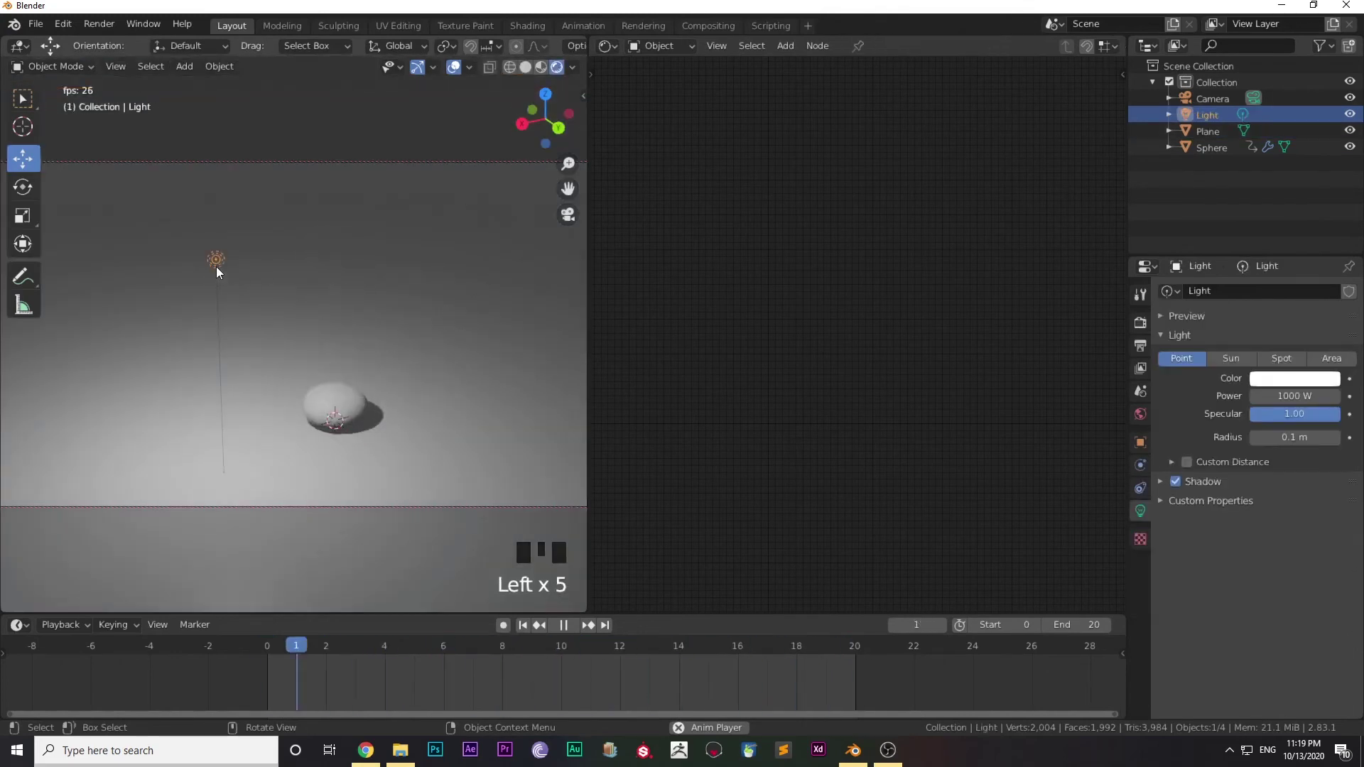
{"action": "key", "text": "Delete"}
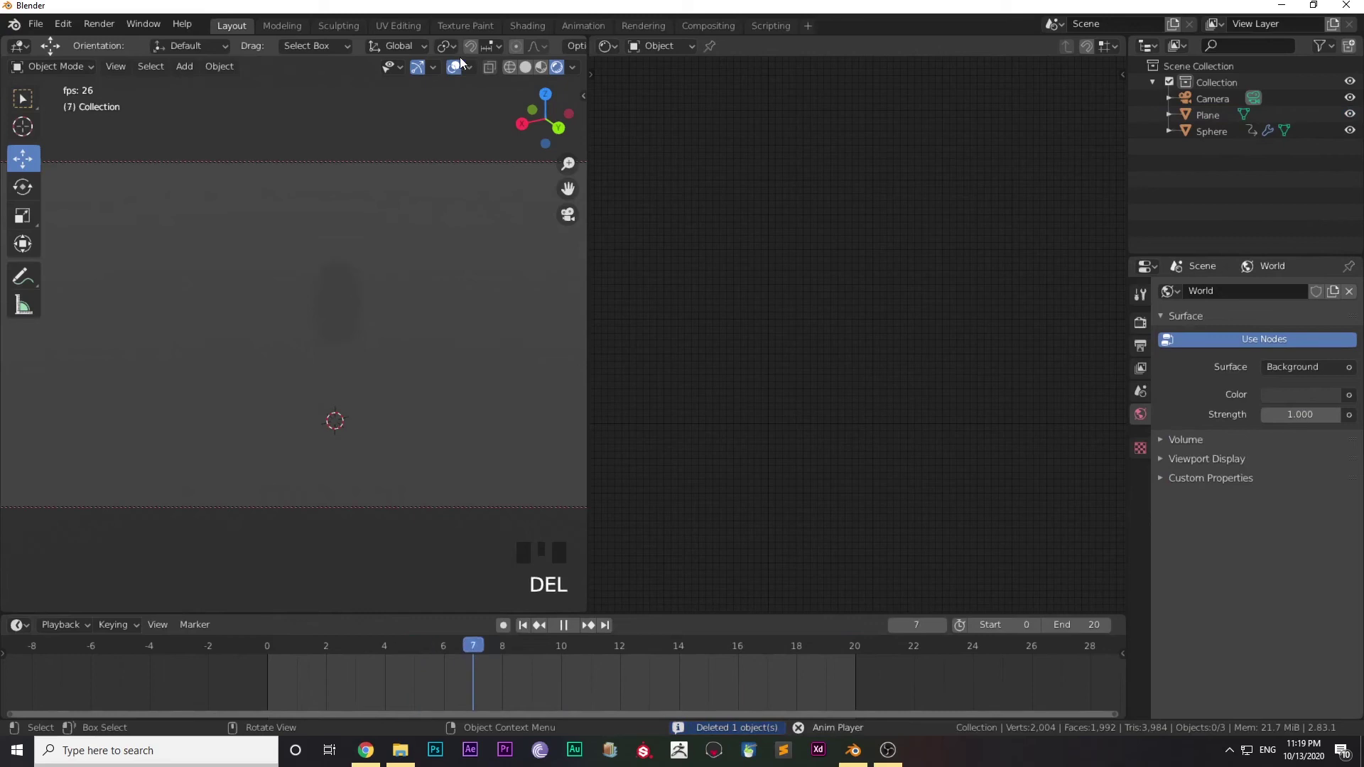
Add an Area light and raise it high above the ball
{"action": "left_click", "coordinate": [525, 71]}
{"action": "key", "text": "shift+a"}
{"action": "left_click_drag", "start_coordinate": [573, 628], "coordinate": [359, 393]}
{"action": "left_click_drag", "start_coordinate": [330, 511], "coordinate": [309, 560]}
{"action": "left_click_drag", "start_coordinate": [306, 575], "coordinate": [416, 646]}
{"action": "left_click", "coordinate": [341, 374]}
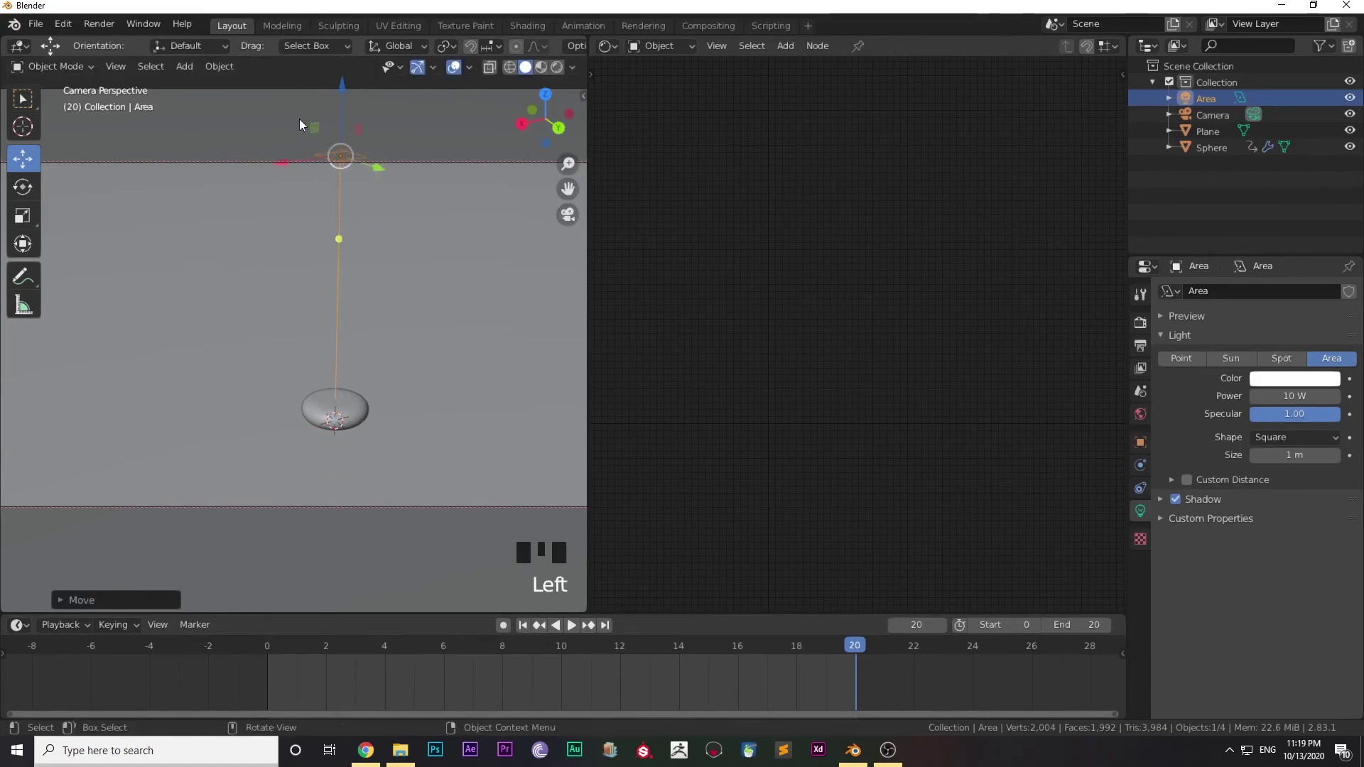
Scale the area light up to cover the scene and orbit out to view it
{"action": "key", "text": "s"}
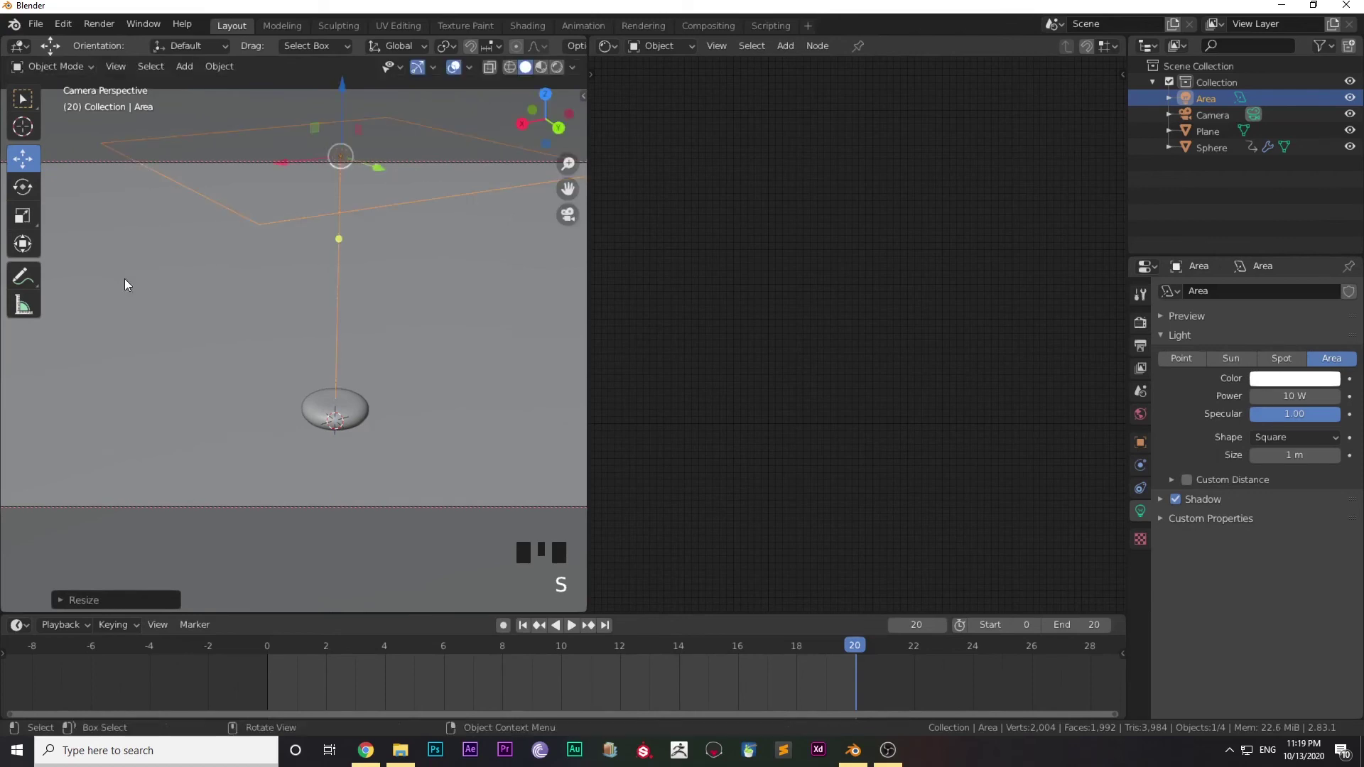
{"action": "key", "text": "KP_0"}
{"action": "scroll", "scroll_direction": "down", "scroll_amount": 3}
{"action": "left_click_drag", "start_coordinate": [260, 285], "coordinate": [327, 216]}
Orbit and zoom the viewport to see the whole scene with the camera and area light
{"action": "left_click", "coordinate": [327, 216]}
{"action": "scroll", "scroll_direction": "down", "scroll_amount": 3}
{"action": "left_click_drag", "start_coordinate": [343, 285], "coordinate": [323, 166]}
{"action": "left_click", "coordinate": [323, 165]}
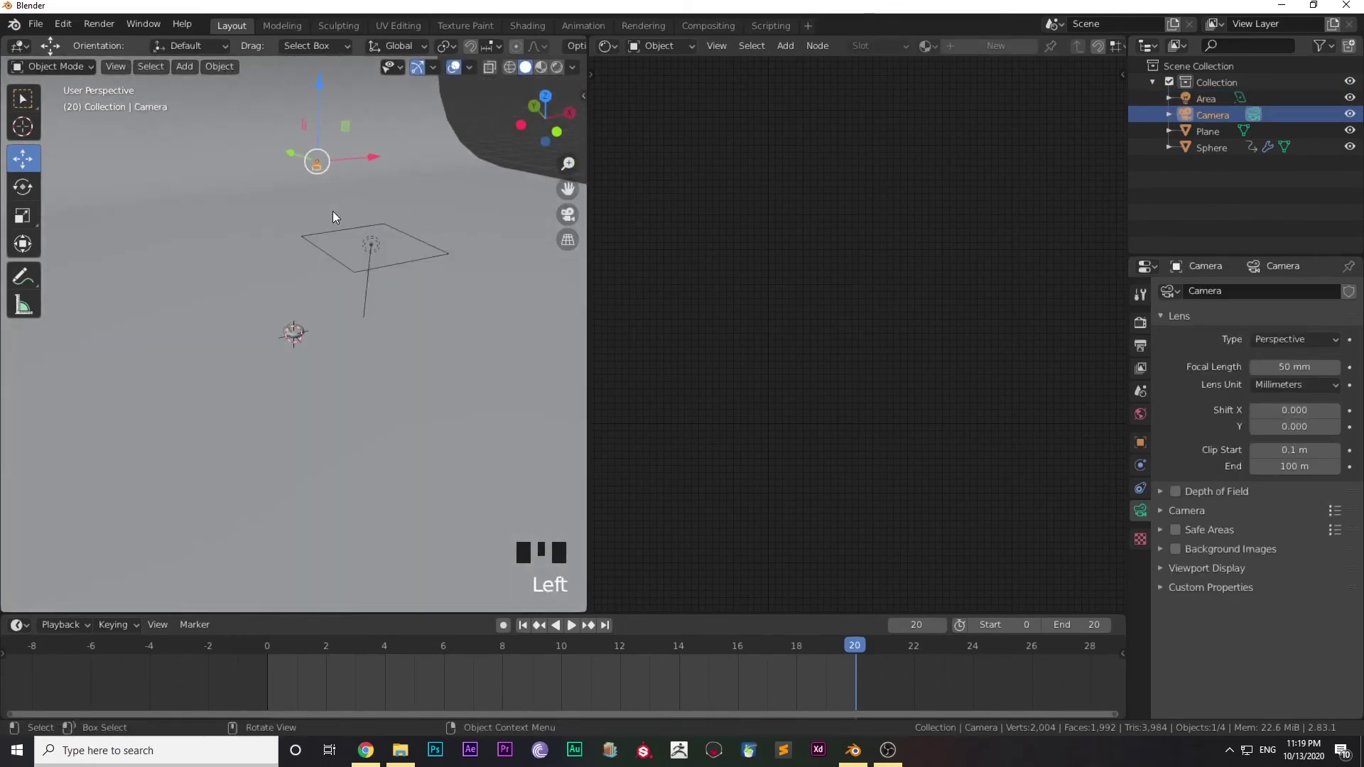
{"action": "key", "text": "KP_0"}
{"action": "left_click_drag", "start_coordinate": [269, 277], "coordinate": [364, 324]}
{"action": "scroll", "scroll_direction": "down", "scroll_amount": 3}
{"action": "scroll", "scroll_direction": "up", "scroll_amount": 3}
{"action": "left_click_drag", "start_coordinate": [573, 630], "coordinate": [487, 145]}
Rotate the area light about 46 degrees so it angles down toward the ball
{"action": "key", "text": "KP_0"}
{"action": "left_click", "coordinate": [439, 188]}
{"action": "left_click_drag", "start_coordinate": [38, 200], "coordinate": [400, 140]}
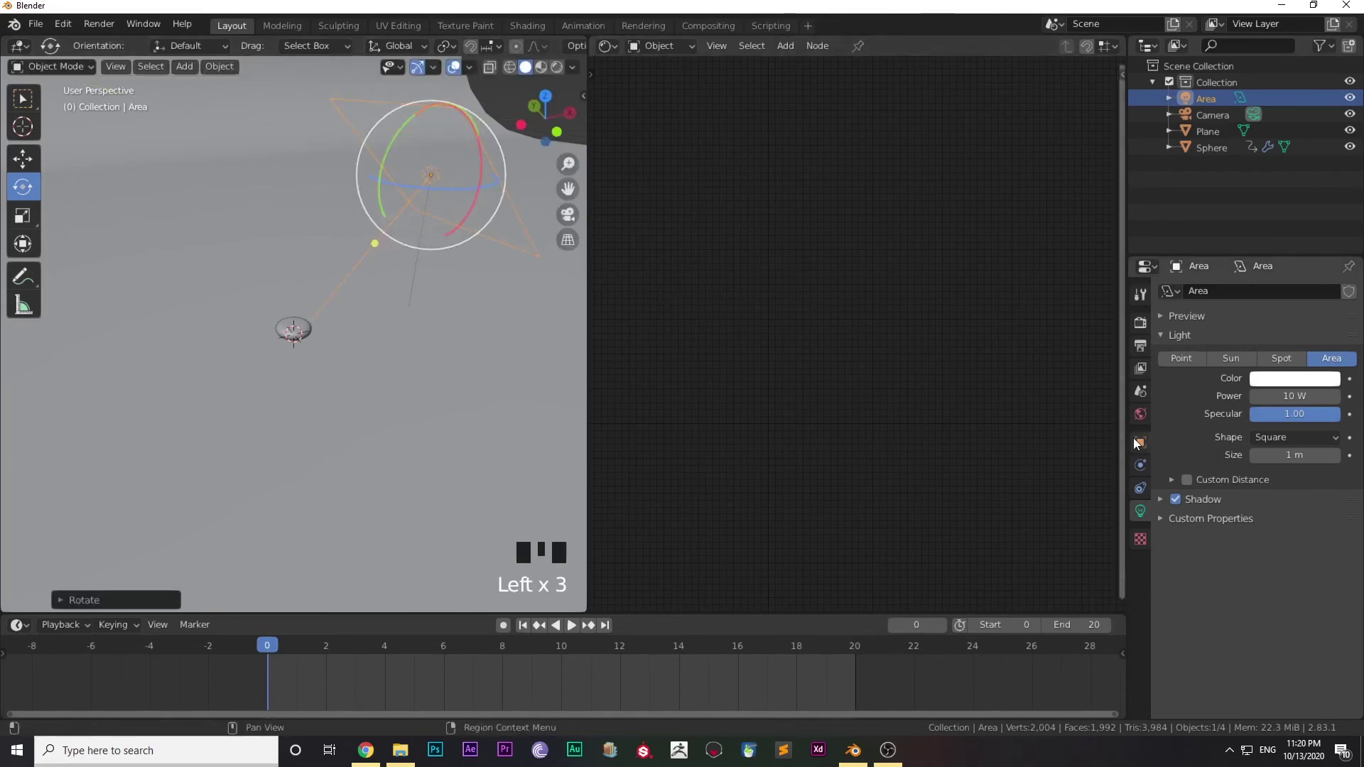
Duplicate the area light opposite the ball at 1000 W and set the original to 2000 W
{"action": "key", "text": "shift+d"}
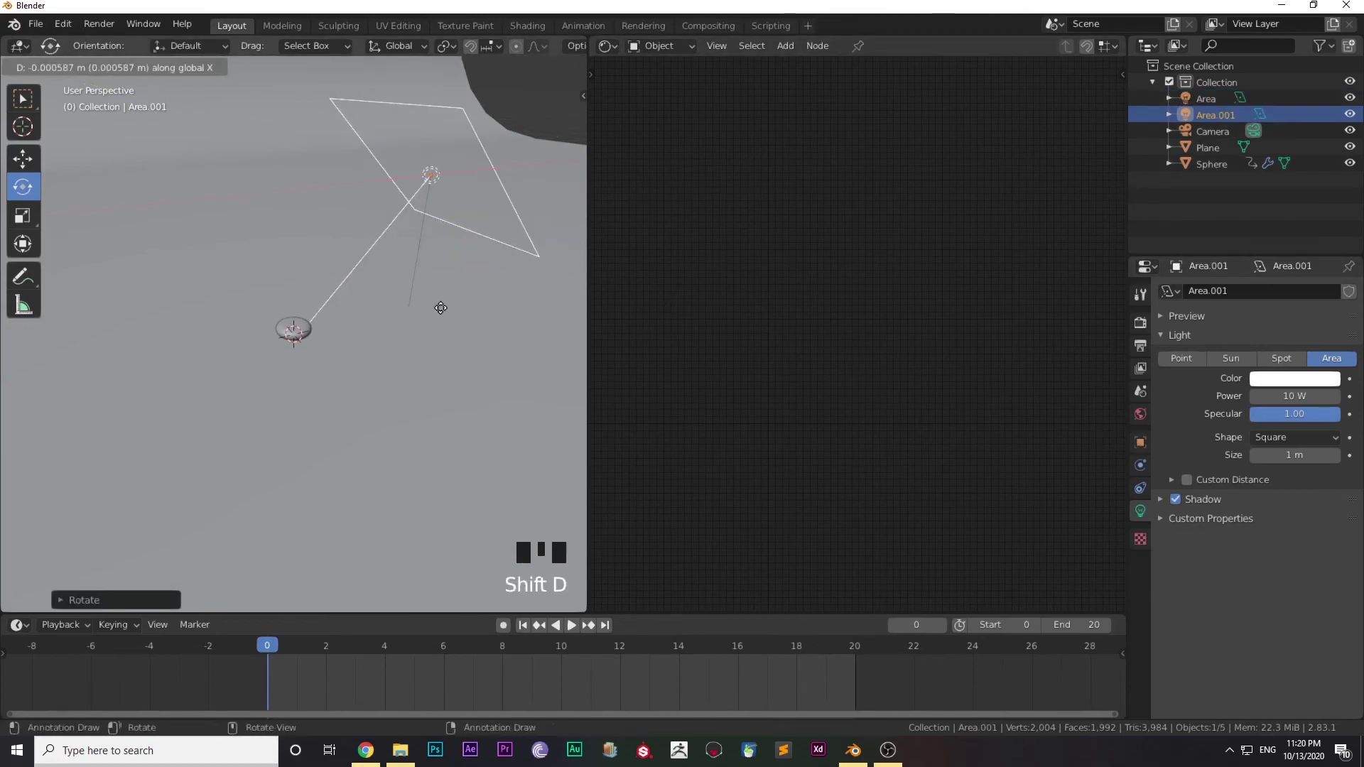
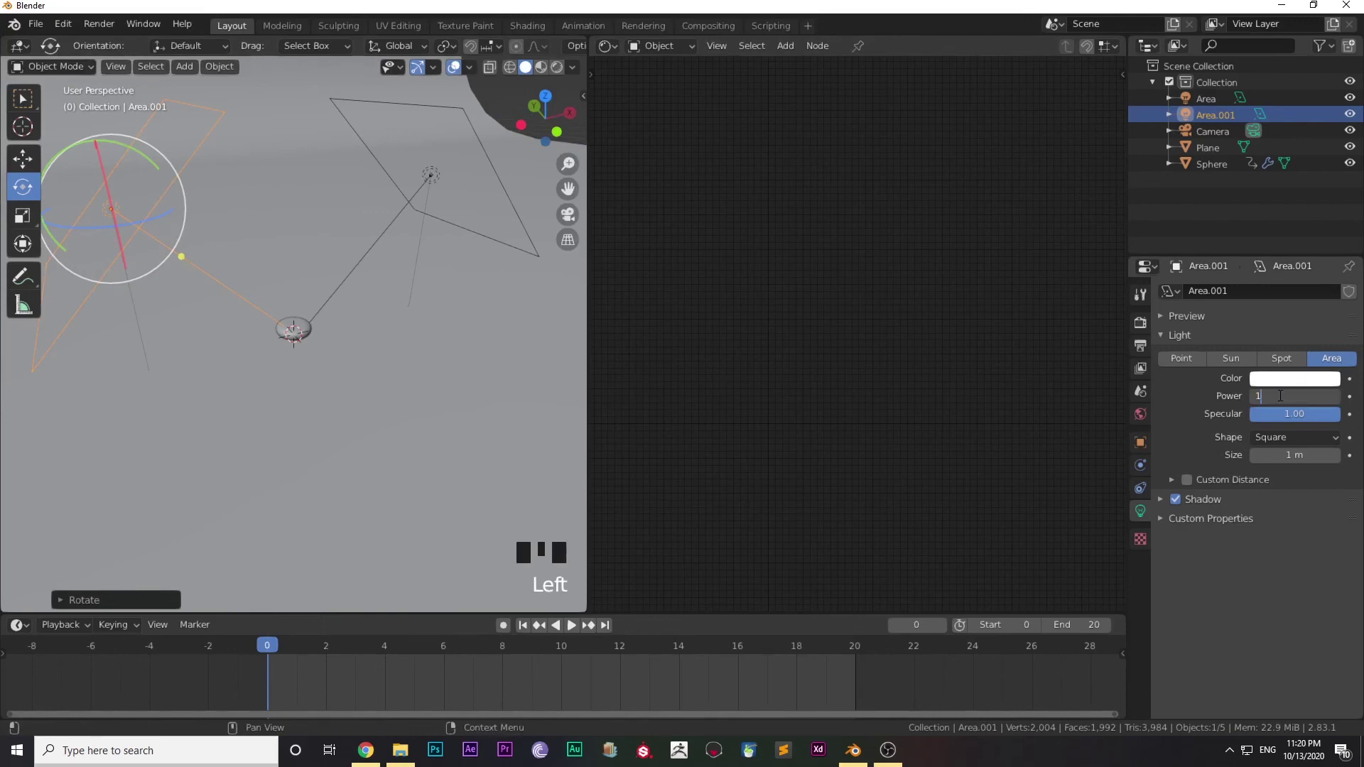
{"action": "key", "text": "KP_0"}
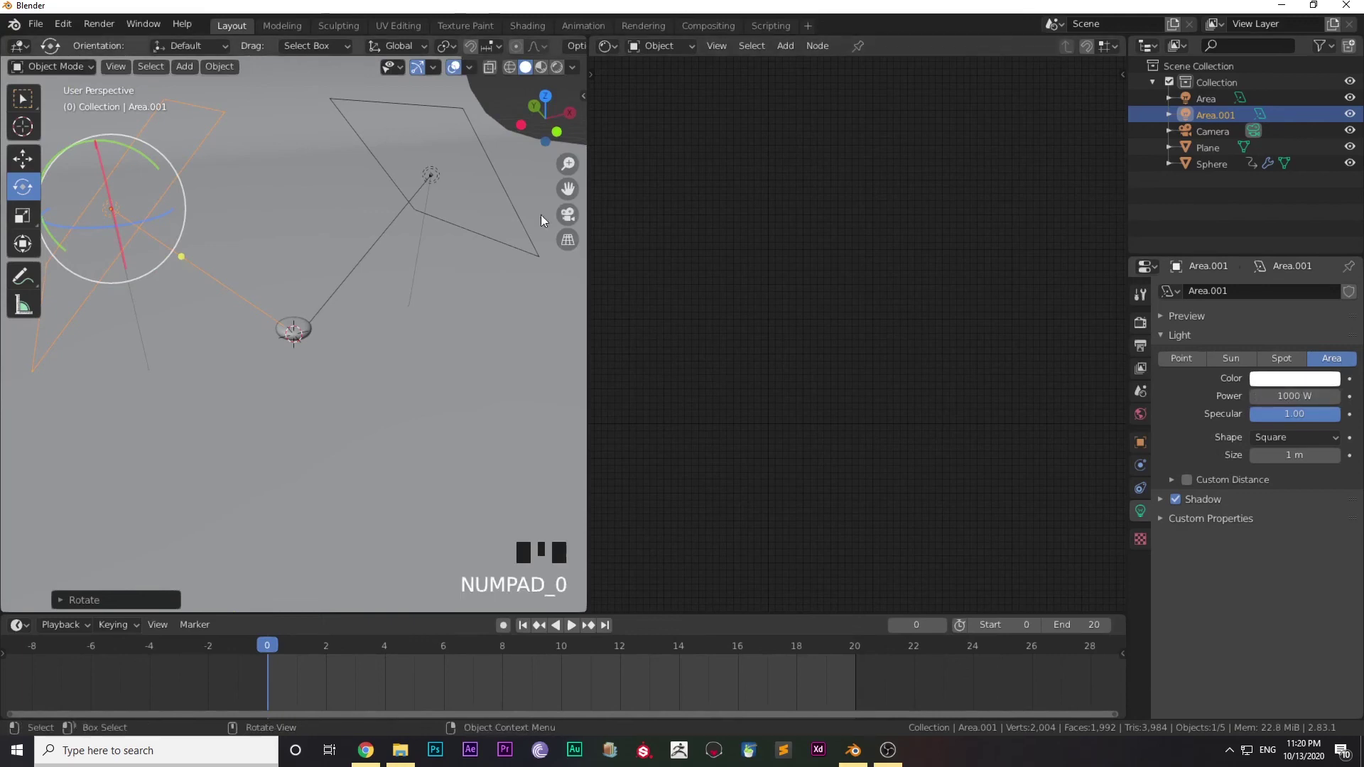
{"action": "left_click", "coordinate": [450, 179]}
{"action": "left_click", "coordinate": [428, 179]}
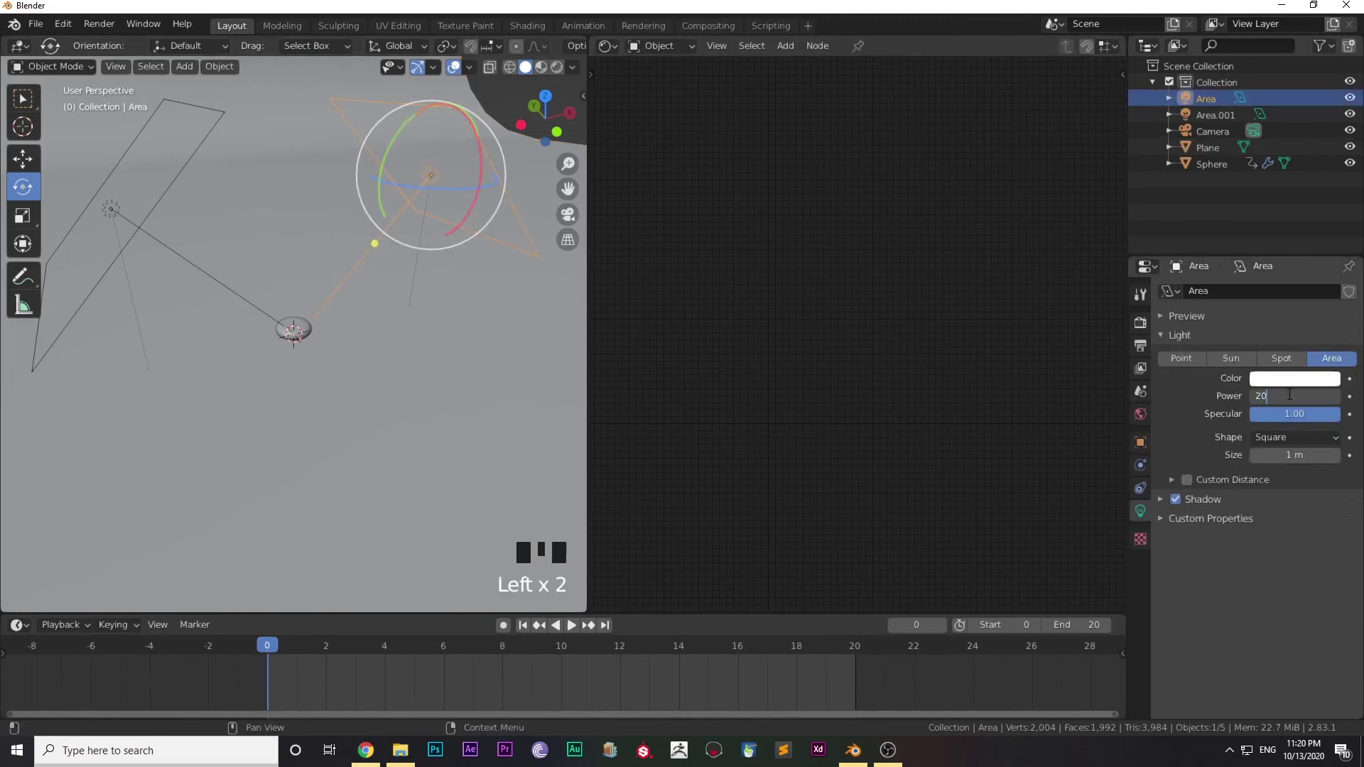
{"action": "key", "text": "KP_0"}
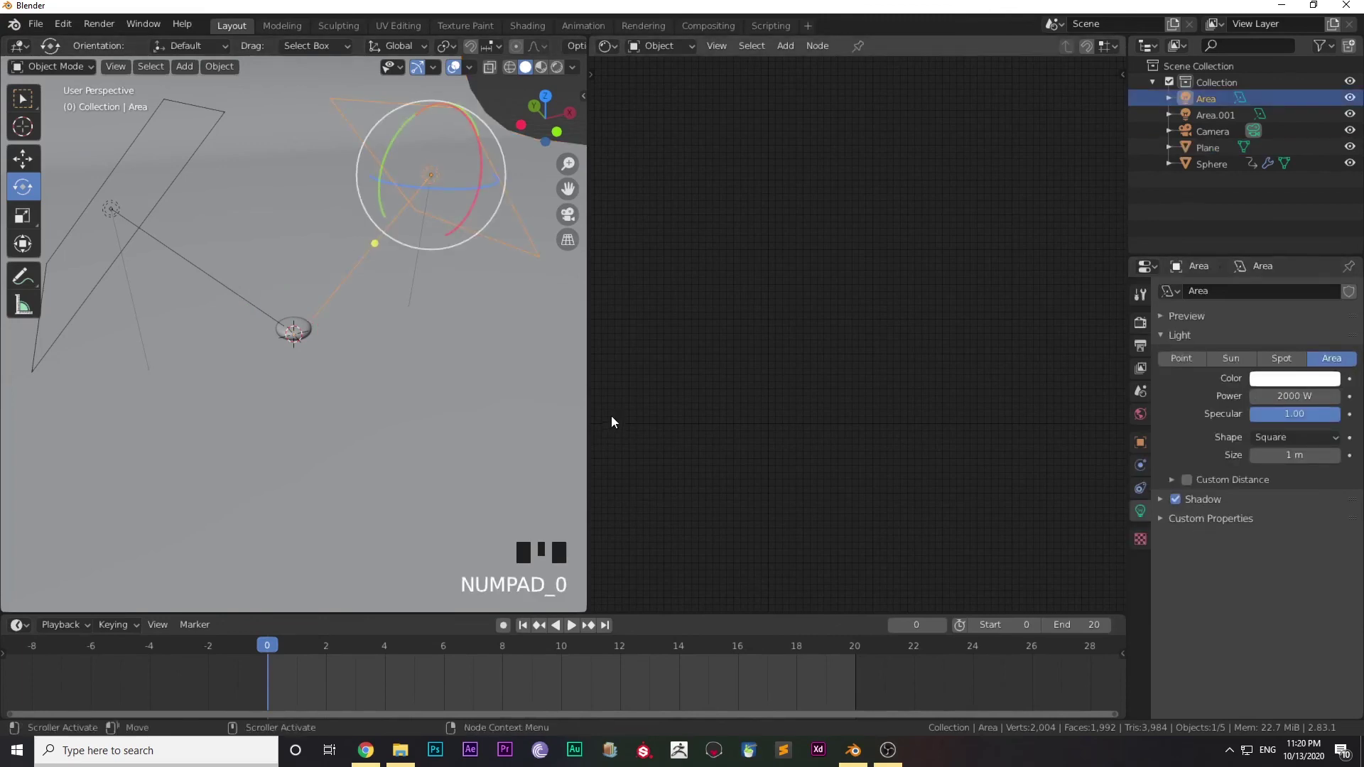
{"action": "key", "text": "KP_0"}
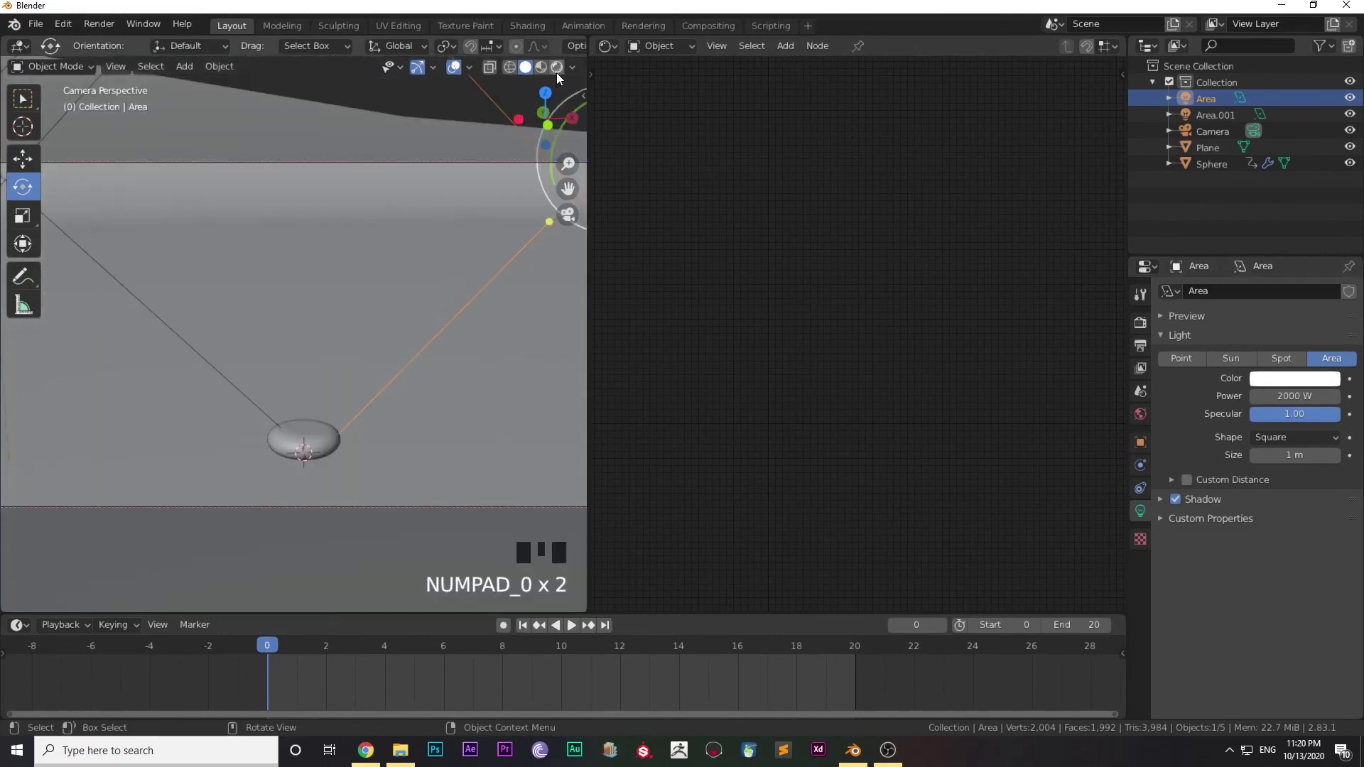
Create a new material on the plane and set its Principled BSDF base colour to violet
{"action": "left_click", "coordinate": [560, 73]}
{"action": "left_click", "coordinate": [580, 625]}
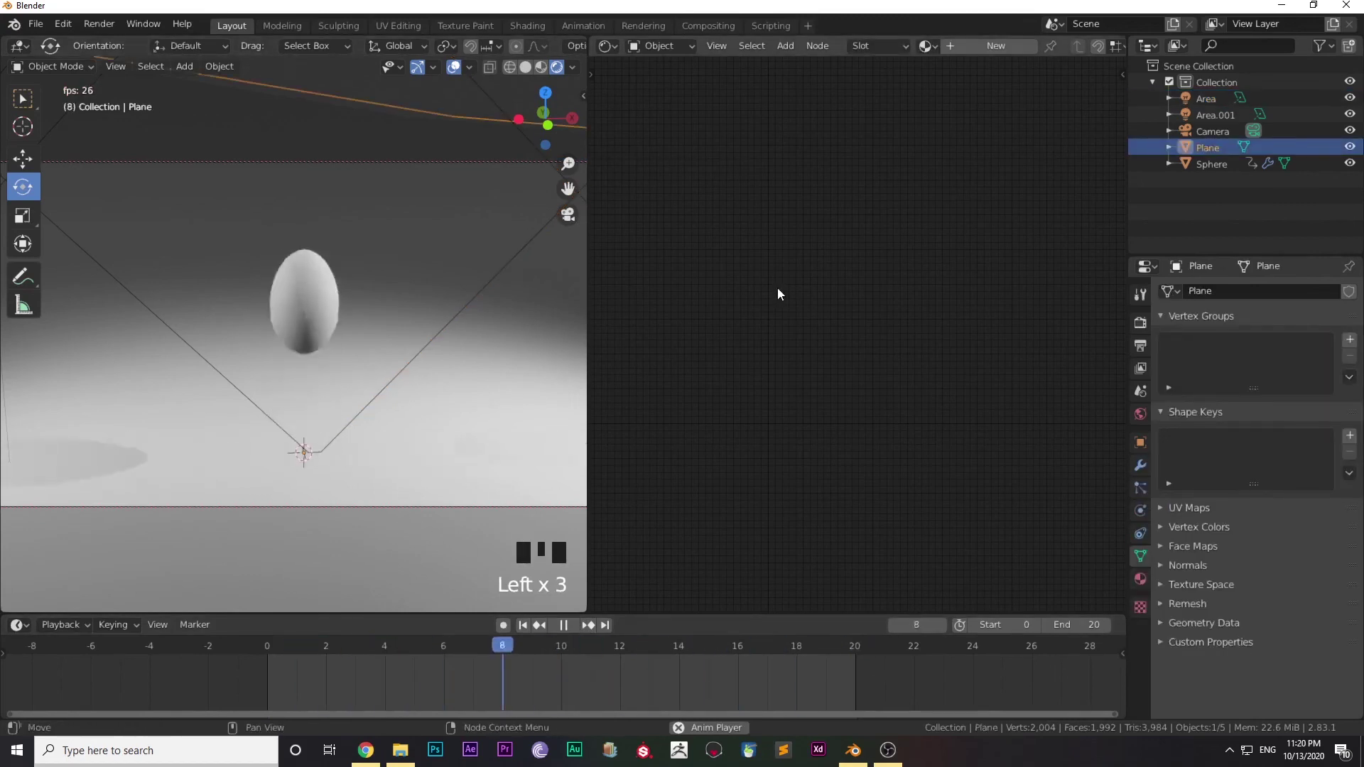
{"action": "left_click_drag", "start_coordinate": [959, 54], "coordinate": [840, 360]}
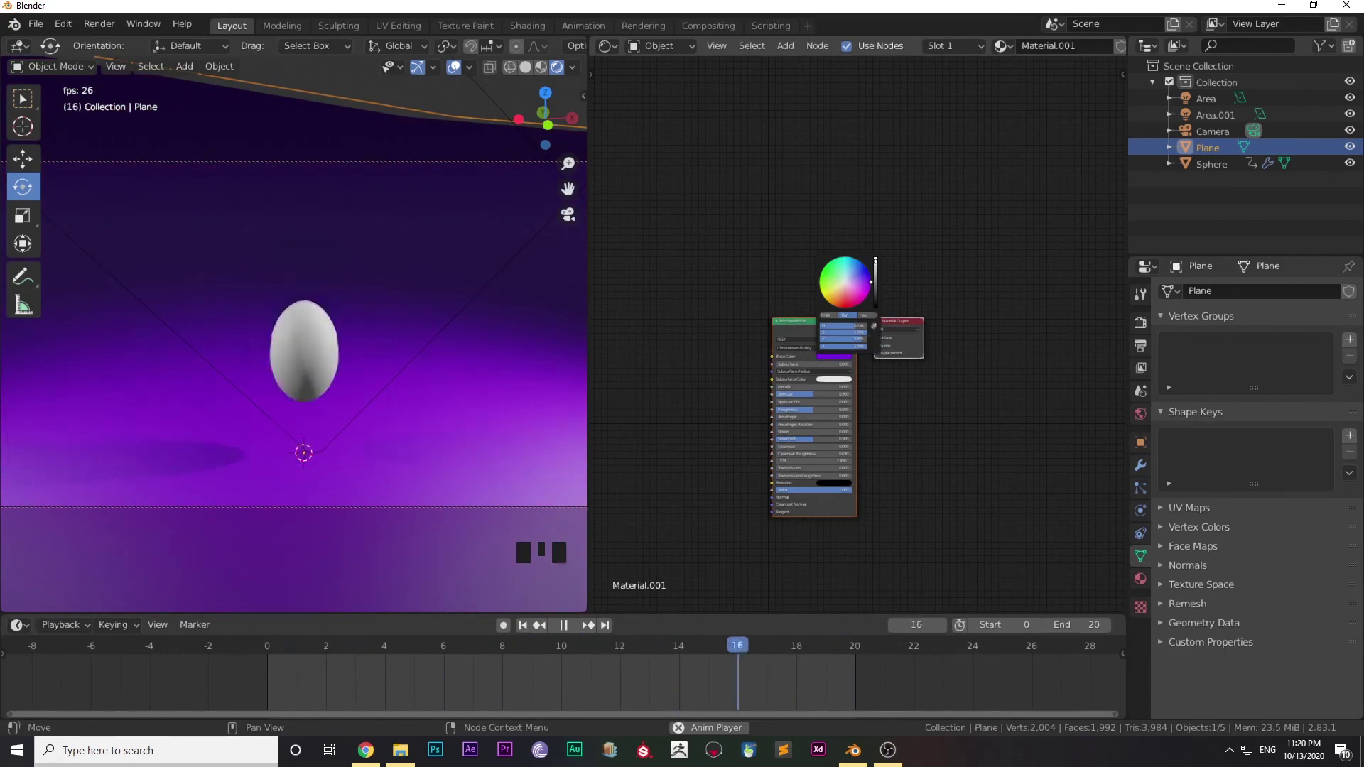
{"action": "scroll", "scroll_direction": "up", "scroll_amount": 3}
{"action": "left_click", "coordinate": [662, 362]}
{"action": "scroll", "scroll_direction": "up", "scroll_amount": 3}
{"action": "middle_click", "coordinate": [650, 380]}
{"action": "left_click", "coordinate": [319, 341]}
Give the sphere a new material with green subsurface colour and enable Eevee Ambient Occlusion and Screen Space Reflections
{"action": "left_click", "coordinate": [569, 639]}
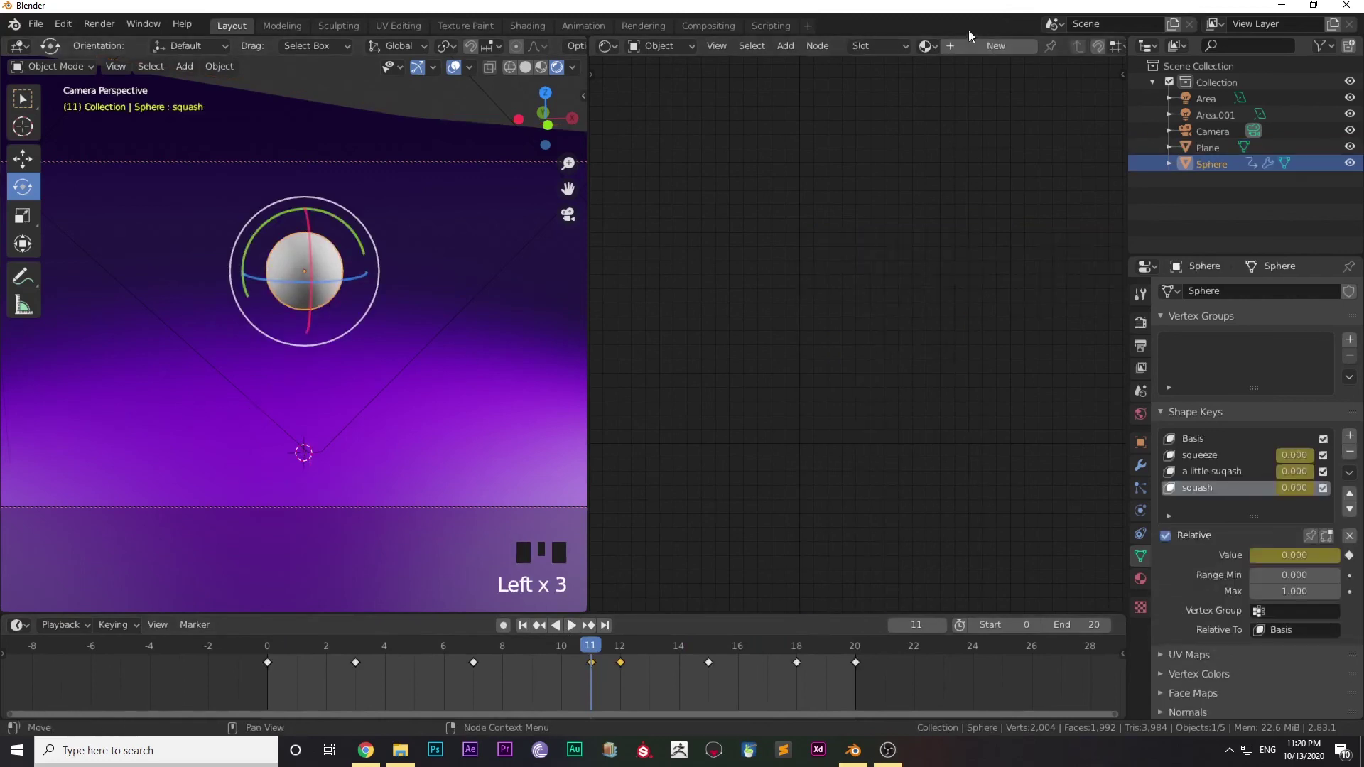
{"action": "left_click_drag", "start_coordinate": [974, 52], "coordinate": [927, 338]}
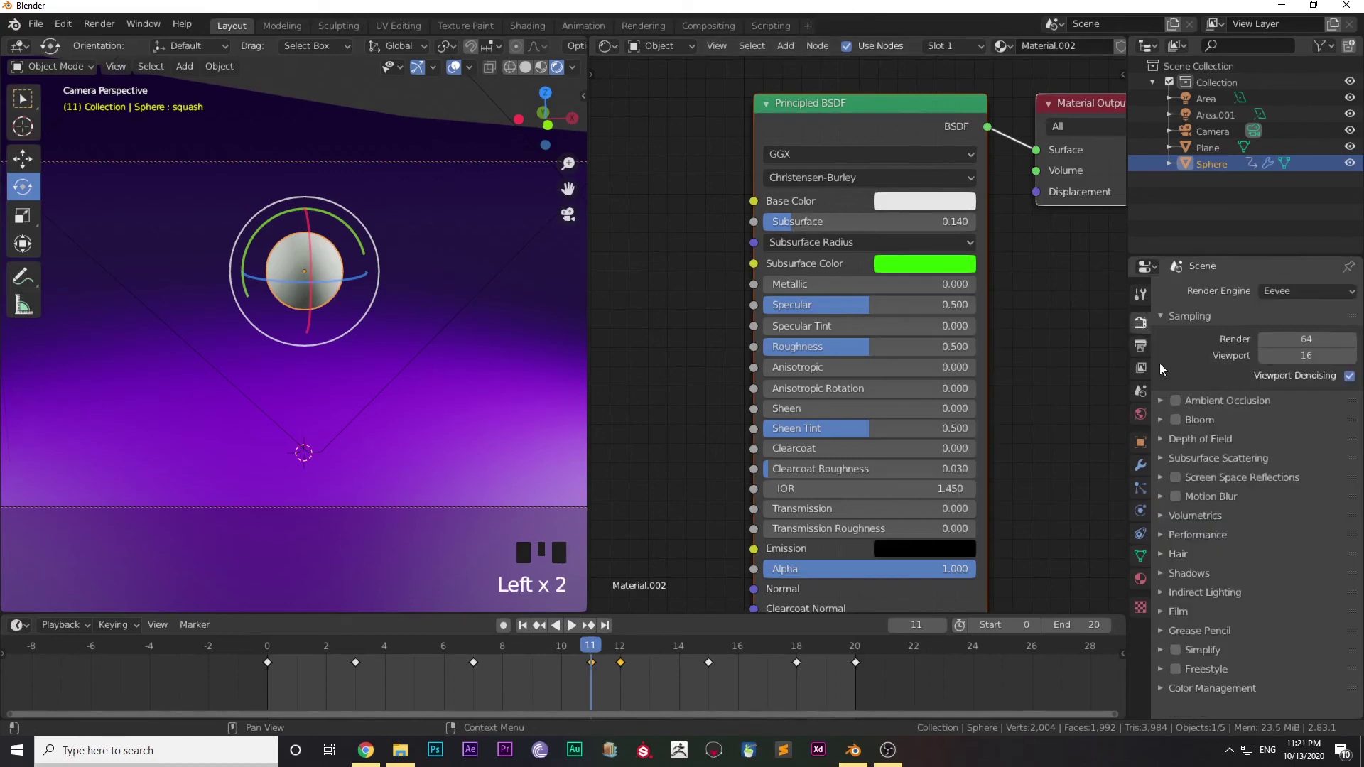
{"action": "left_click", "coordinate": [1185, 411]}
{"action": "left_click", "coordinate": [1184, 418]}
{"action": "left_click", "coordinate": [1183, 422]}
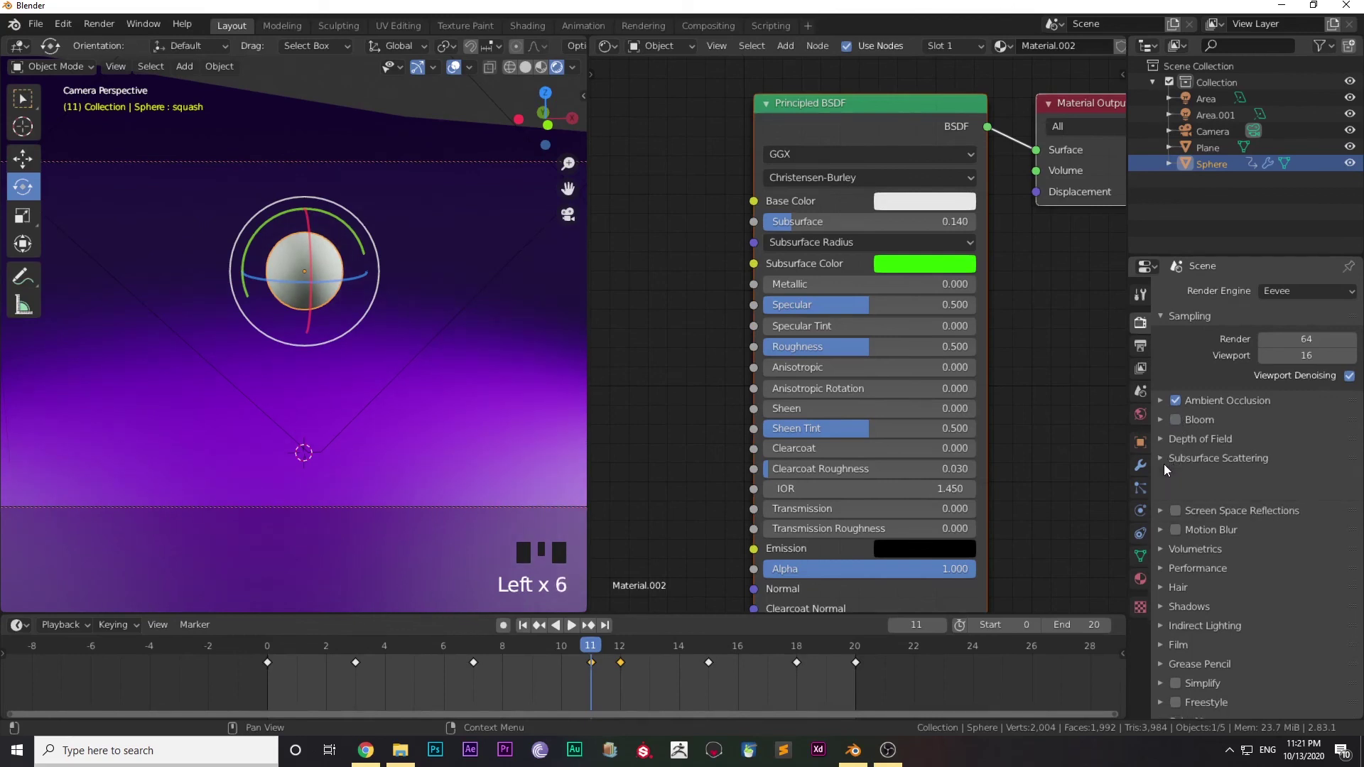
{"action": "left_click", "coordinate": [1180, 489]}
{"action": "left_click", "coordinate": [1180, 500]}
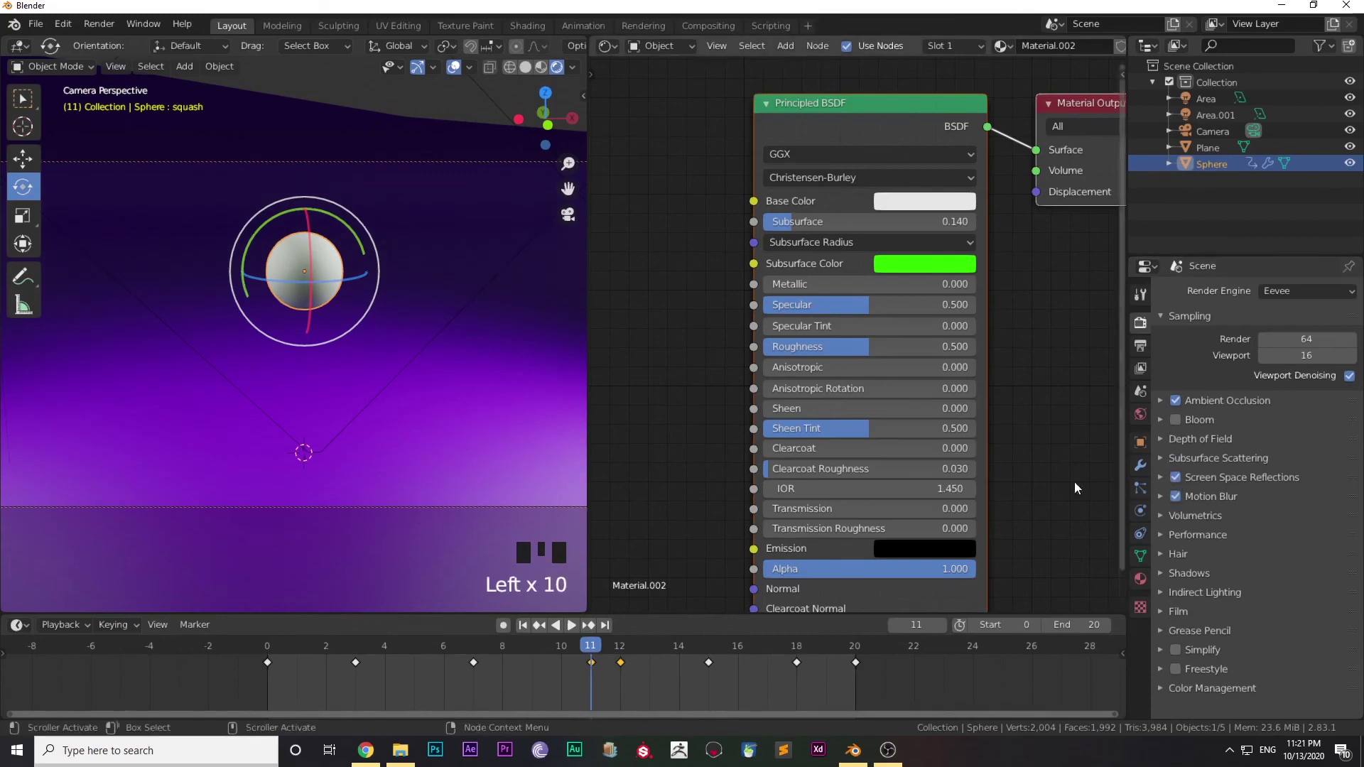
{"action": "left_click", "coordinate": [579, 630]}
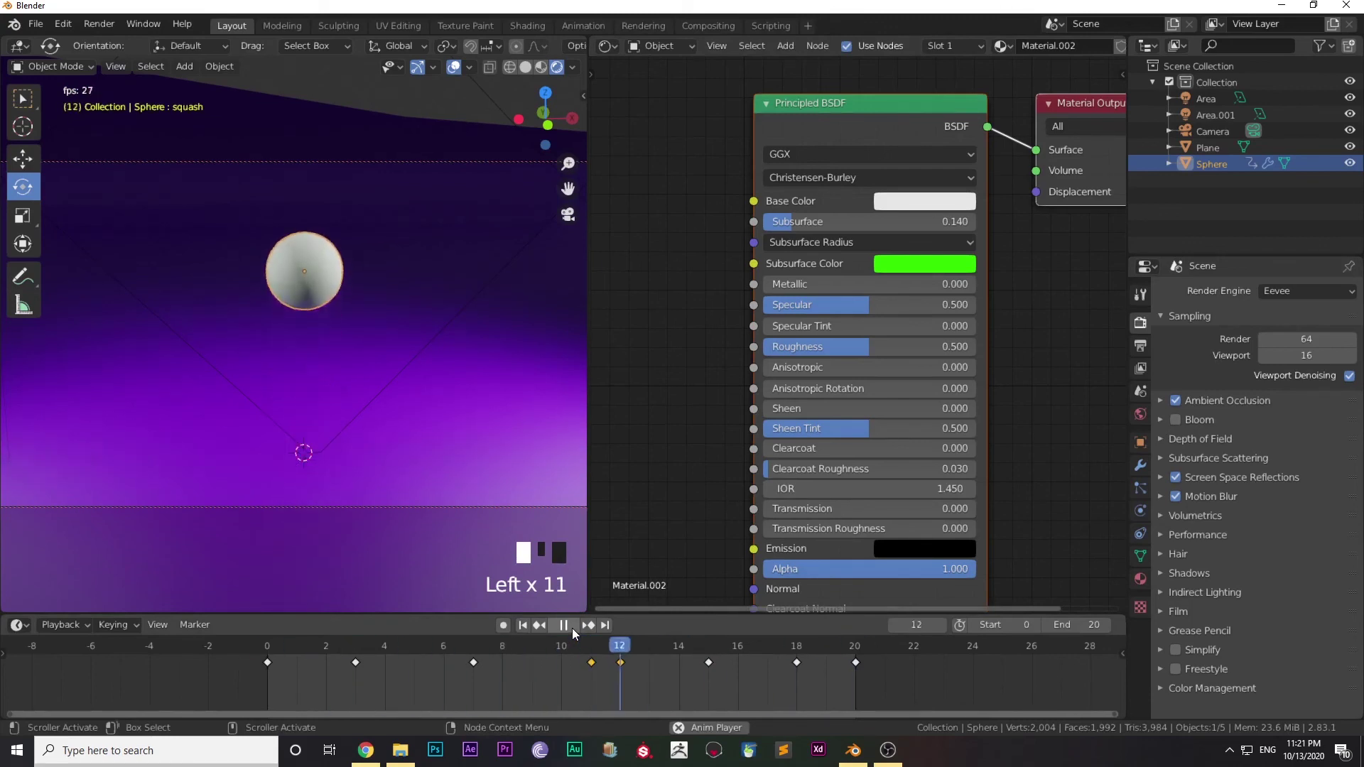
Set the ball's base colour green, Subsurface 0.393, Roughness 0.160, hide gizmos and play the bounce
{"action": "left_click_drag", "start_coordinate": [579, 630], "coordinate": [363, 652]}
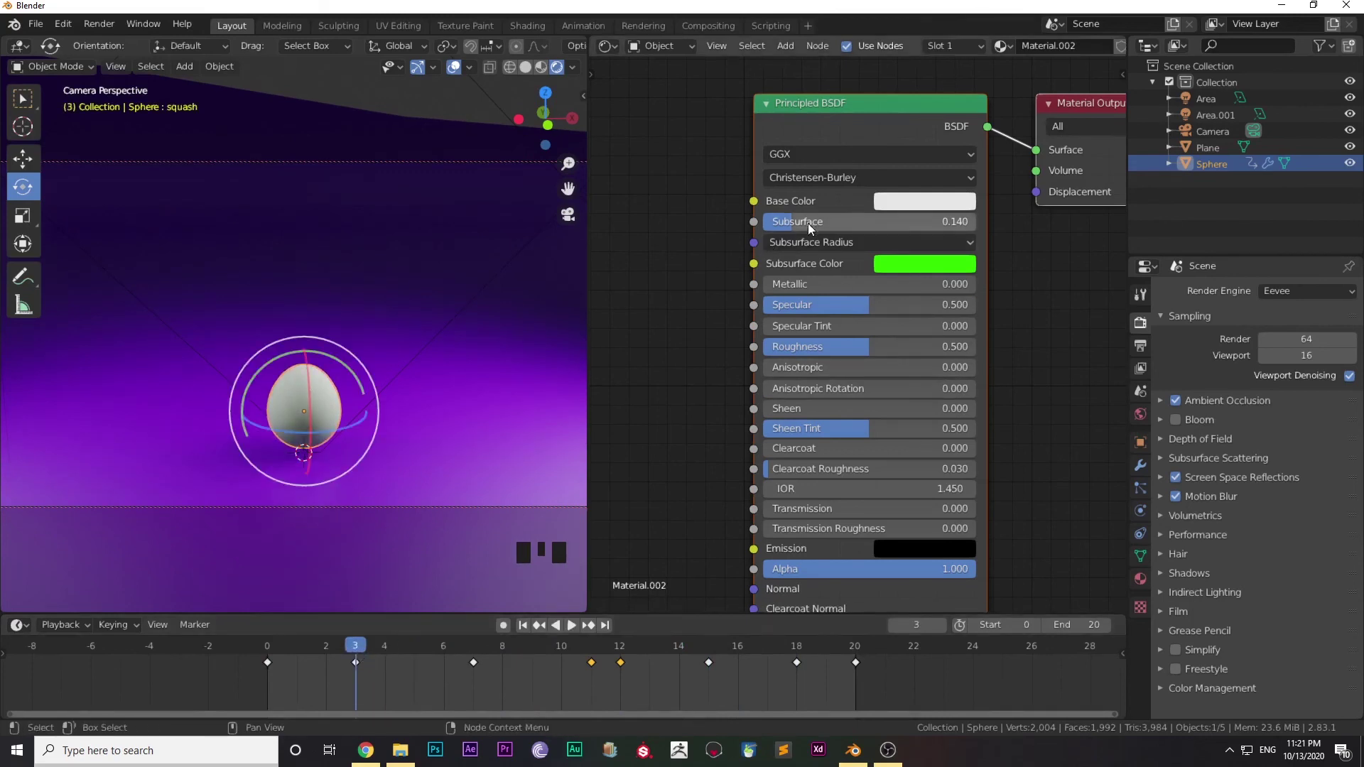
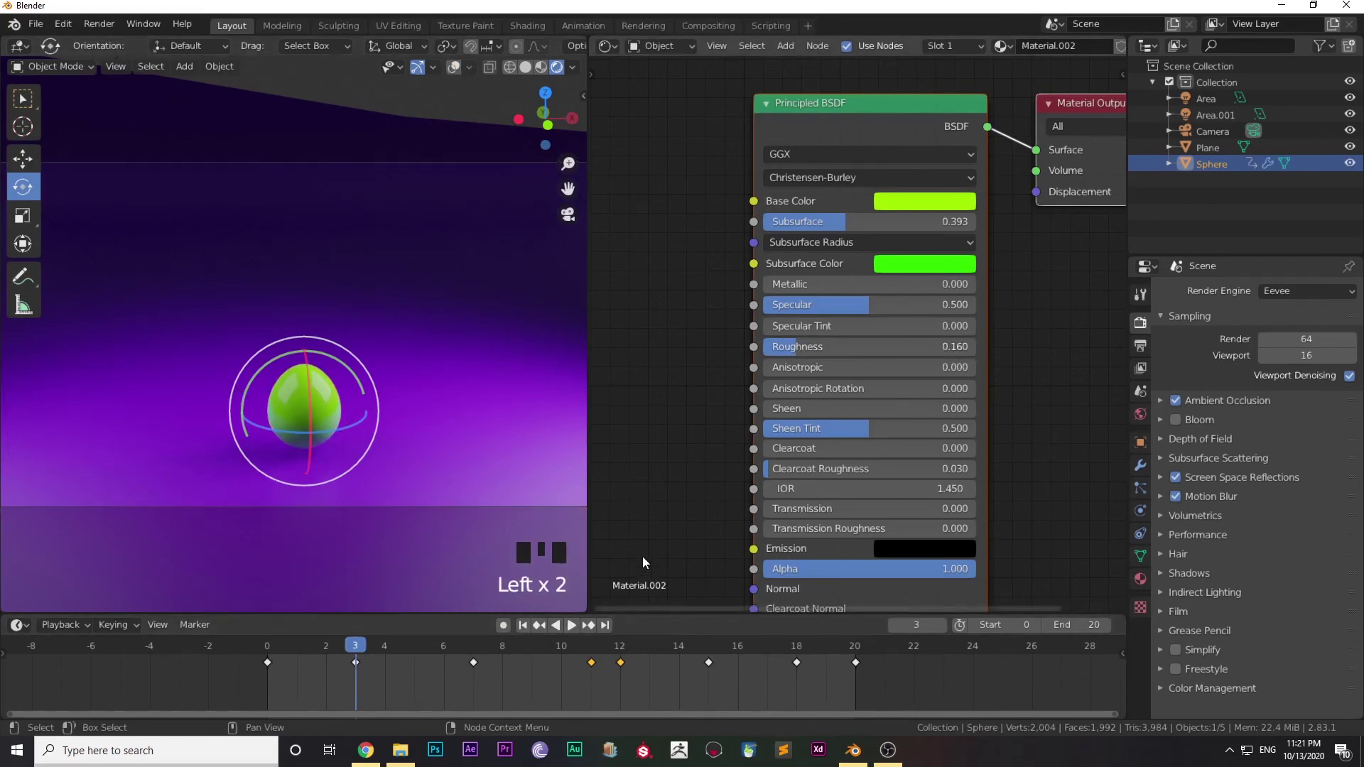
{"action": "left_click", "coordinate": [413, 76]}
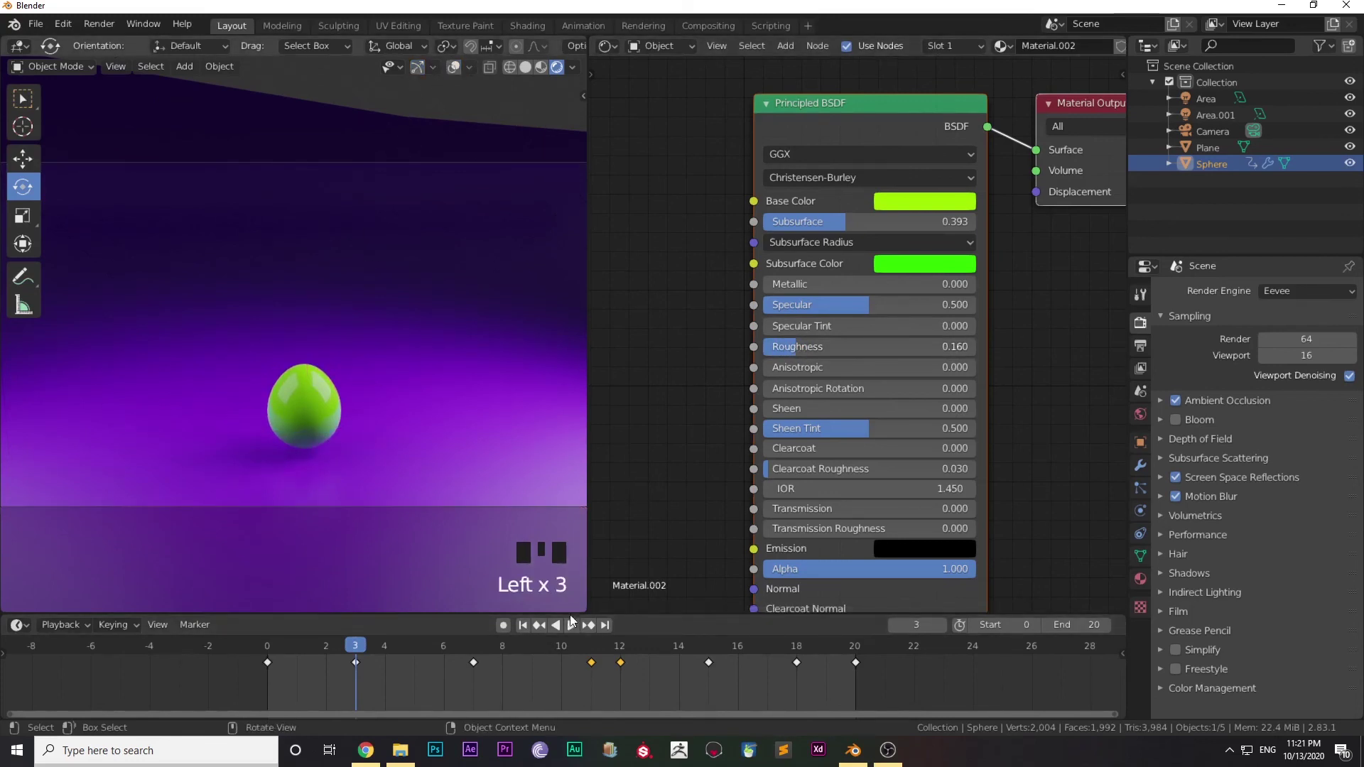
{"action": "left_click", "coordinate": [576, 632]}
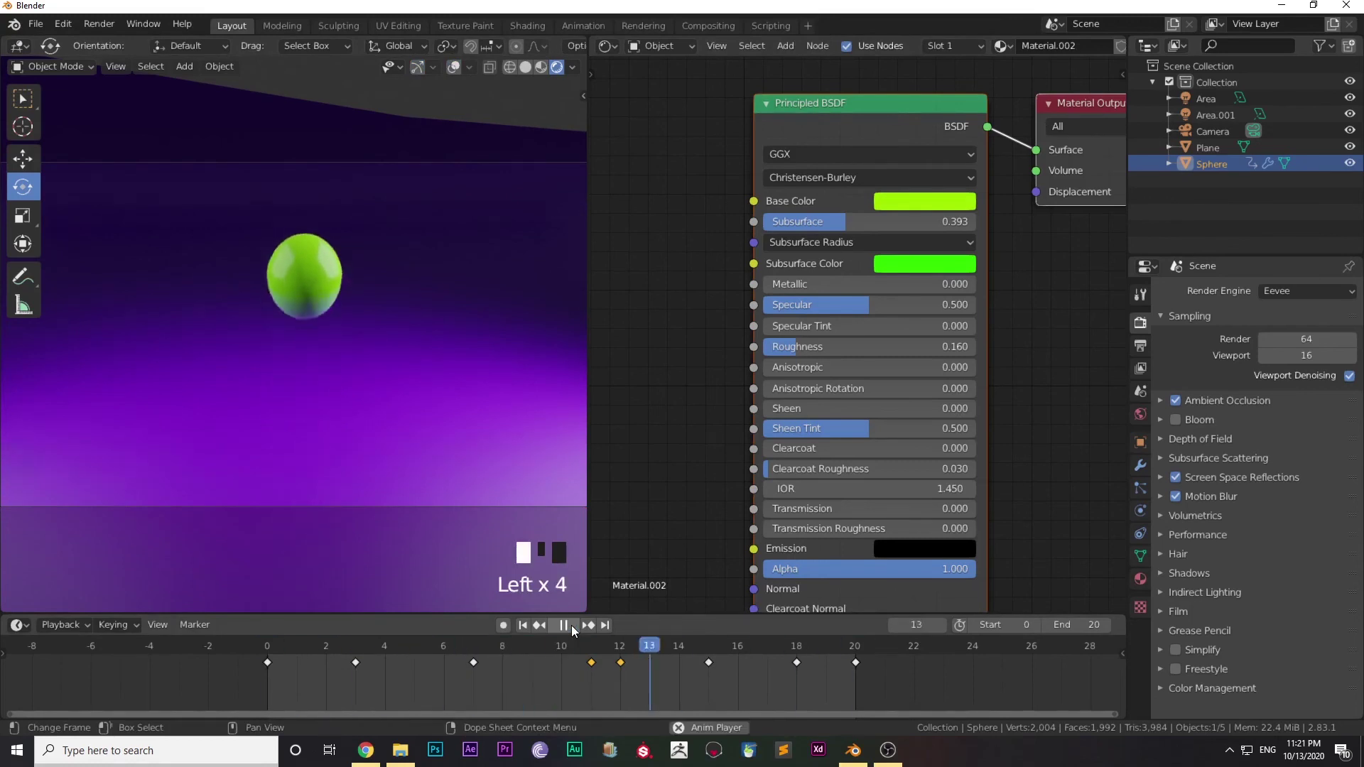